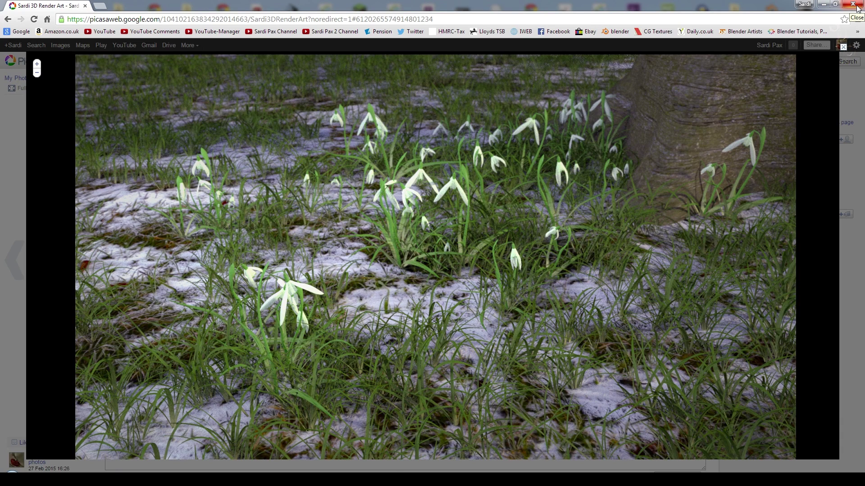
Close the browser with the snowdrop reference render and bring up Blender's Add menu.
click(541, 275)
key(shift+a)
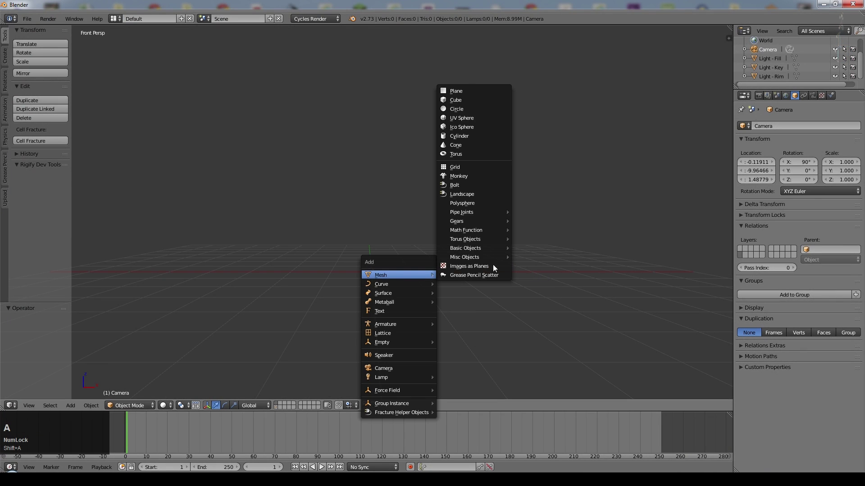
Add a mesh plane and scale it up into a large ground plane.
click(467, 93)
key(s)
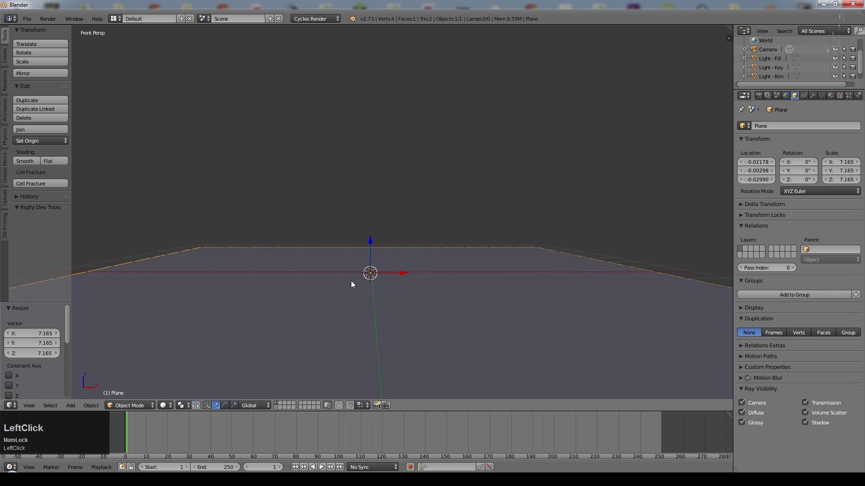
scroll(down, 3)
In Edit Mode, subdivide the plane with 25 cuts into a dense grid.
key(Tab)
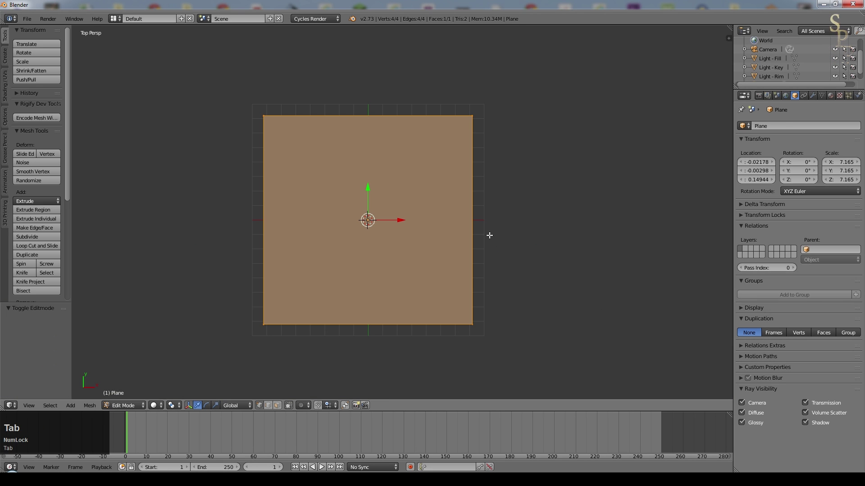
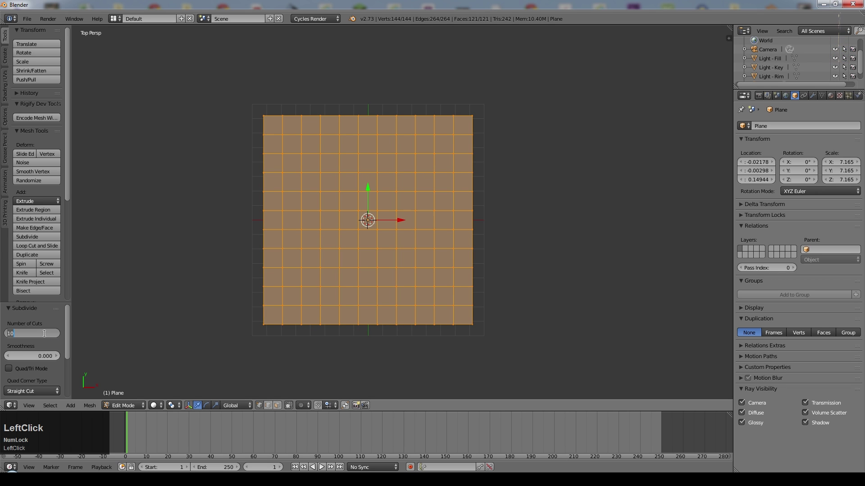
key(KP_2)
key(KP_5)
key(KP_Enter)
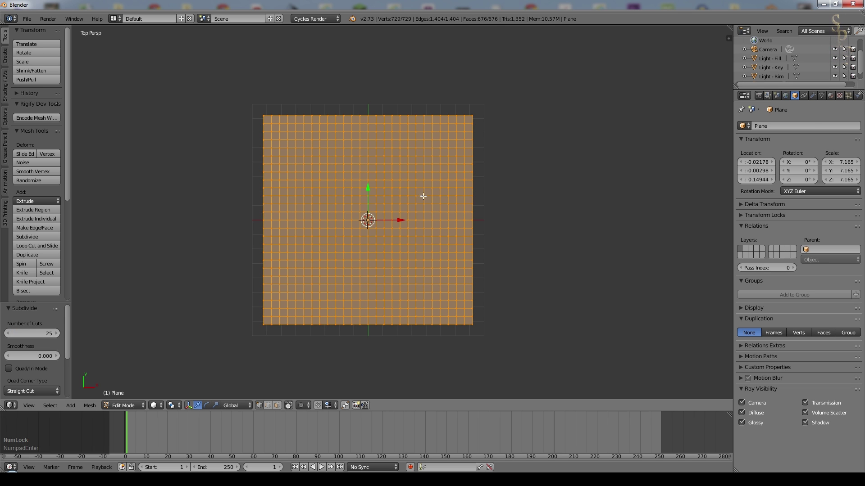
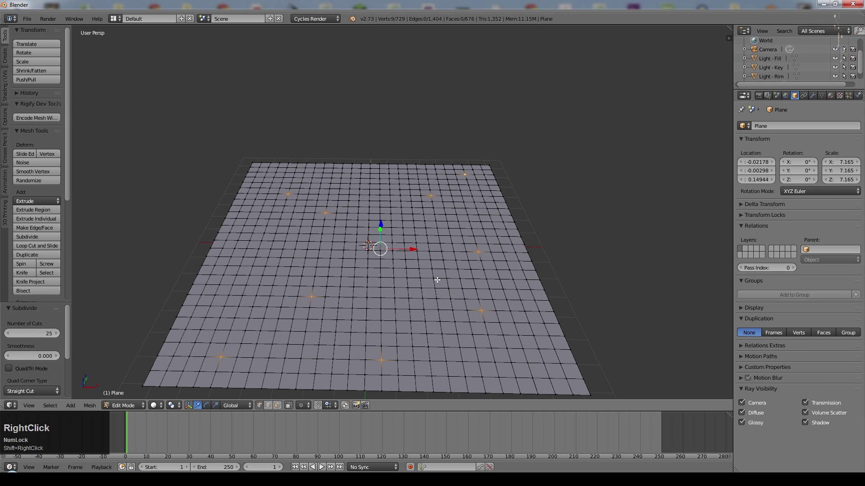
Lift scattered vertices with proportional editing into rolling bumps, then return to Object Mode.
key(o)
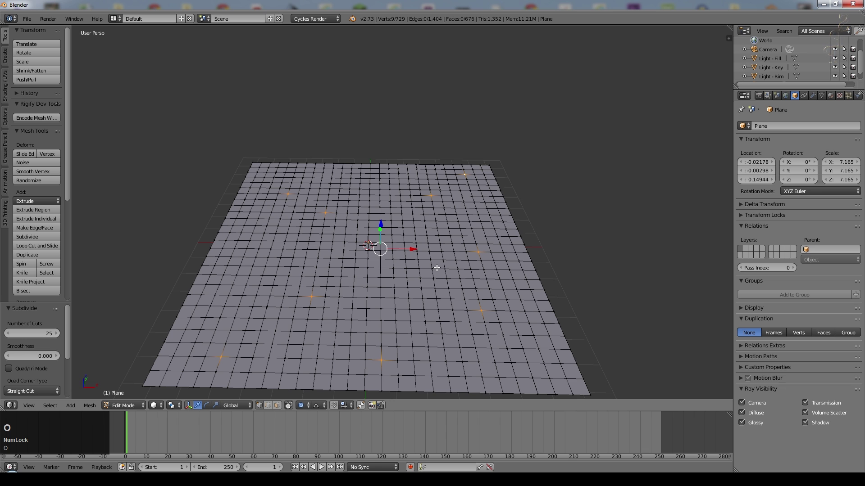
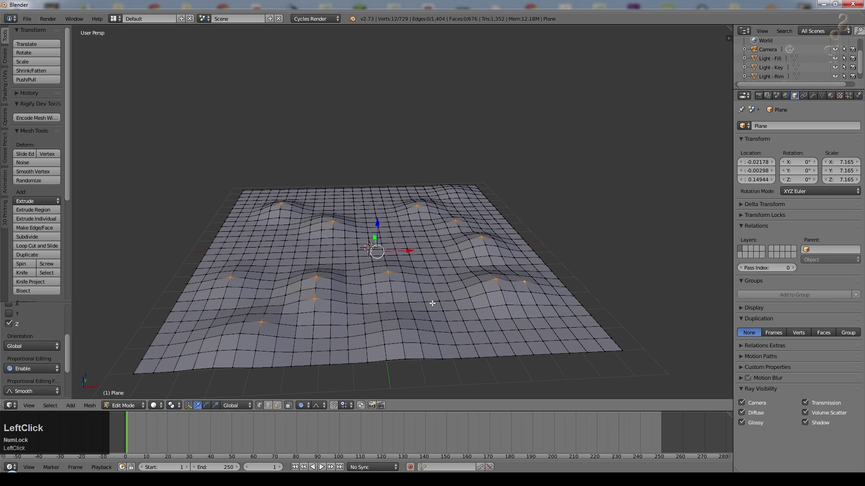
key(Tab)
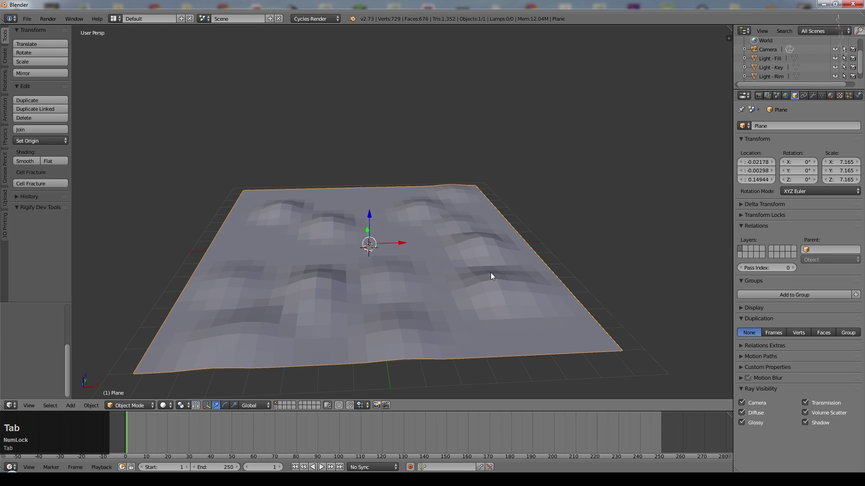
Scale the plane along Z to flatten the bumps and add a Subdivision Surface modifier.
key(s)
key(z)
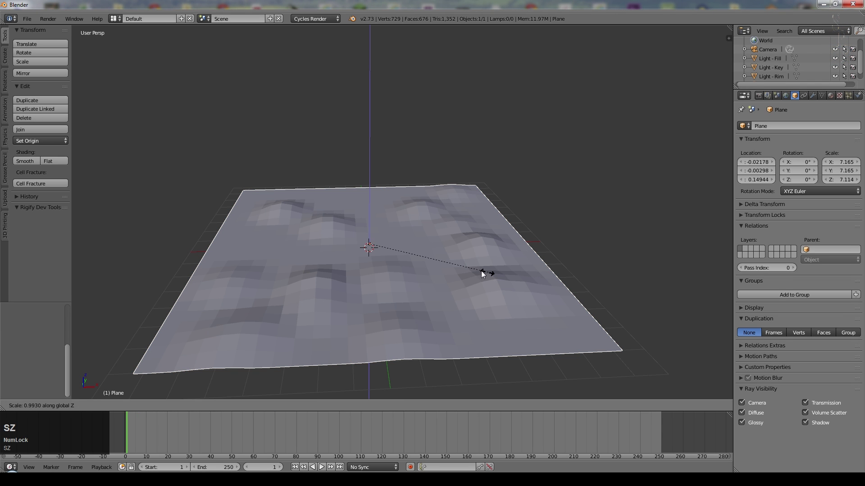
click(438, 265)
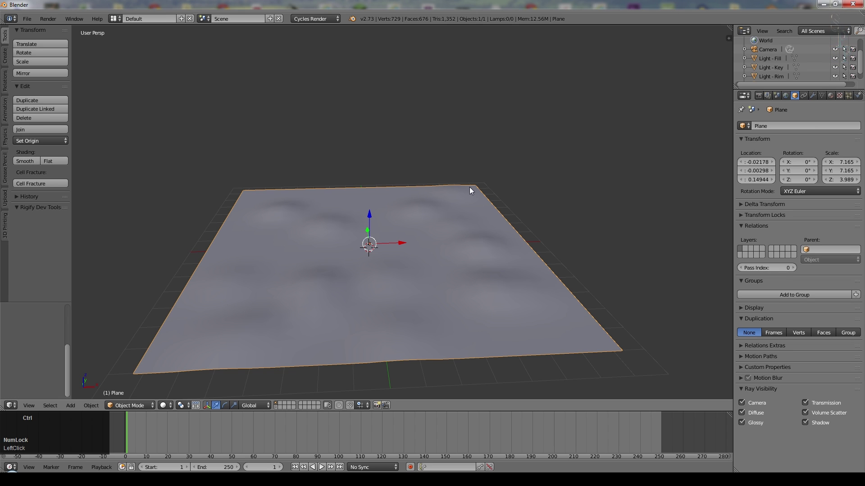
key(ctrl+1)
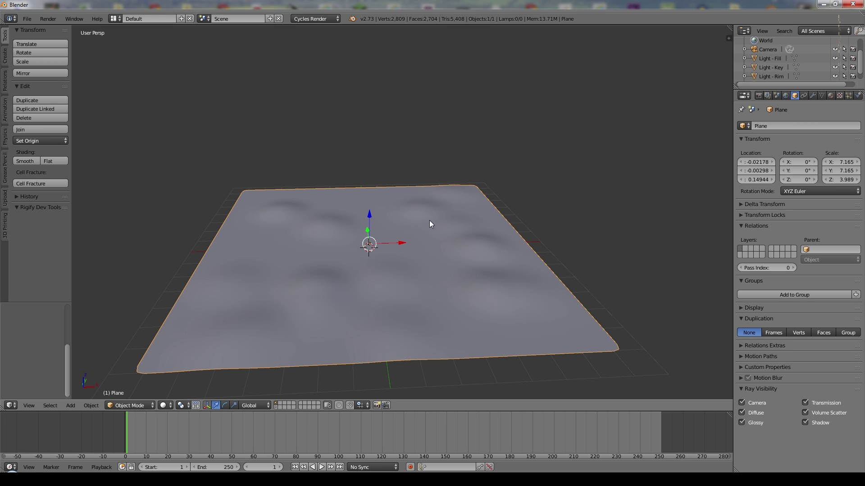
key(KP_7)
Rename the plane object to 'Ground'.
click(790, 127)
key(shift+g)
text(round)
key(Return)
In Edit Mode from top view, select all vertices and start UV mapping them.
key(Tab)
key(a)
key(a)
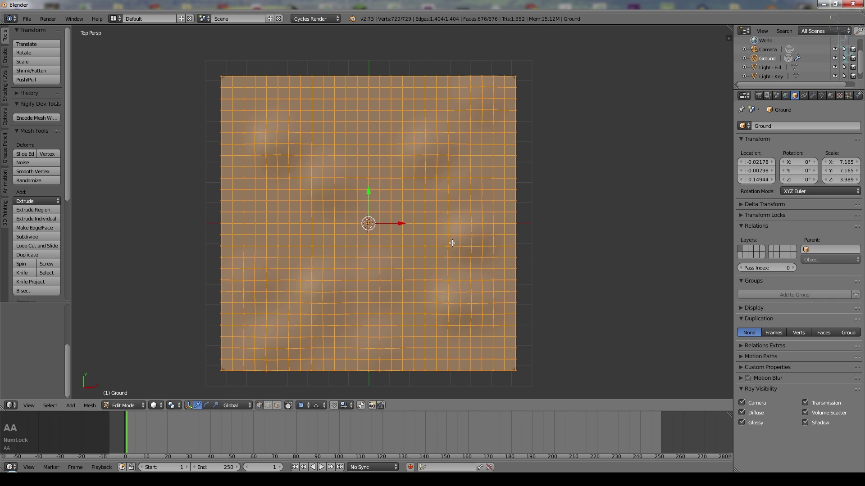
key(u)
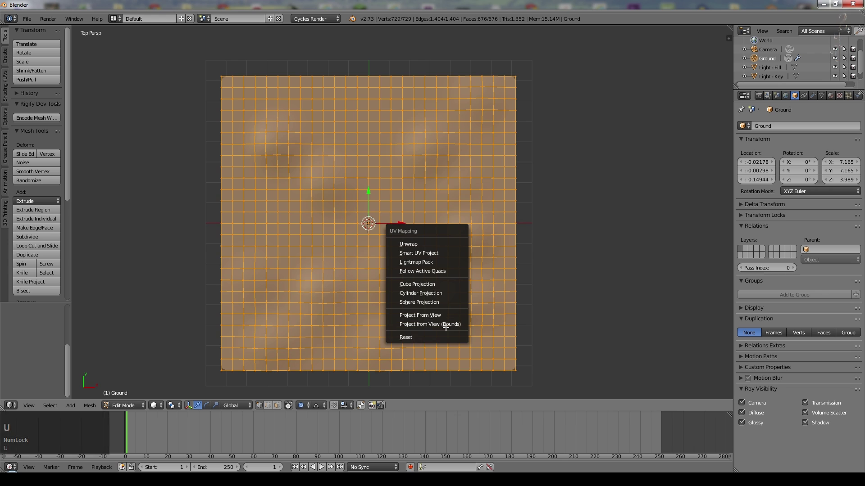
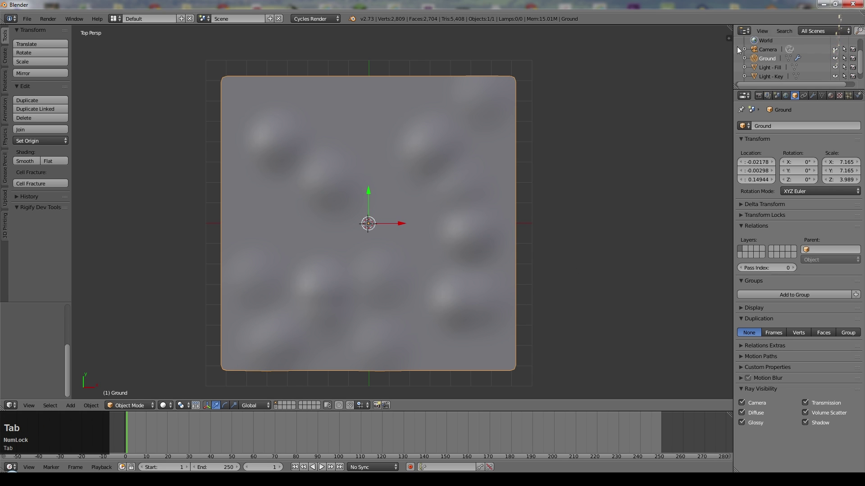
Create a new Ground material with an image-texture colour loading GrassFrozen0033_2_L.jpg.
click(832, 99)
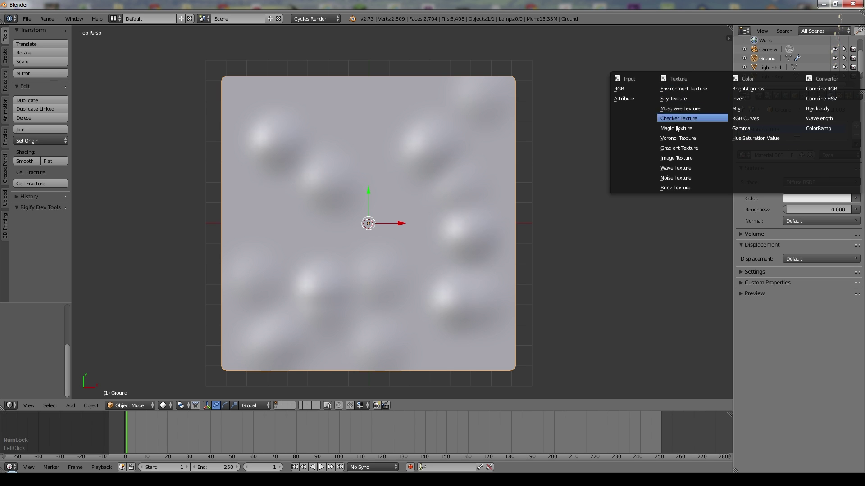
click(674, 158)
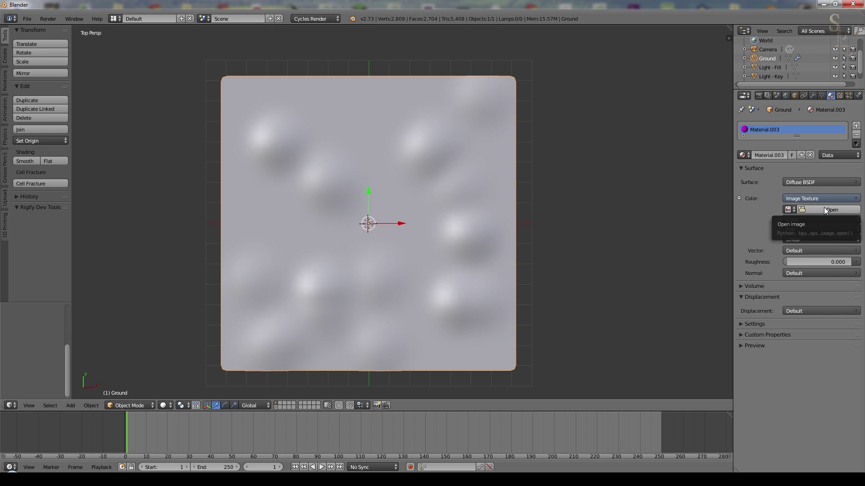
click(824, 210)
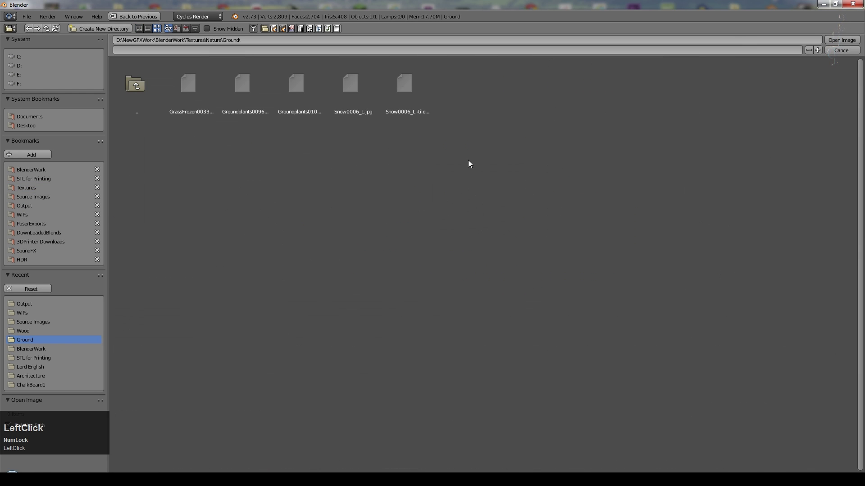
click(190, 85)
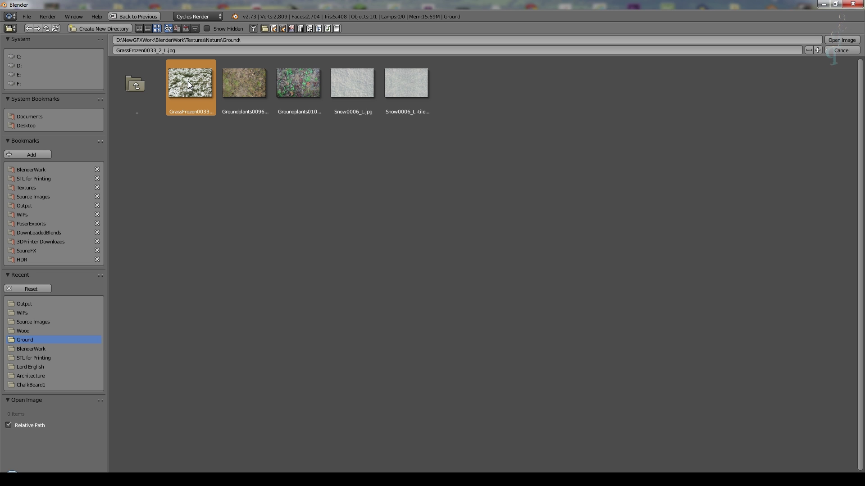
click(842, 43)
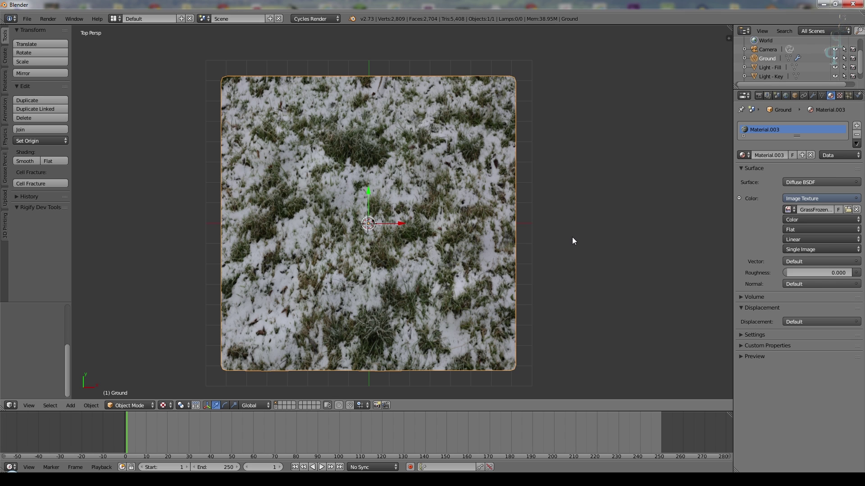
From the camera view, scale and stretch the ground wider and deeper along its axes.
key(KP_0)
key(s)
click(465, 265)
key(g)
key(y)
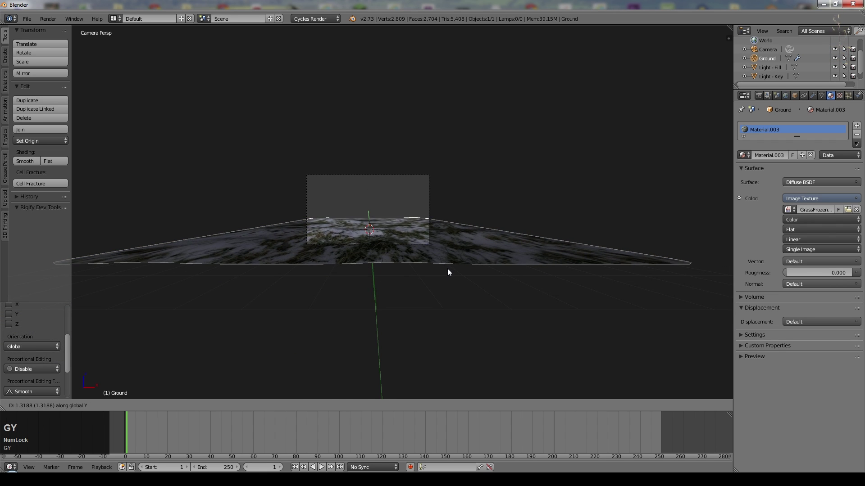
click(450, 273)
scroll(up, 3)
key(s)
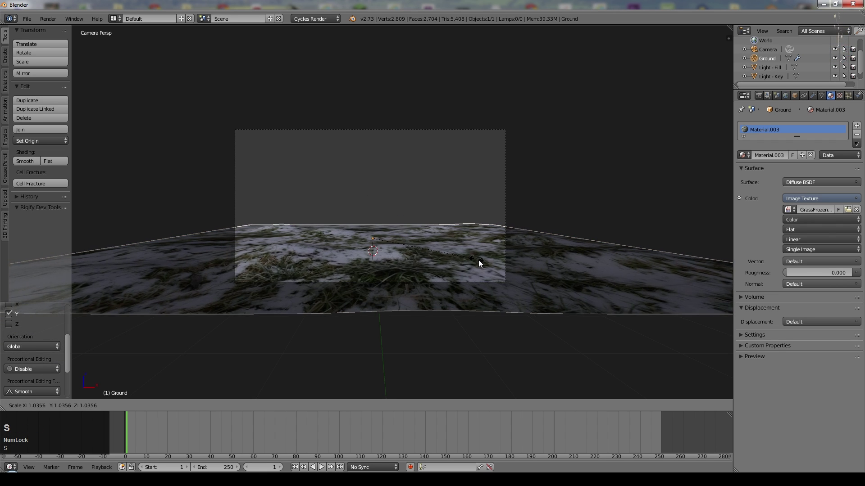
click(484, 265)
Select the camera and move and tilt it down toward the ground.
right_click(410, 135)
key(r)
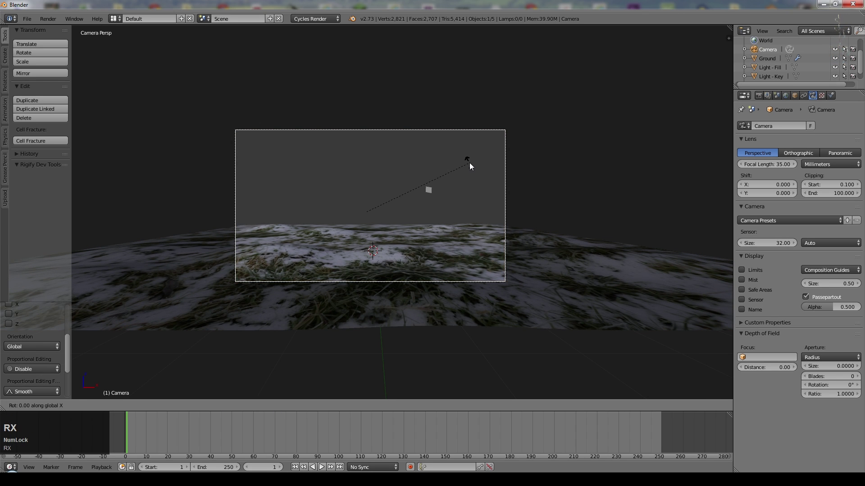
click(464, 154)
key(g)
middle_click(447, 185)
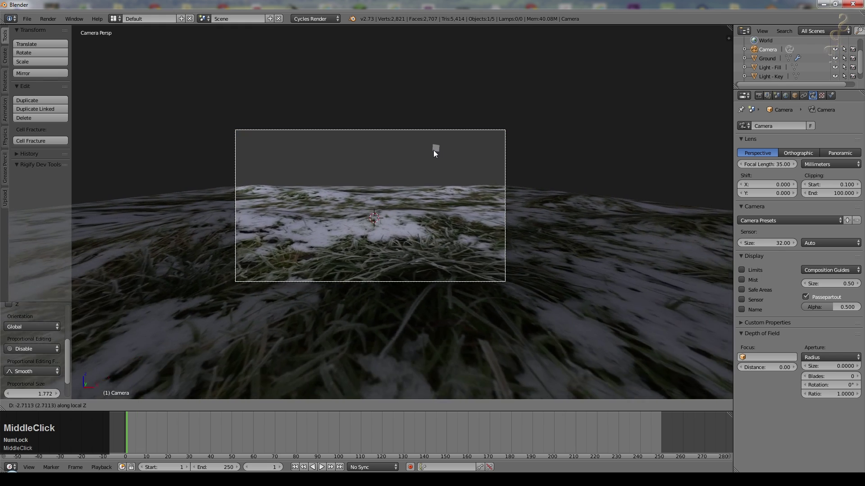
click(433, 158)
key(g)
click(427, 151)
Rotate the camera about X toward the grass and move it in for a low close-up.
key(r)
key(x)
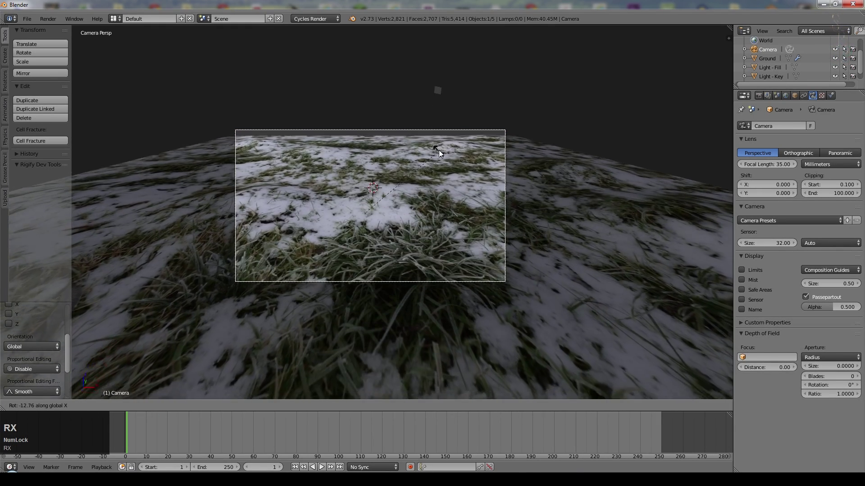
click(439, 147)
key(g)
middle_click(447, 181)
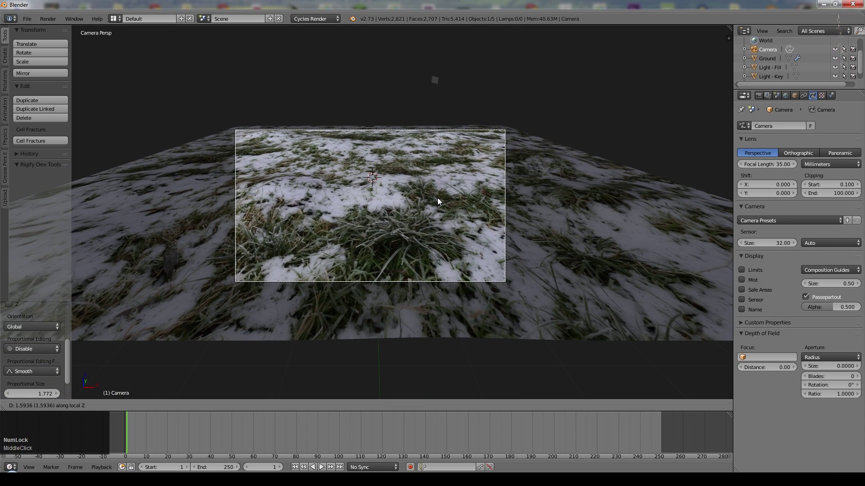
click(437, 200)
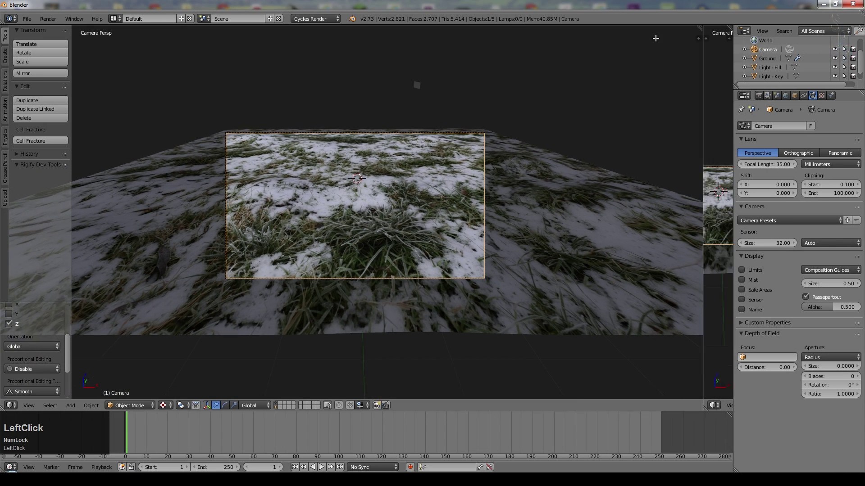
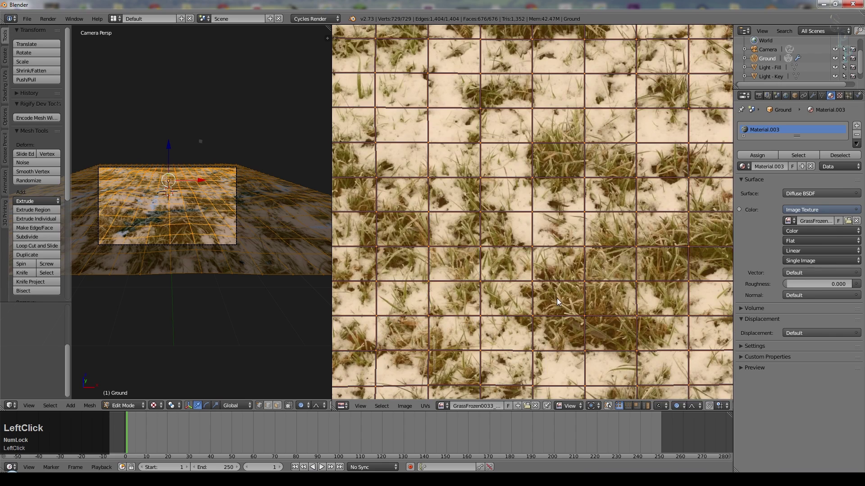
Scale up the ground's UV layout and preview the larger texture from the camera view.
scroll(down, 3)
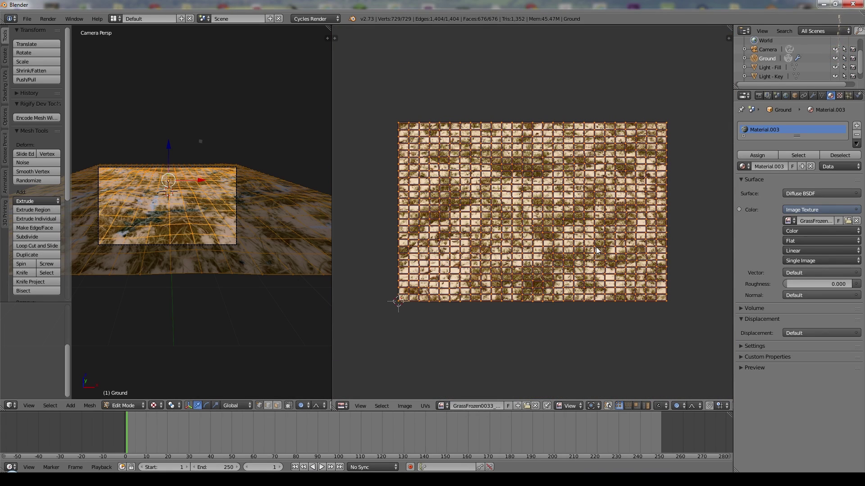
key(s)
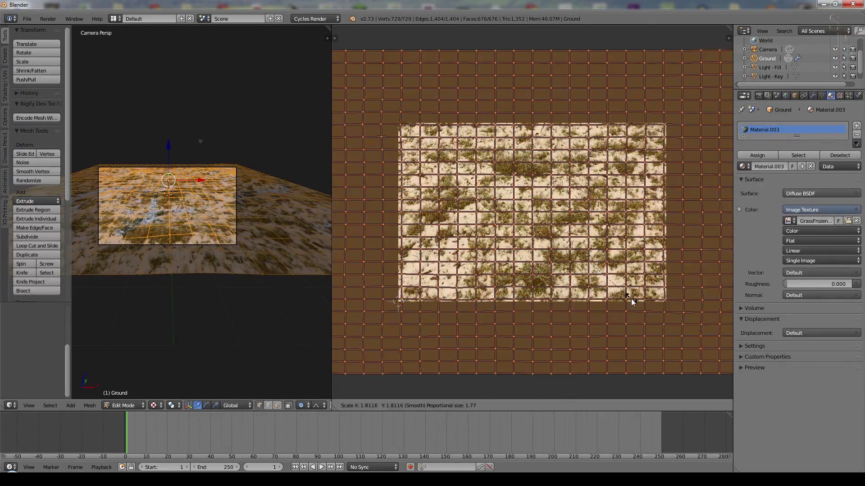
click(634, 304)
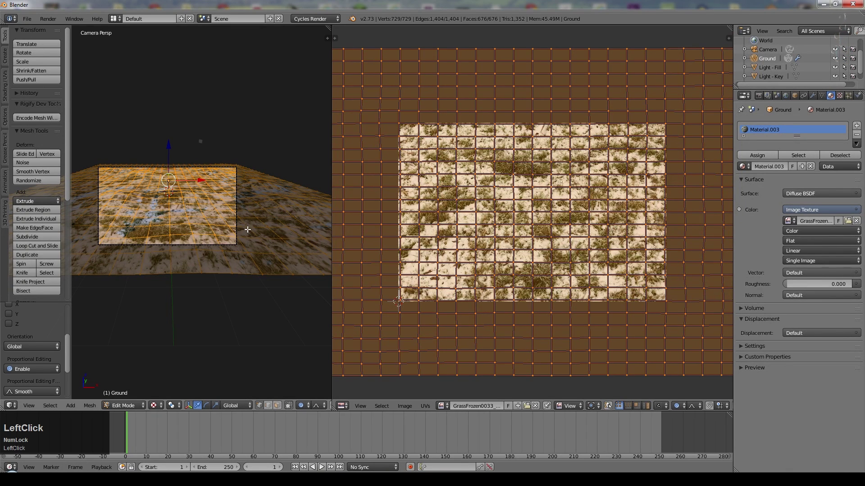
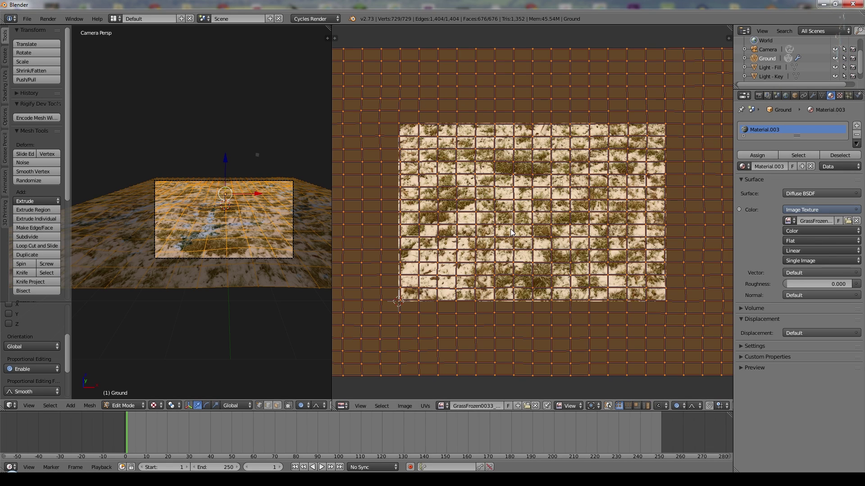
scroll(up, 3)
scroll(down, 3)
key(Tab)
middle_click(282, 224)
scroll(down, 3)
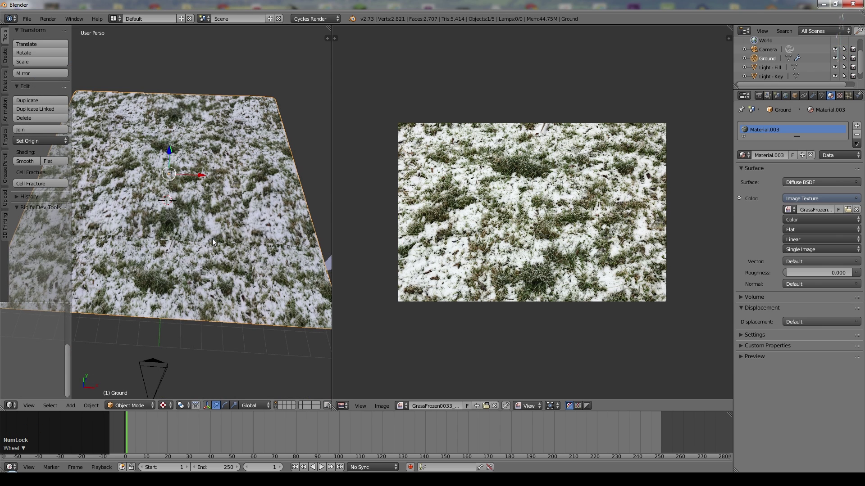
key(KP_0)
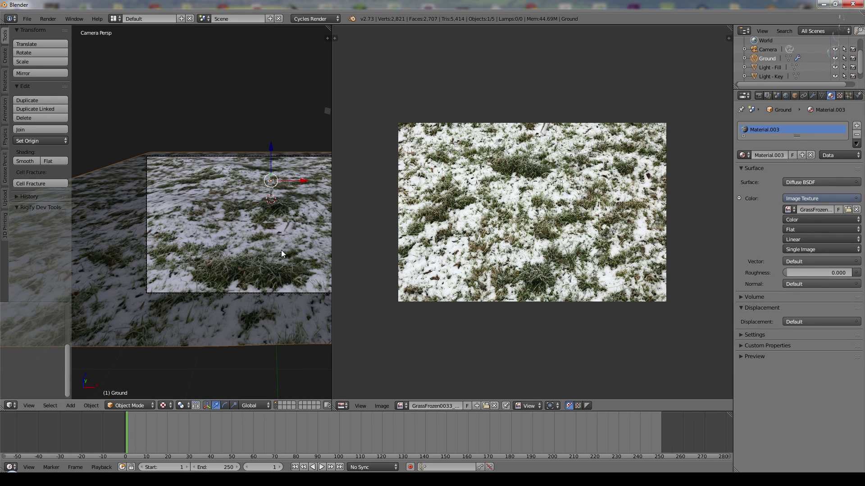
Move the UV layout over the grass photo and check the result on the ground.
key(Tab)
key(g)
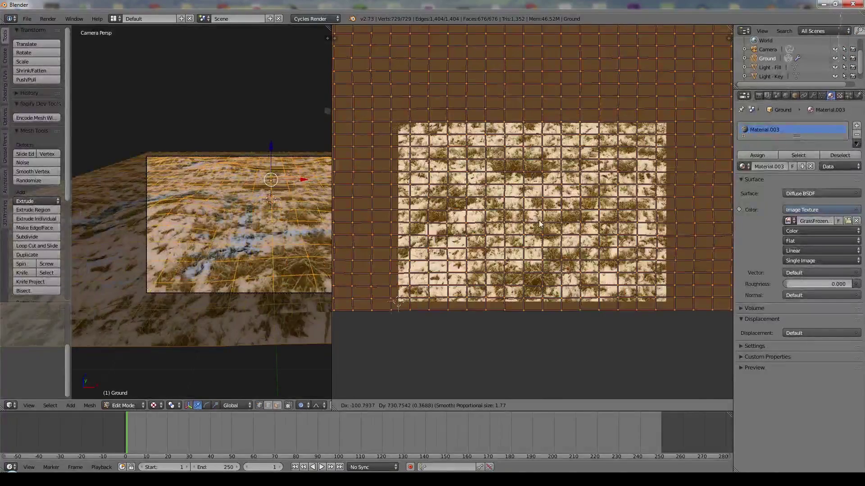
click(540, 220)
key(Tab)
middle_click(255, 318)
scroll(down, 3)
click(361, 187)
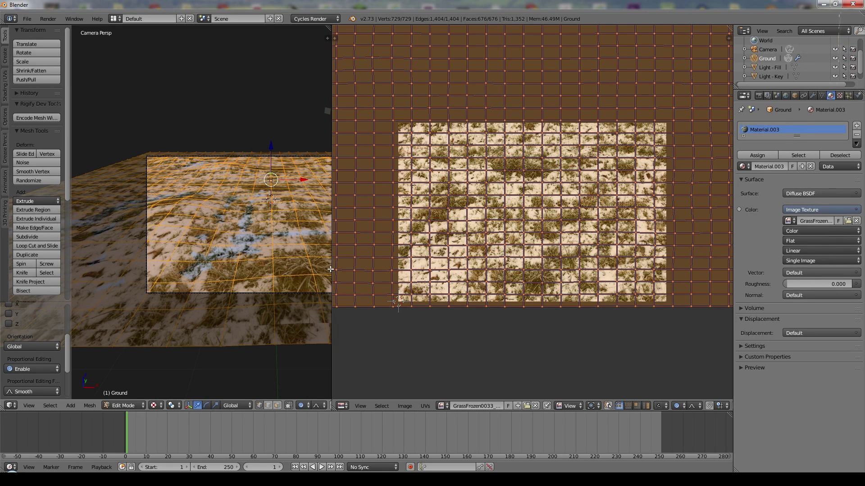
Rescale and shift the UV layout to its final position, then leave Edit Mode.
key(s)
click(564, 284)
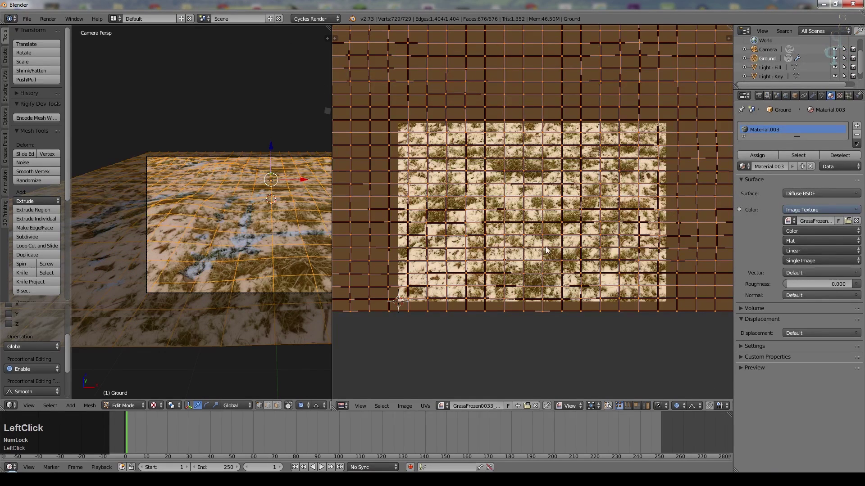
key(g)
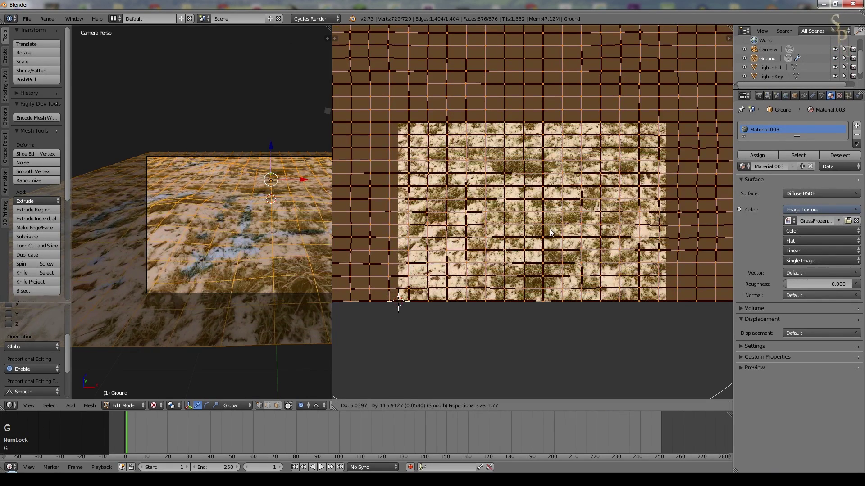
click(551, 233)
key(Tab)
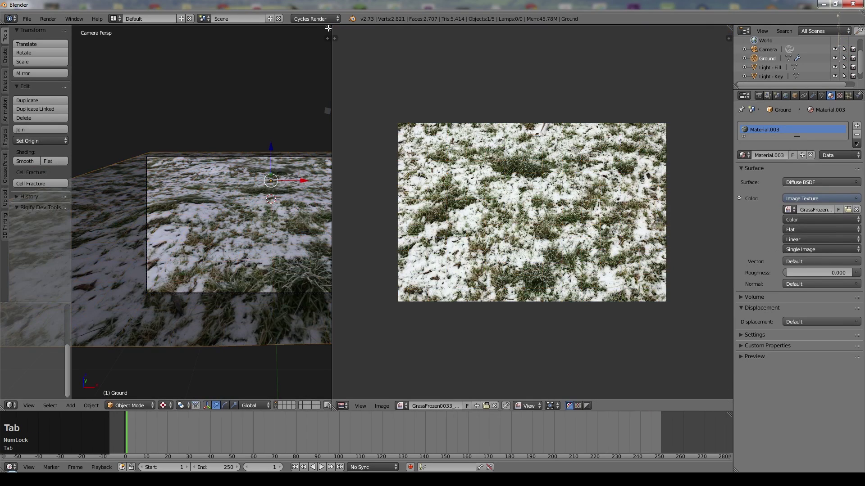
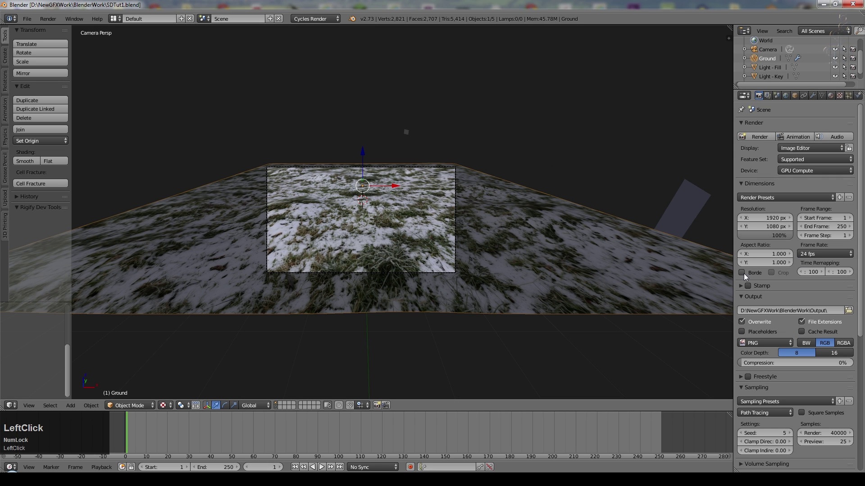
Enable Border rendering and set the render resolution percentage to 50%.
click(745, 276)
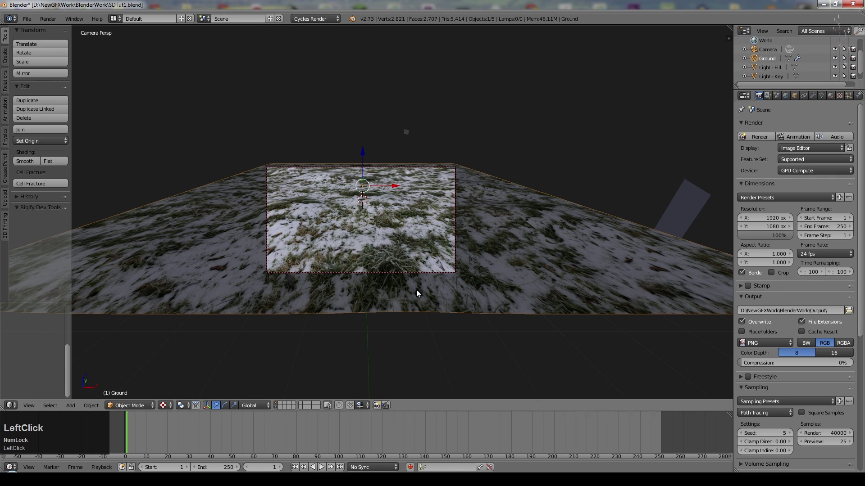
click(796, 239)
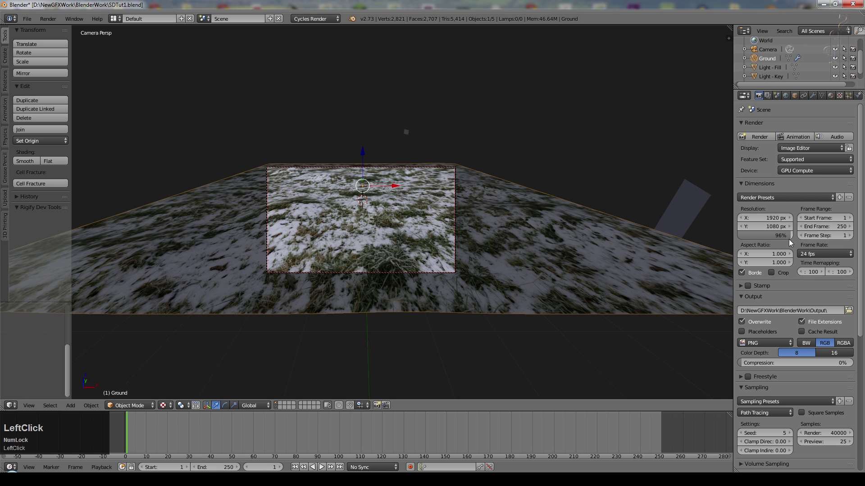
key(KP_Enter)
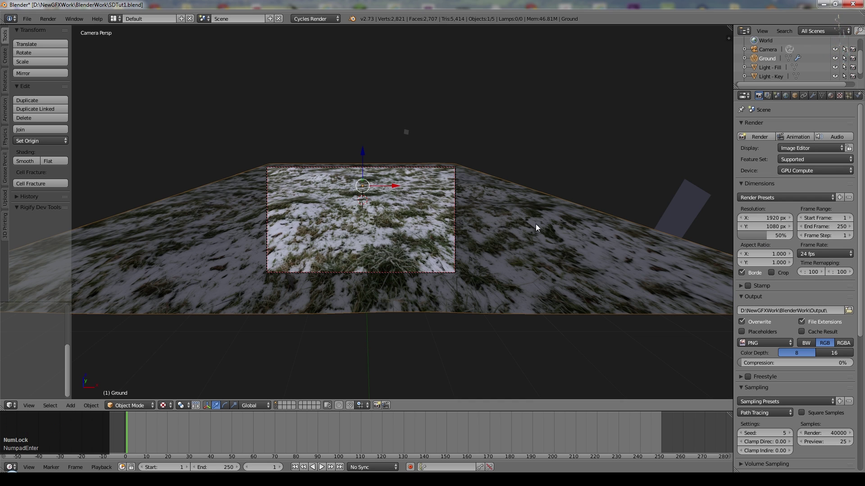
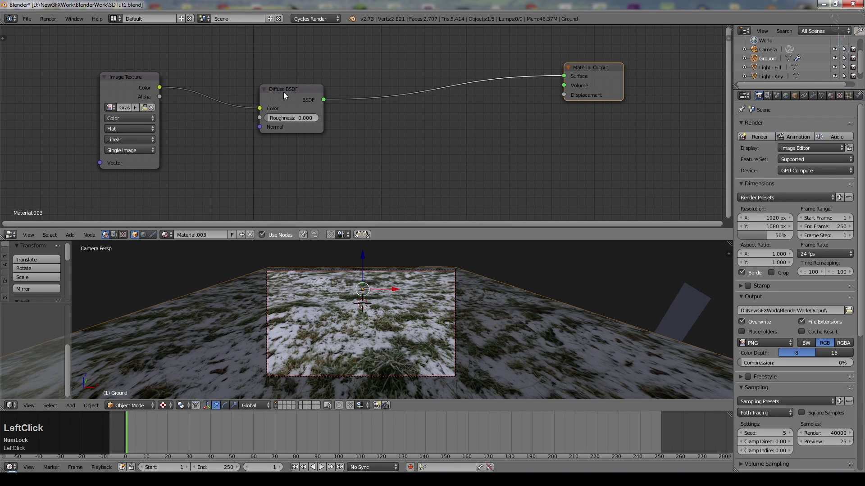
Switch the top editor to the Node Editor showing the Ground material and orbit to see the whole ground.
click(279, 404)
scroll(down, 3)
middle_click(507, 304)
scroll(down, 3)
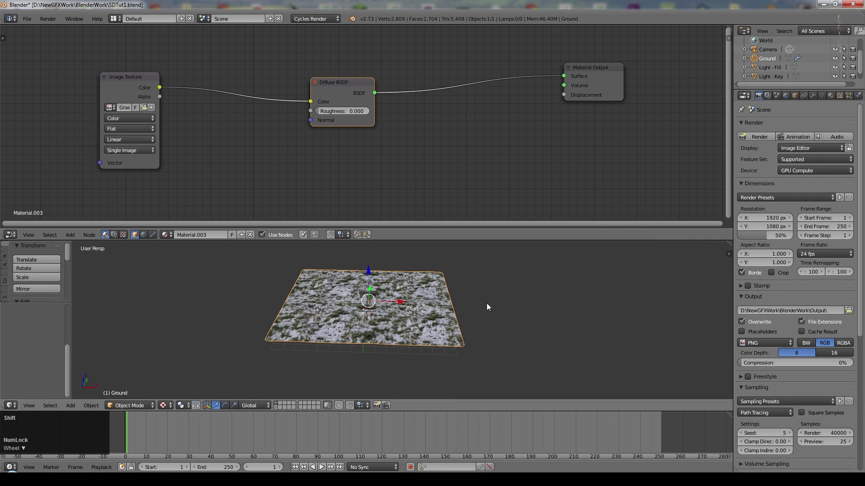
Add a Sun lamp and rotate and move it into place from the front view.
key(shift+a)
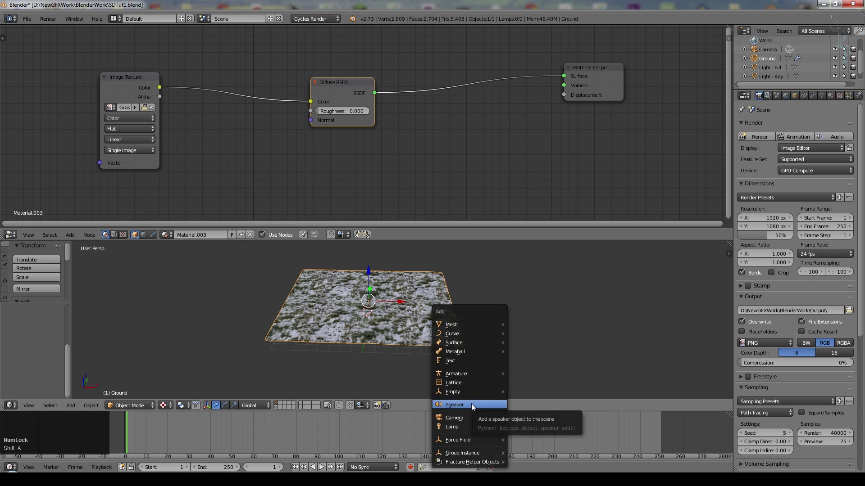
click(527, 400)
scroll(down, 3)
key(KP_1)
key(g)
click(536, 322)
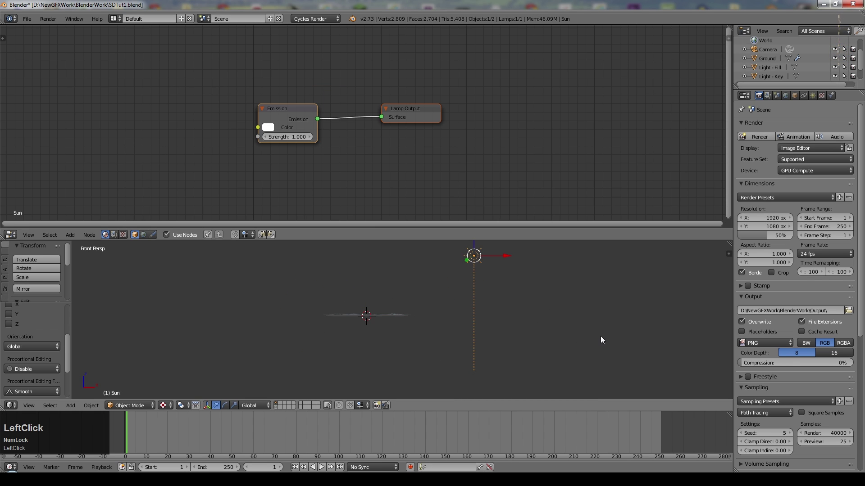
key(r)
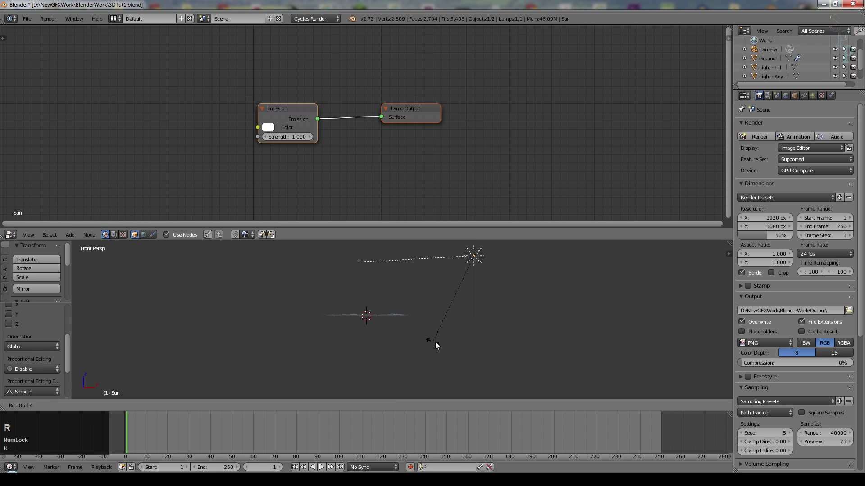
click(453, 357)
key(g)
click(492, 335)
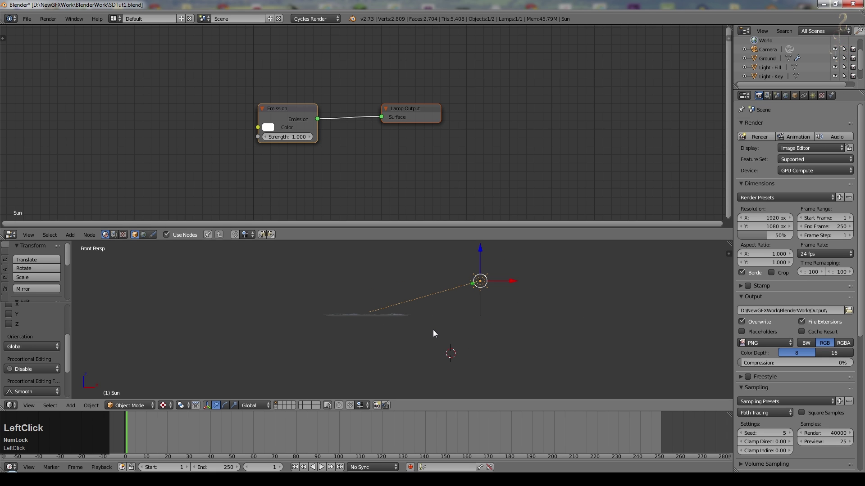
From the top view, rotate the sun about Z to aim it at the ground.
key(KP_7)
key(r)
key(z)
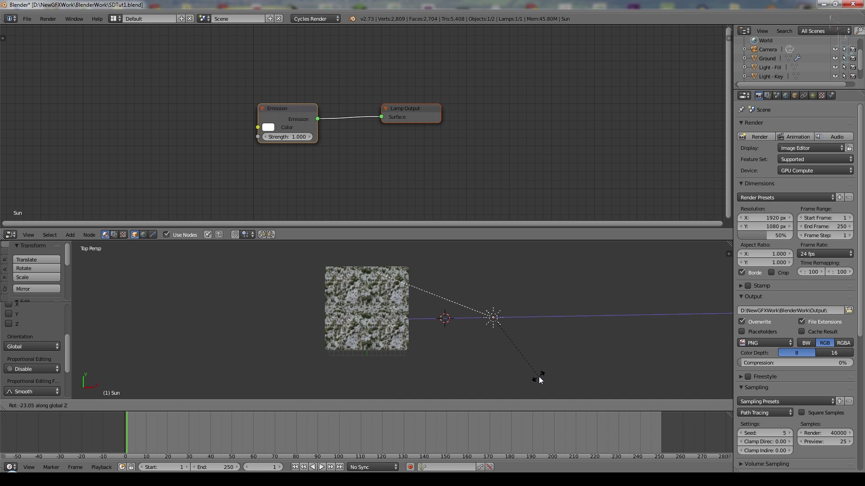
click(541, 380)
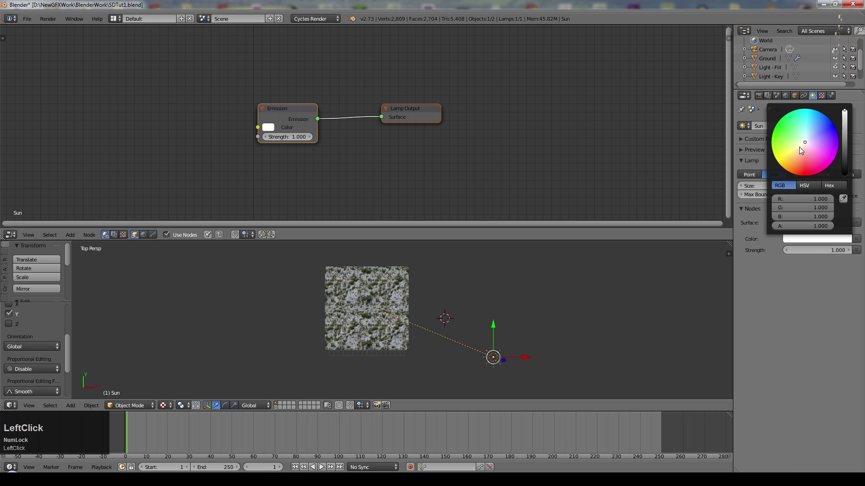
Enter 2.5 for the sun lamp setting, save the blend file and return to camera view.
key(KP_2)
key(KP_Decimal)
key(KP_5)
key(KP_Enter)
right_click(367, 340)
key(ctrl+s)
click(474, 289)
key(KP_0)
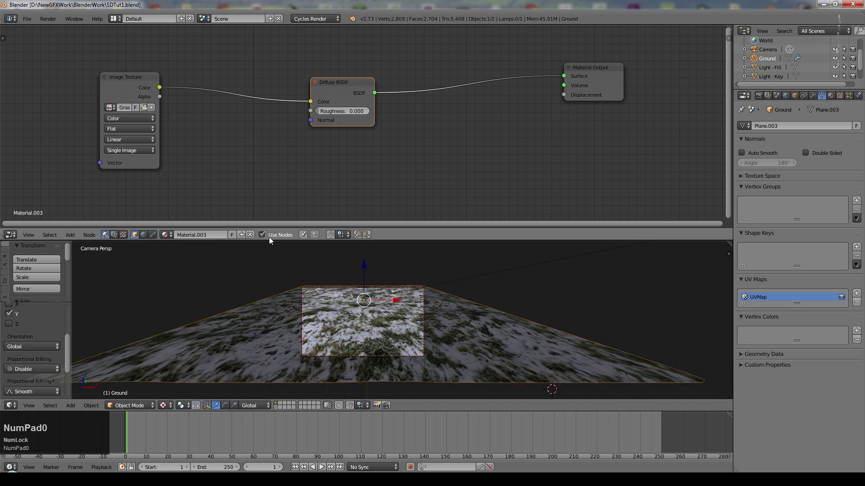
Switch the viewport to rendered shading and set the sun's maximum bounces to 512.
click(169, 406)
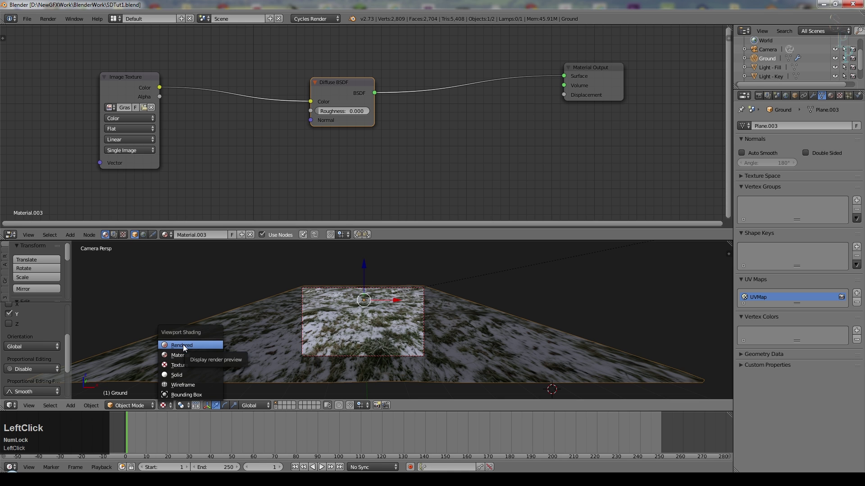
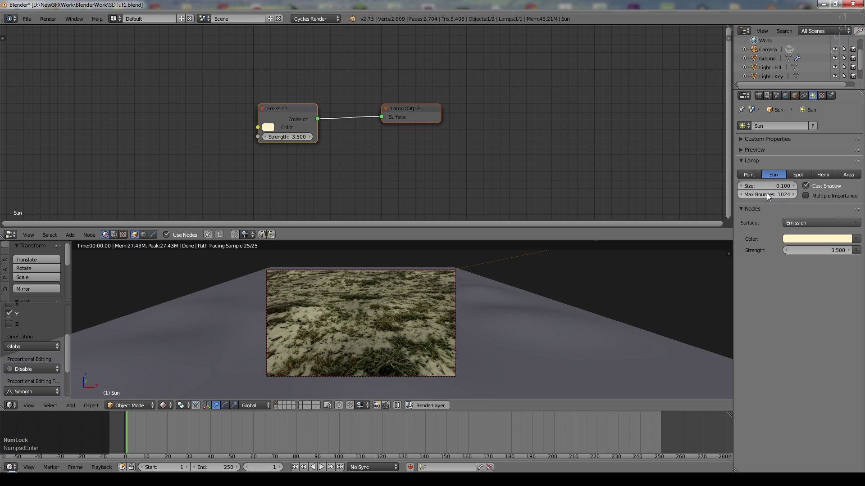
click(768, 197)
key(KP_5)
key(KP_1)
key(KP_2)
key(KP_Enter)
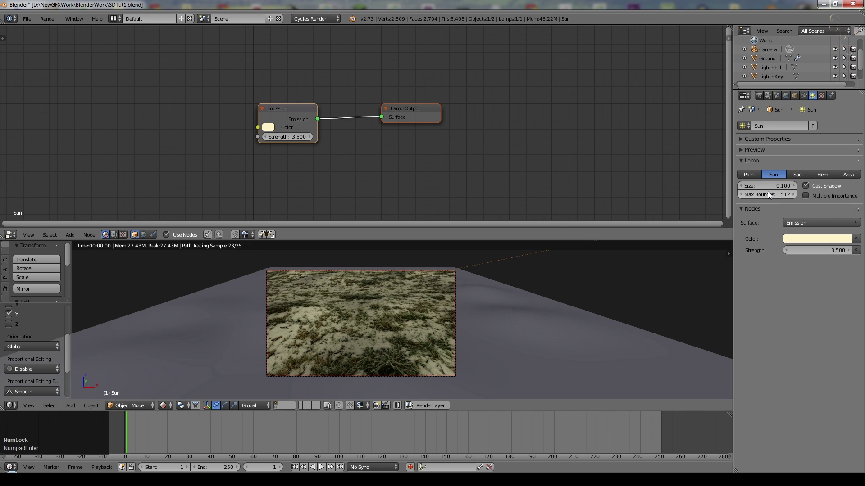
Set the sun lamp size to 0.025 and inspect the softer lighting on the ground.
key(KP_Decimal)
key(KP_0)
key(KP_2)
key(KP_5)
key(KP_Enter)
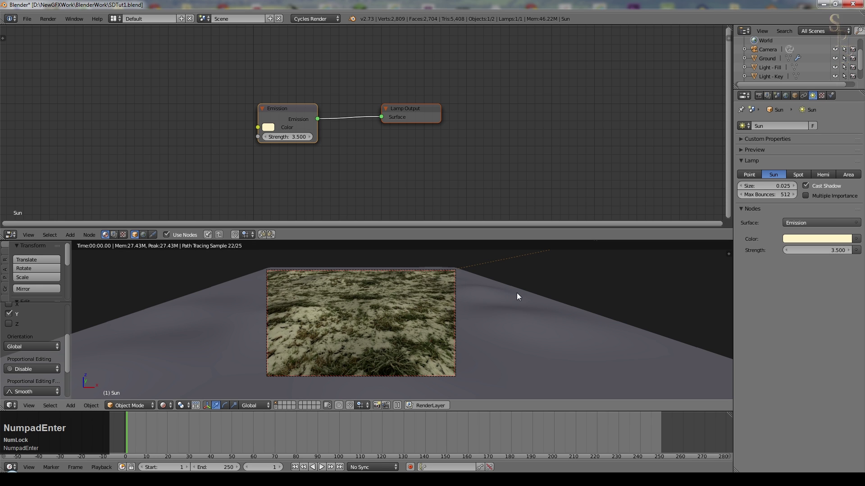
scroll(up, 3)
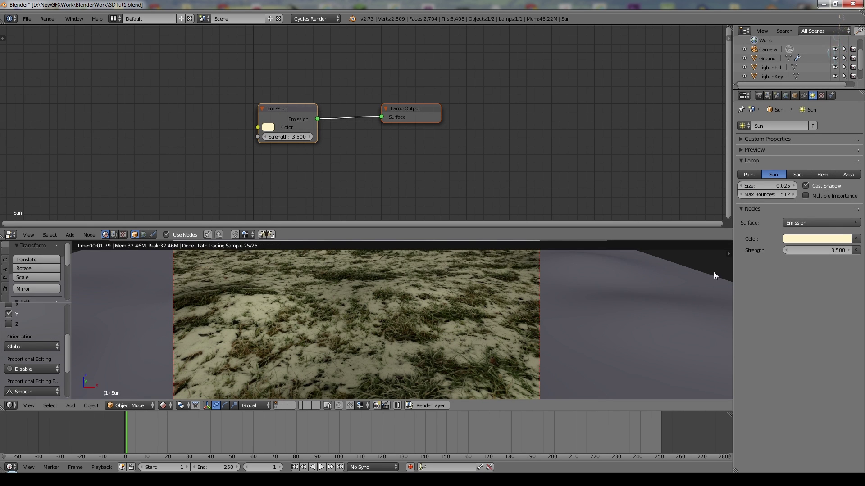
scroll(down, 3)
scroll(down, 3)
middle_click(549, 287)
scroll(down, 3)
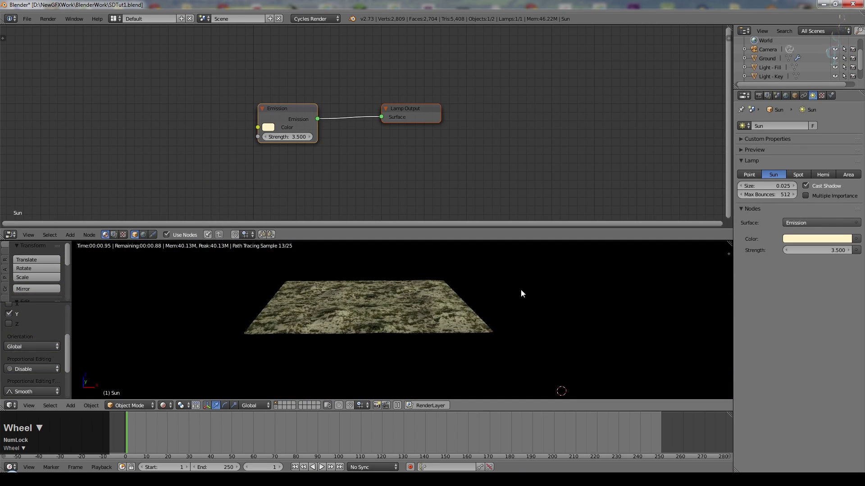
Set the World colour to a Sky Texture (Hosek/Wilkie) and check the brighter result from the camera.
key(KP_0)
click(786, 99)
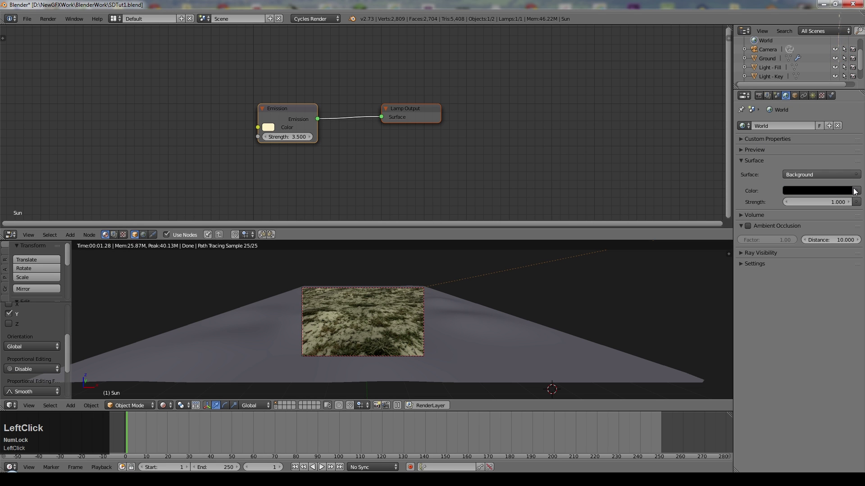
click(858, 196)
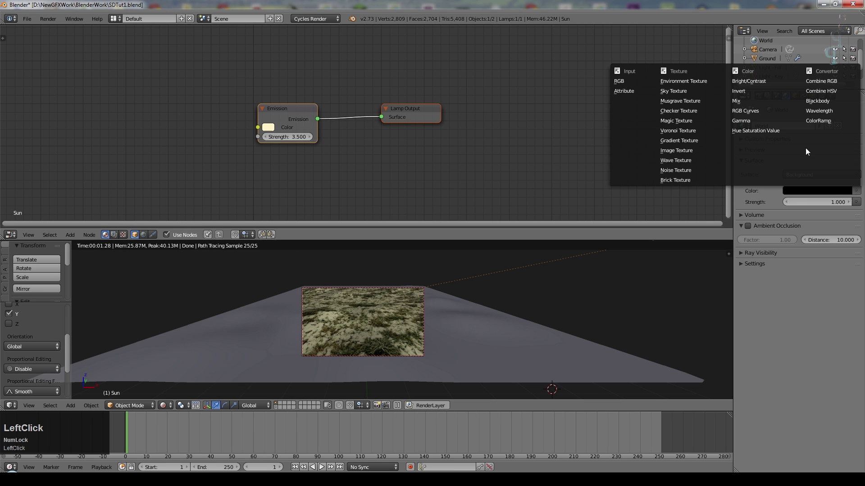
click(686, 98)
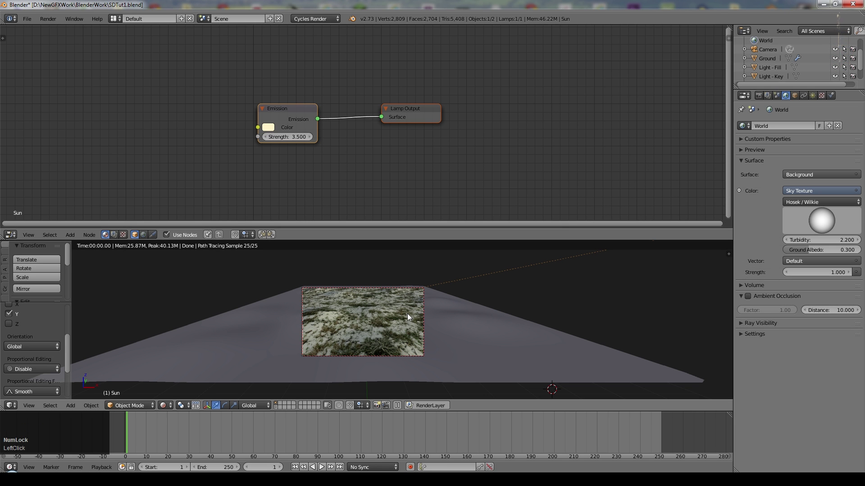
middle_click(521, 292)
scroll(down, 3)
key(KP_1)
scroll(down, 3)
scroll(up, 3)
scroll(down, 3)
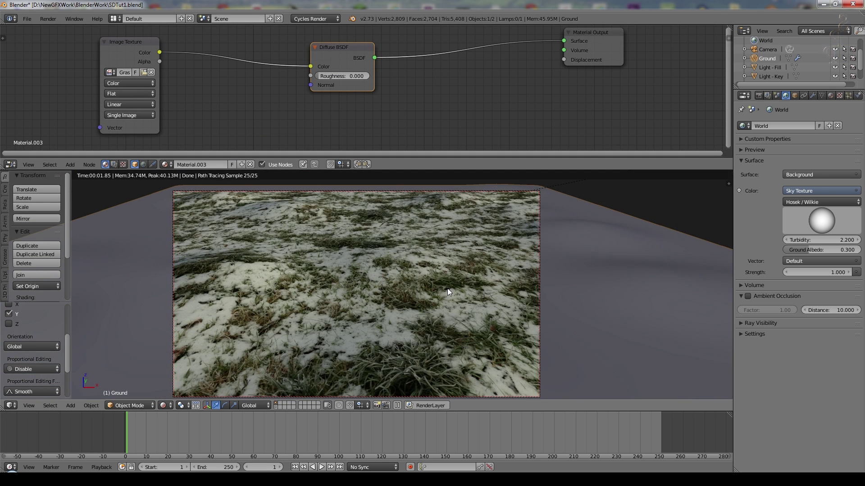
Add a Bump node from the image colour into the Diffuse Normal with Strength 0.445.
scroll(down, 3)
click(354, 61)
click(133, 110)
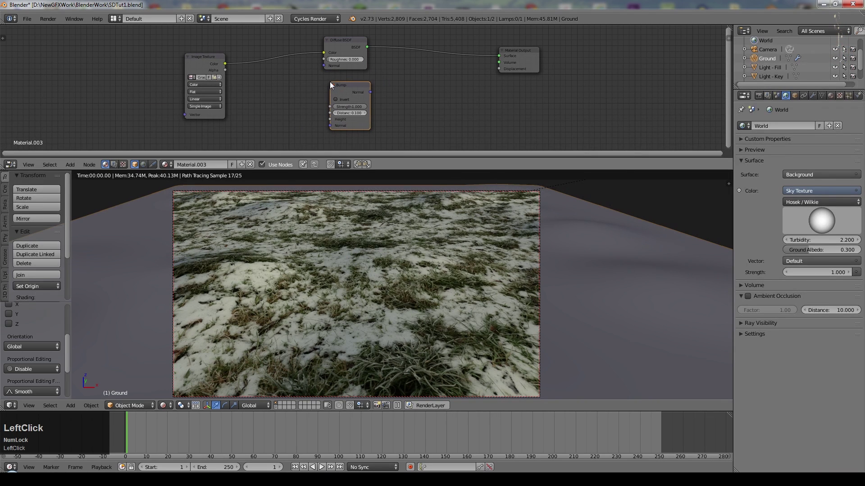
click(225, 66)
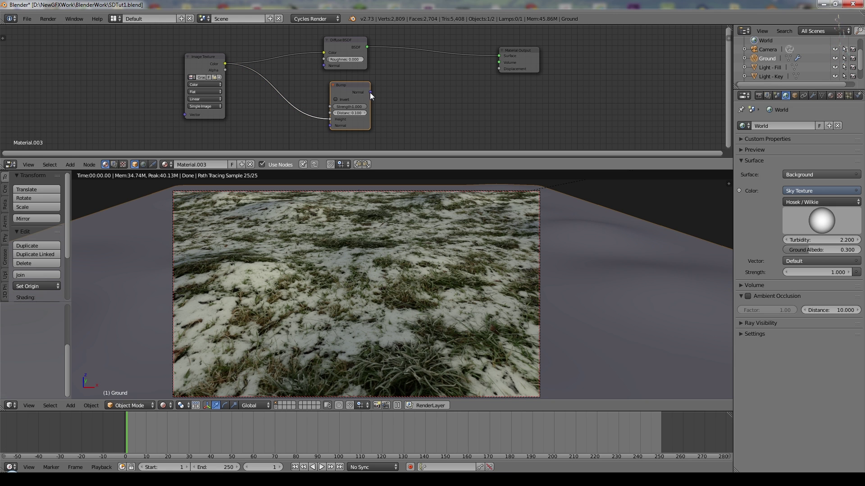
click(373, 95)
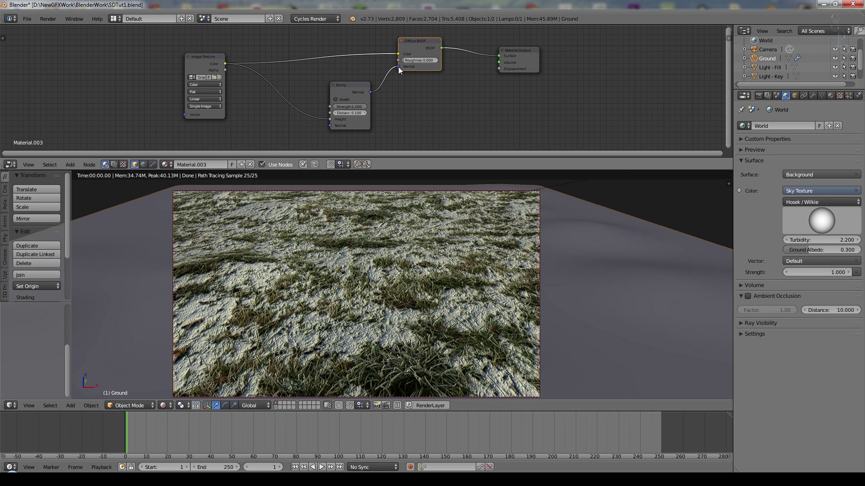
click(400, 71)
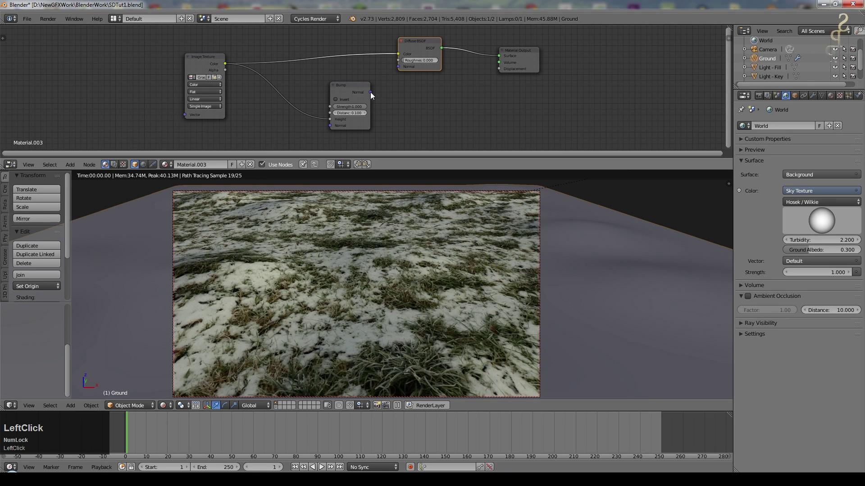
scroll(up, 3)
click(368, 126)
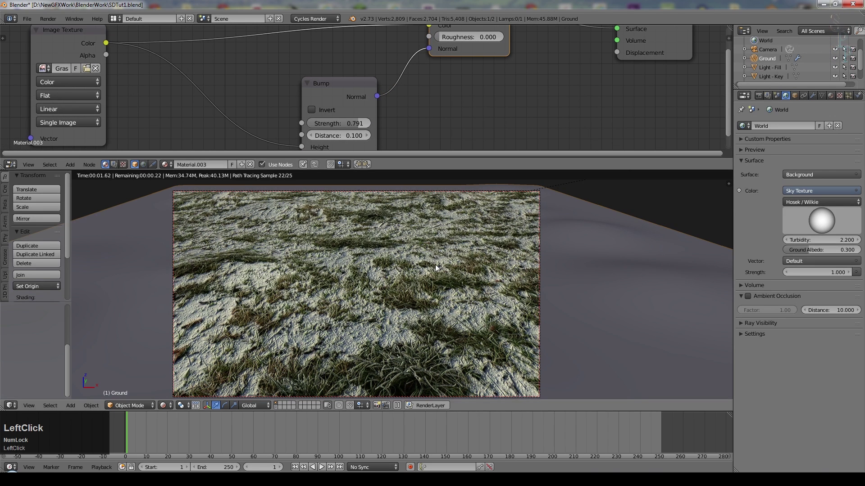
scroll(down, 3)
scroll(up, 3)
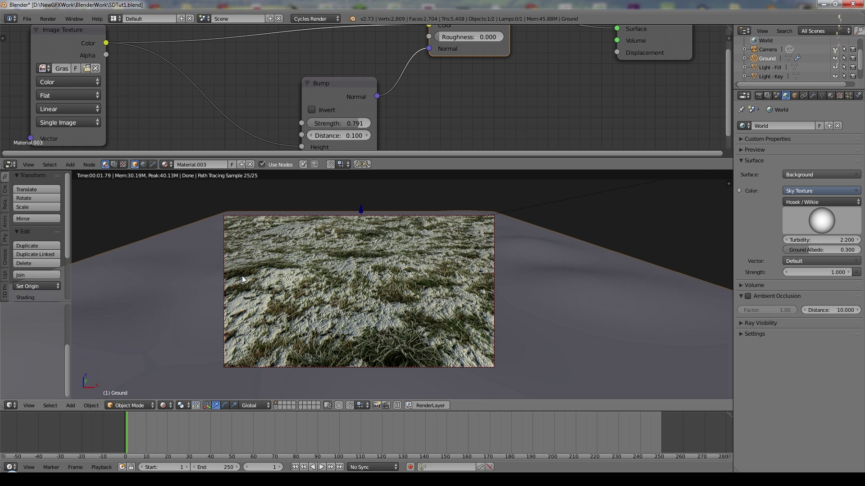
scroll(down, 3)
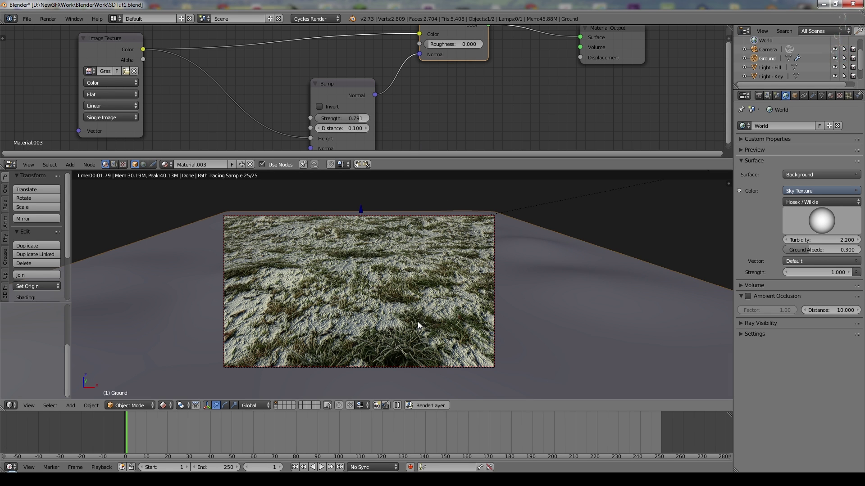
click(346, 94)
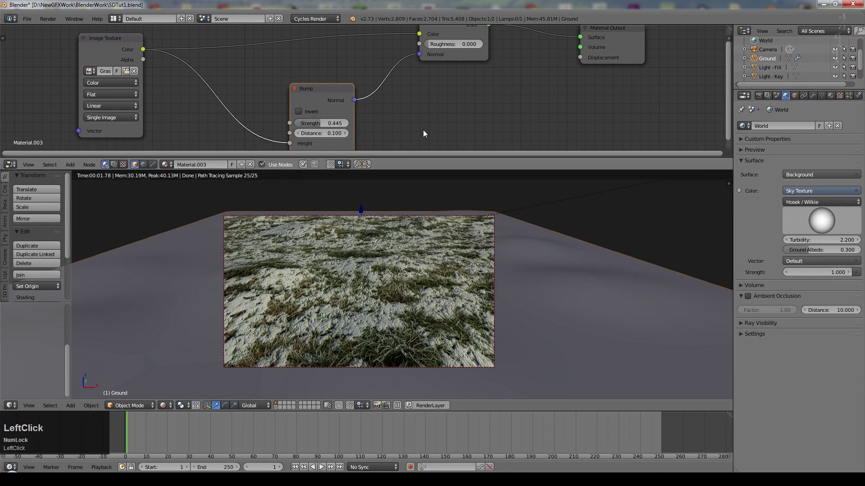
Insert a Hue Saturation Value node between image and diffuse with Saturation 1.4.
middle_click(427, 119)
scroll(up, 3)
click(72, 169)
click(147, 151)
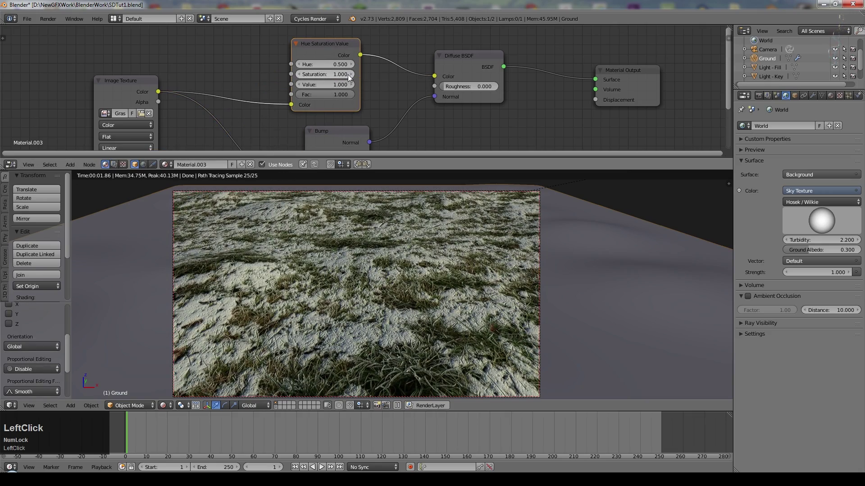
click(354, 78)
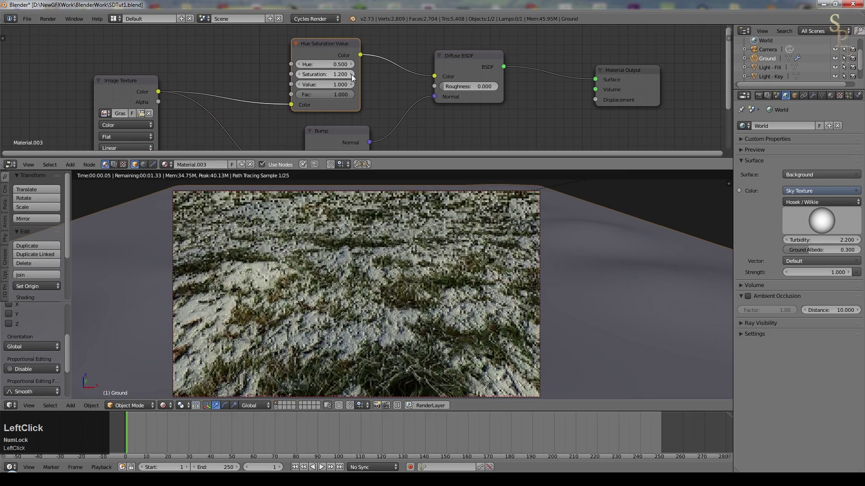
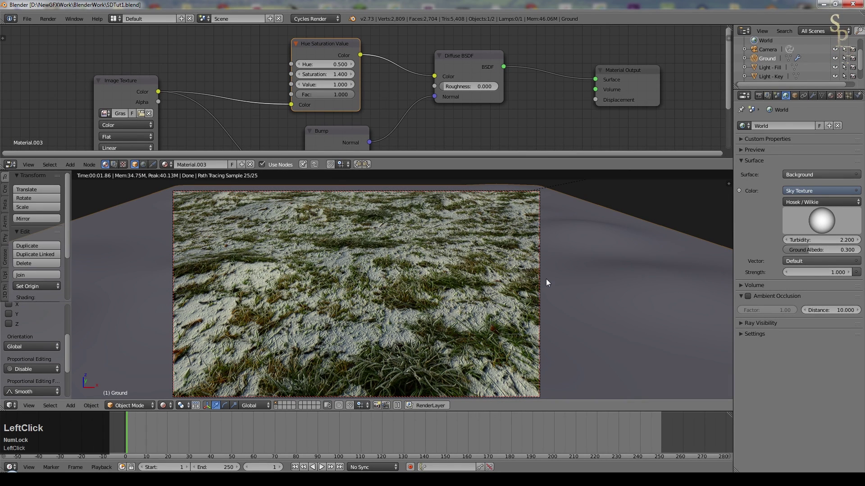
right_click(550, 252)
Place the 3D cursor on the ground and add a scaled-up circle mesh there.
click(589, 170)
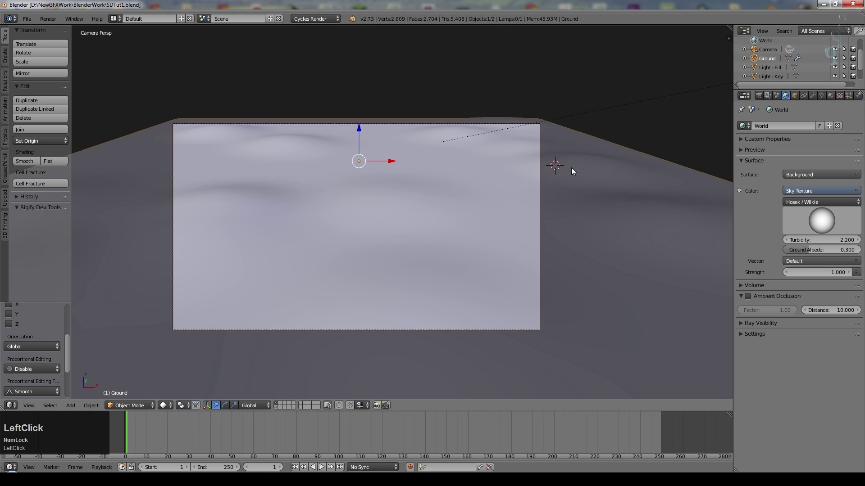
click(520, 170)
key(KP_7)
key(shift+a)
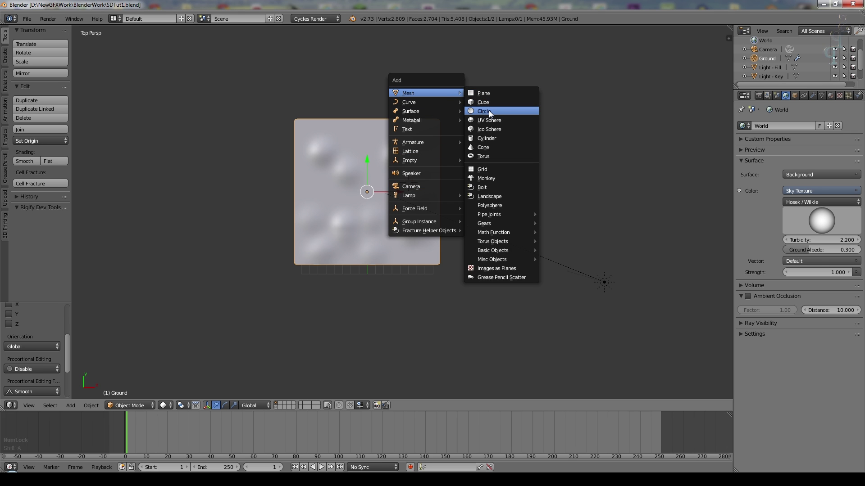
click(490, 114)
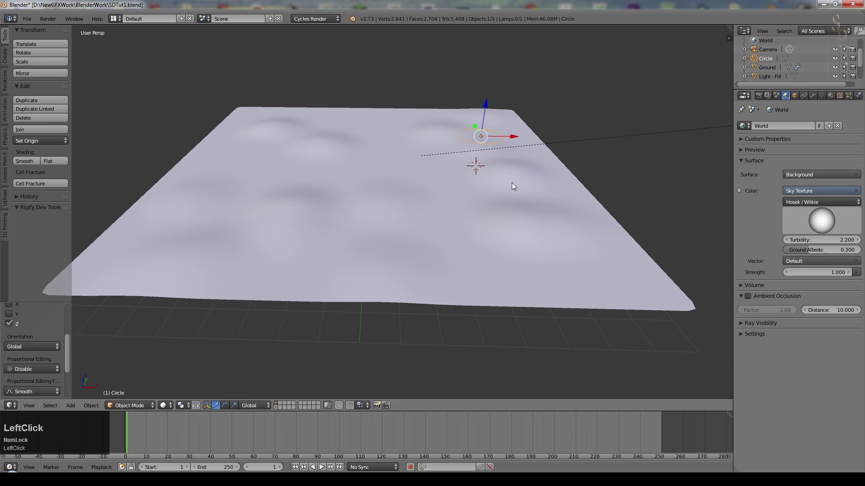
key(KP_0)
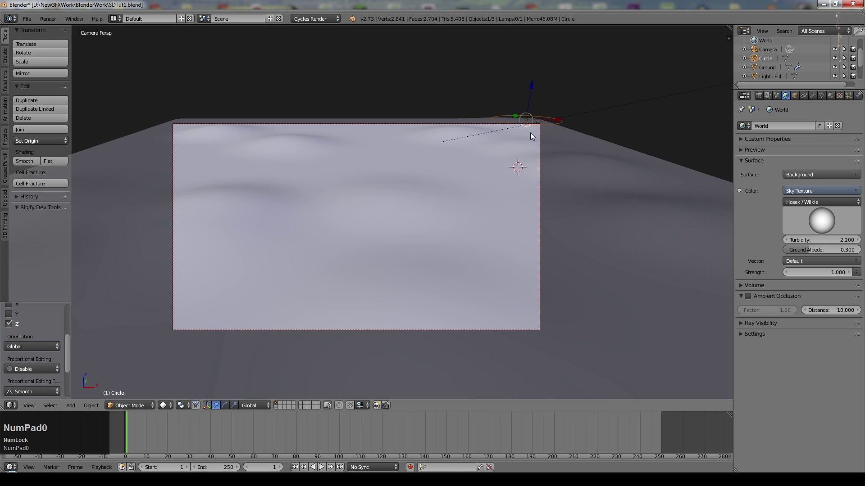
key(s)
click(563, 158)
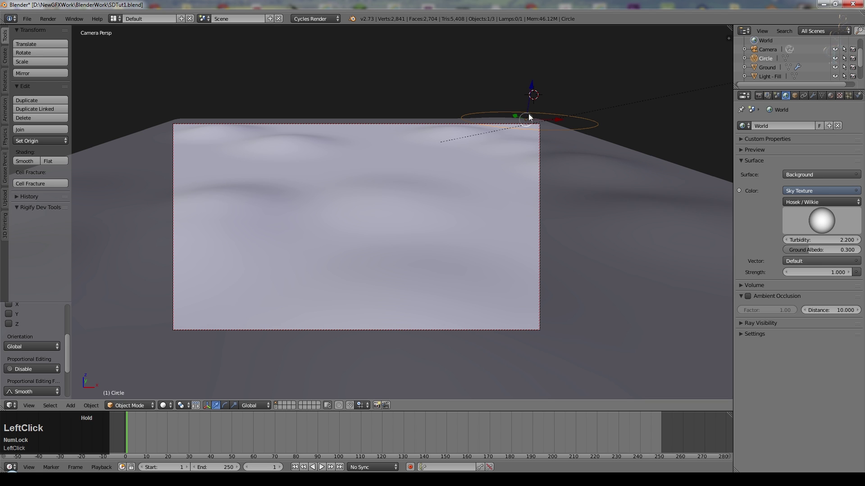
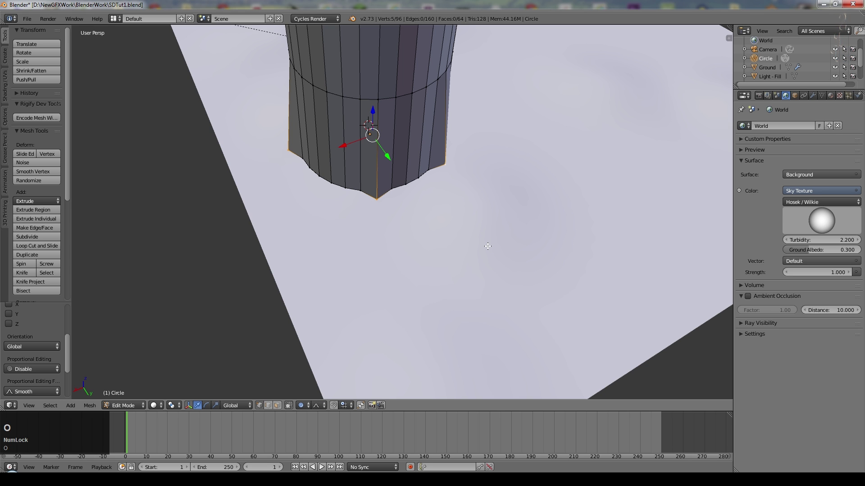
Flare the extruded trunk's base vertices outward into a star and view the smoothed result.
key(s)
scroll(up, 3)
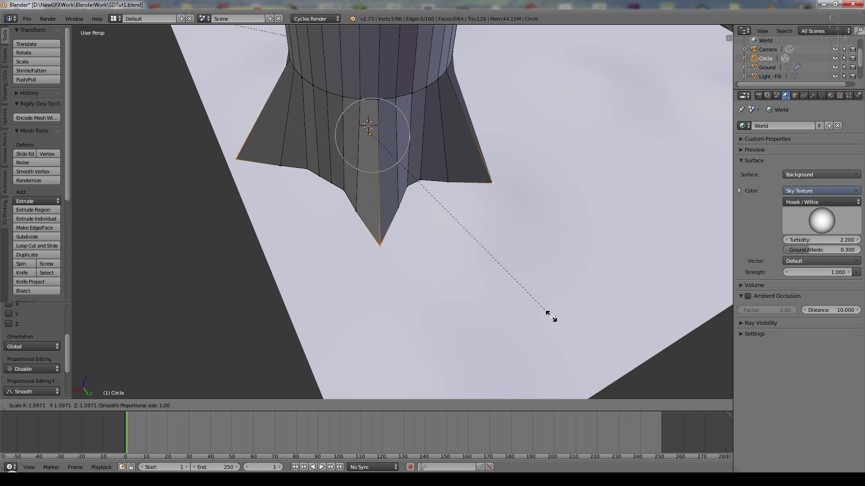
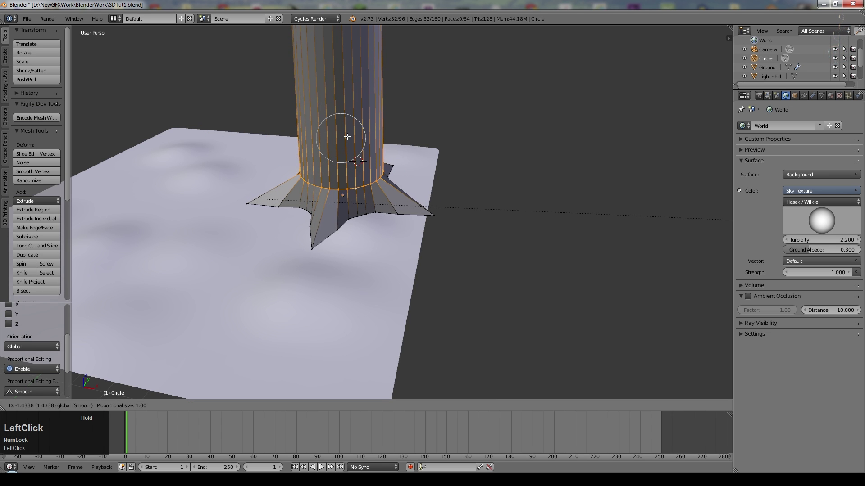
key(Tab)
middle_click(381, 143)
middle_click(438, 135)
Scale the trunk's root tip vertices further outward with proportional editing, then return to camera view.
key(ctrl+2)
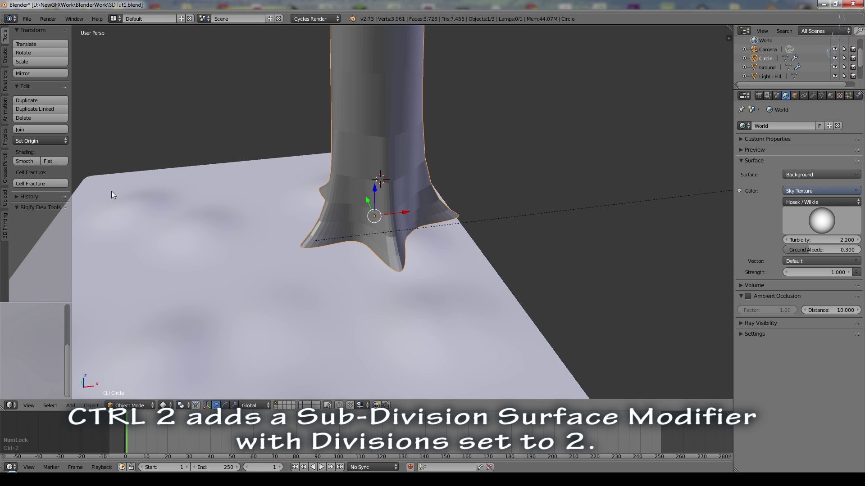
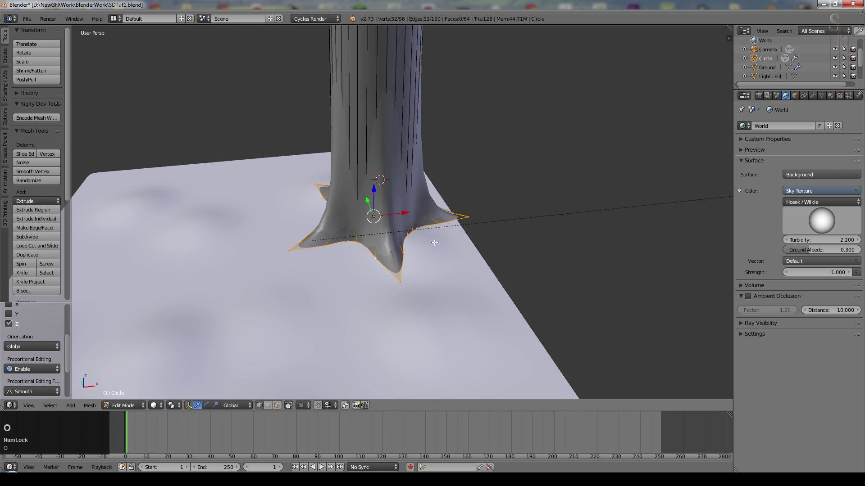
key(s)
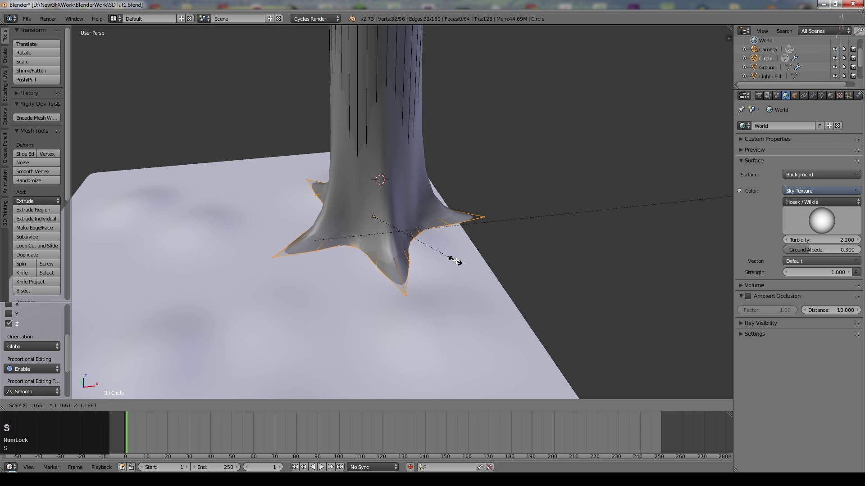
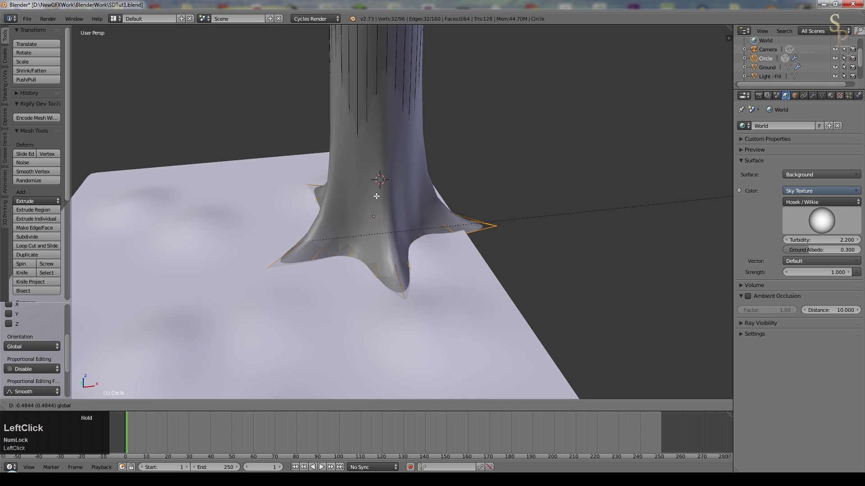
key(Tab)
key(KP_0)
key(s)
click(536, 184)
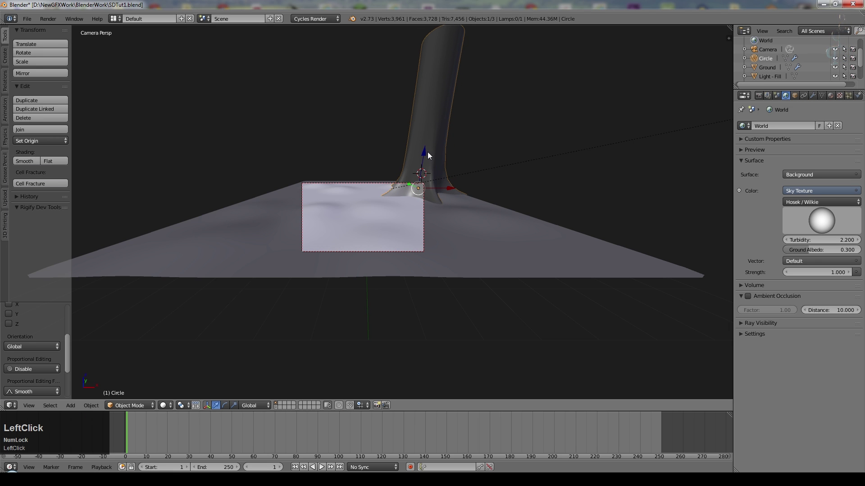
Adjust Ground vertices around the trunk with grab, Y-axis moves and scaling.
right_click(363, 186)
click(274, 410)
right_click(368, 255)
scroll(up, 3)
scroll(down, 3)
click(278, 410)
right_click(447, 366)
key(g)
click(442, 145)
scroll(down, 3)
right_click(378, 311)
key(g)
key(y)
click(391, 293)
key(s)
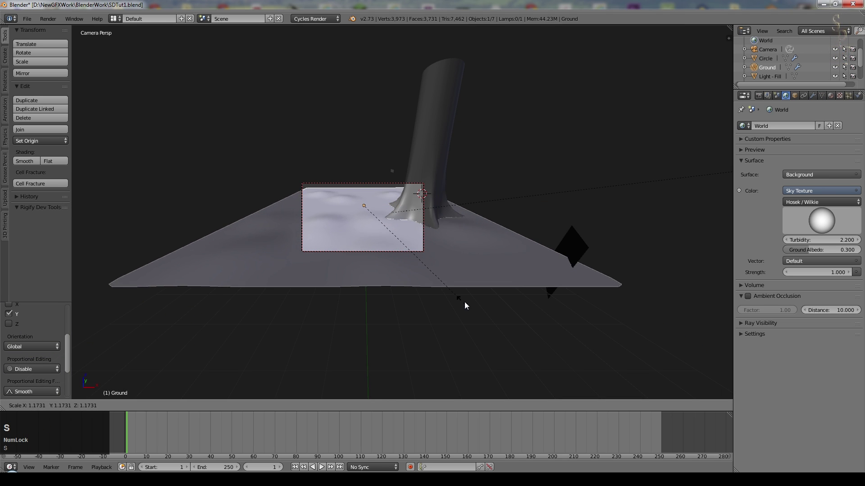
click(485, 310)
Nudge along Y, then select the camera and rotate it about X to reframe the scene.
key(g)
key(y)
click(417, 286)
scroll(up, 3)
right_click(478, 263)
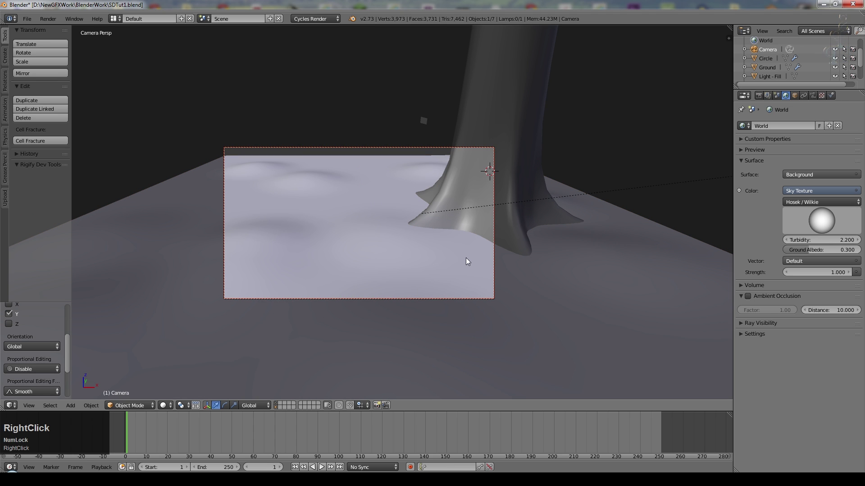
key(g)
right_click(467, 261)
key(r)
key(x)
click(435, 289)
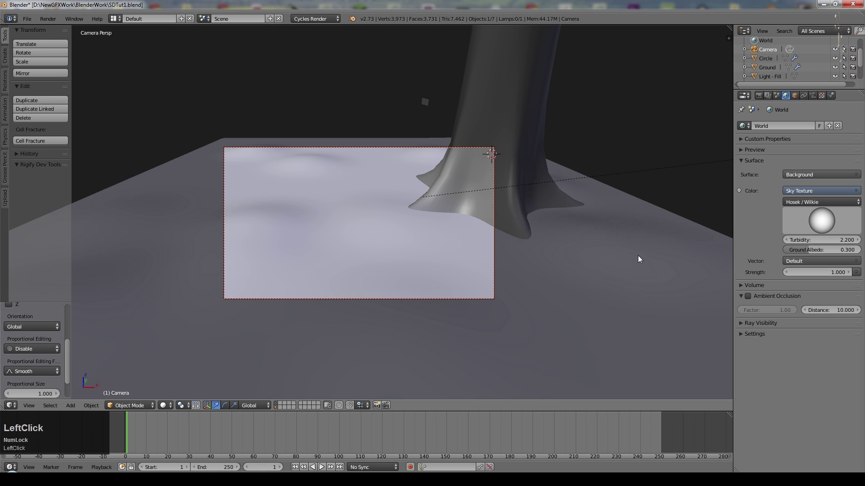
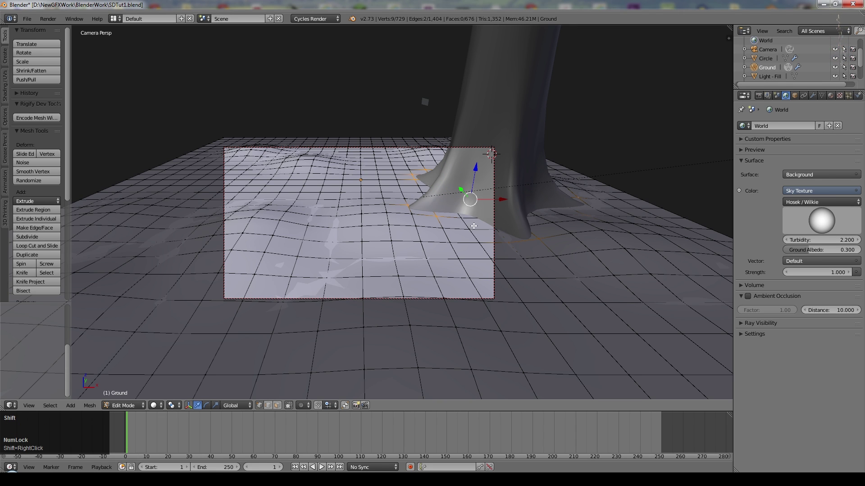
Leave Ground editing, then rotate the Circle trunk about Z and scale it into the ground.
key(Tab)
right_click(507, 202)
key(r)
key(z)
click(497, 258)
key(s)
click(555, 210)
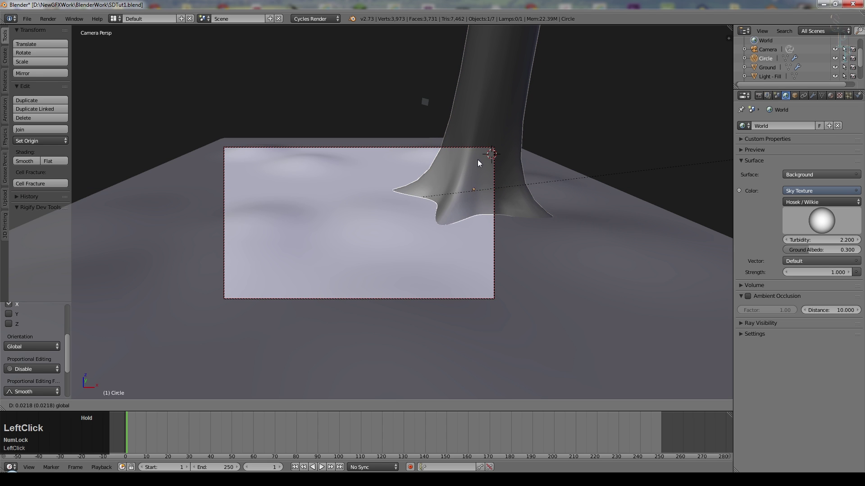
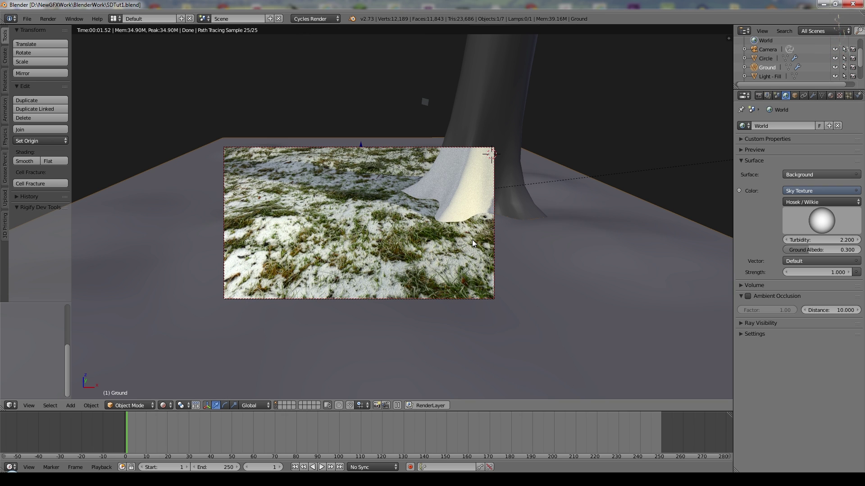
Switch the viewport back from Rendered to Solid shading.
click(169, 408)
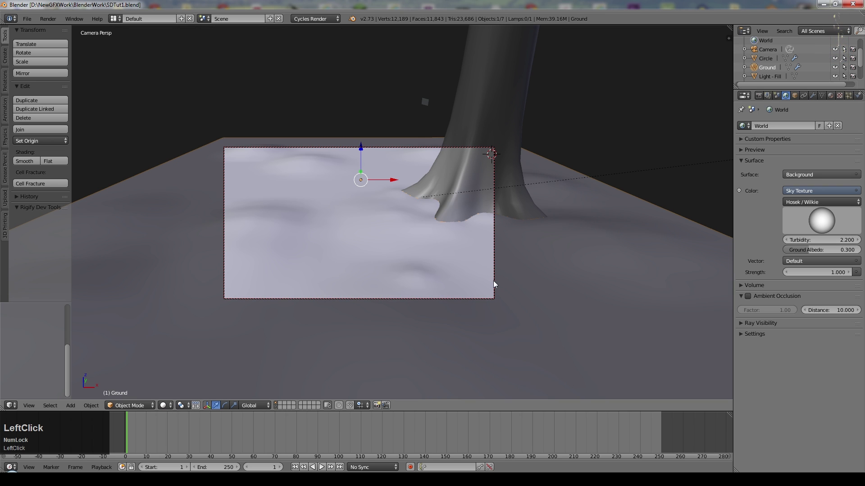
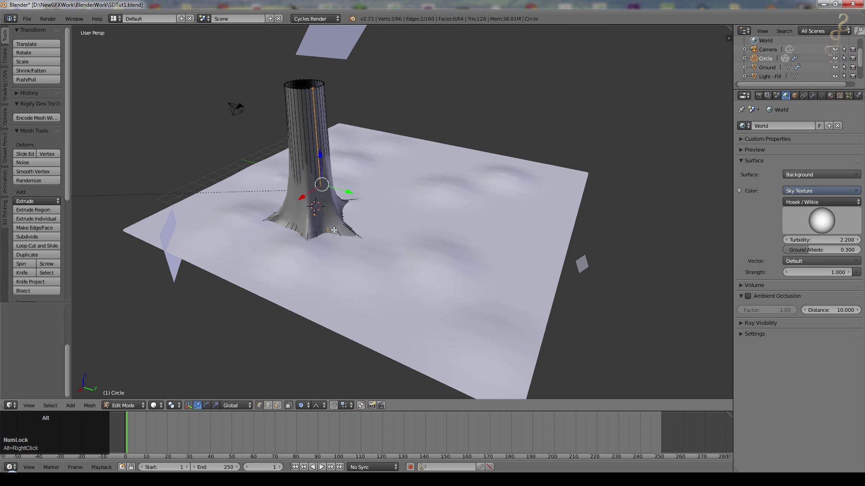
Enter Edit Mode on the trunk and bring up the Edges menu to mark a seam.
key(Tab)
key(ctrl+e)
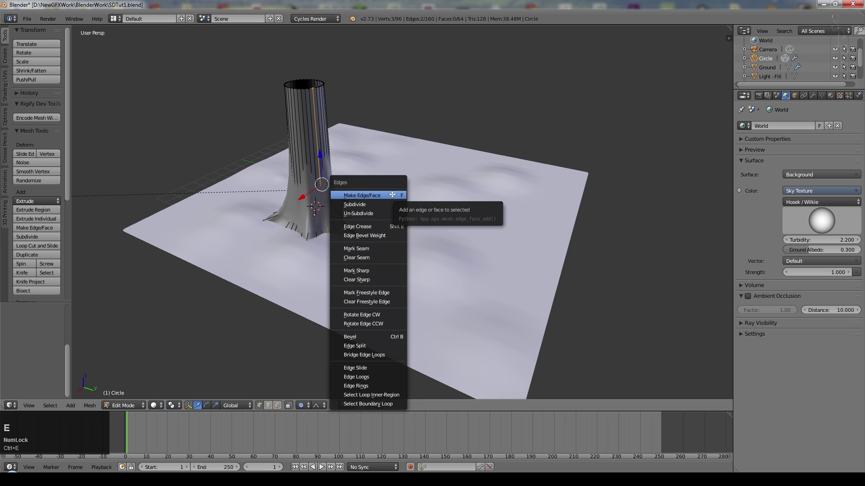
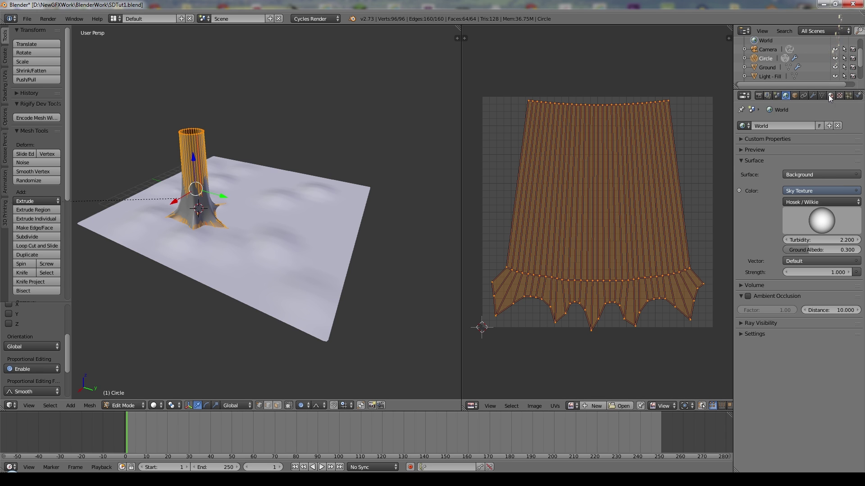
Rename the trunk object to 'Tree' in its Material settings.
click(792, 175)
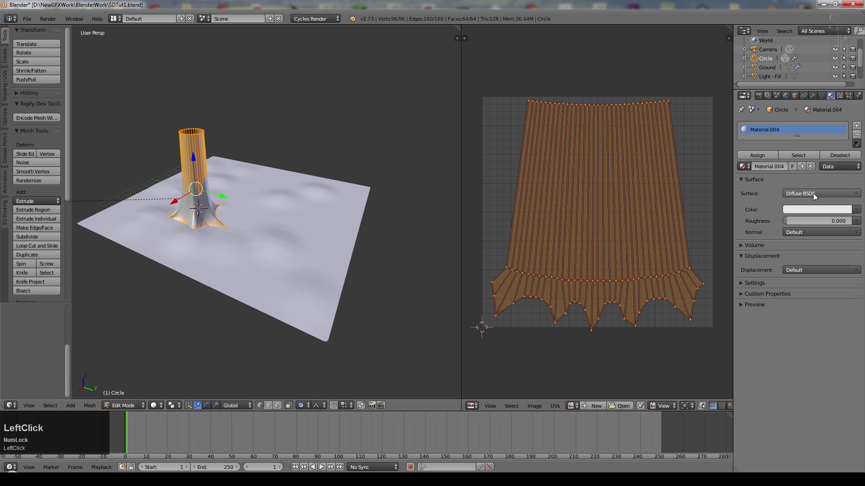
key(Tab)
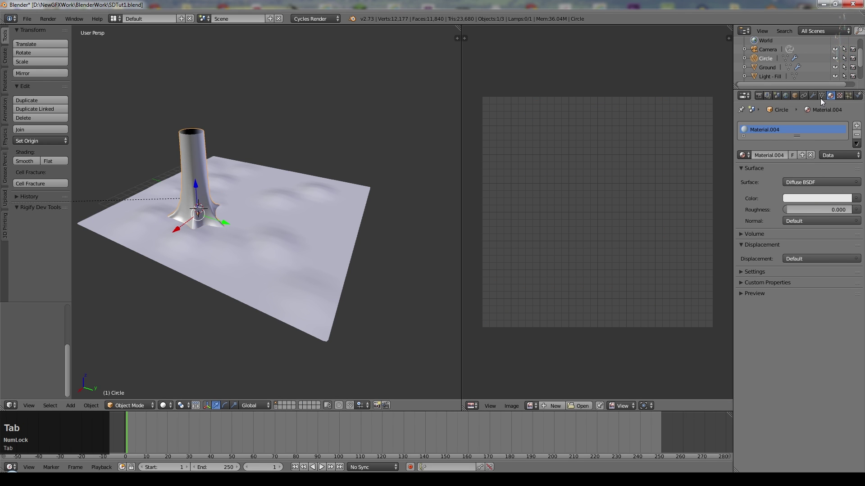
click(799, 98)
key(shift+t)
key(r)
text(ree)
key(Return)
Feed the material colour from an Image Texture using the BarkDecidious image.
click(831, 98)
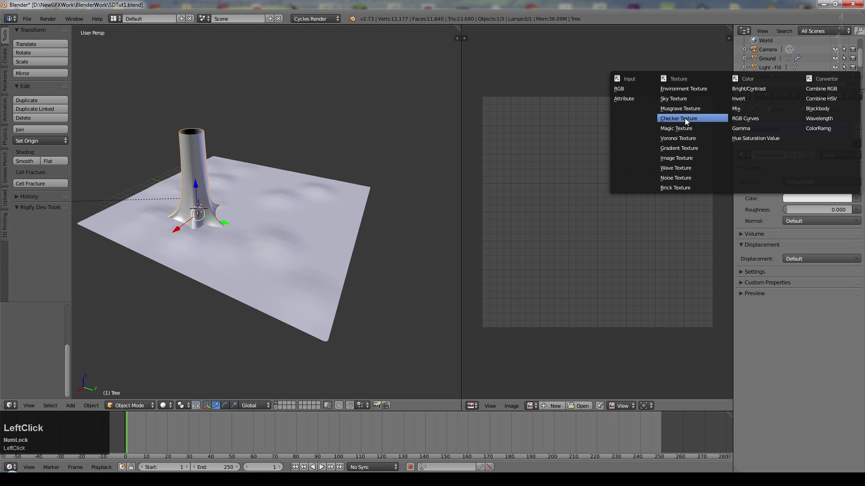
click(834, 186)
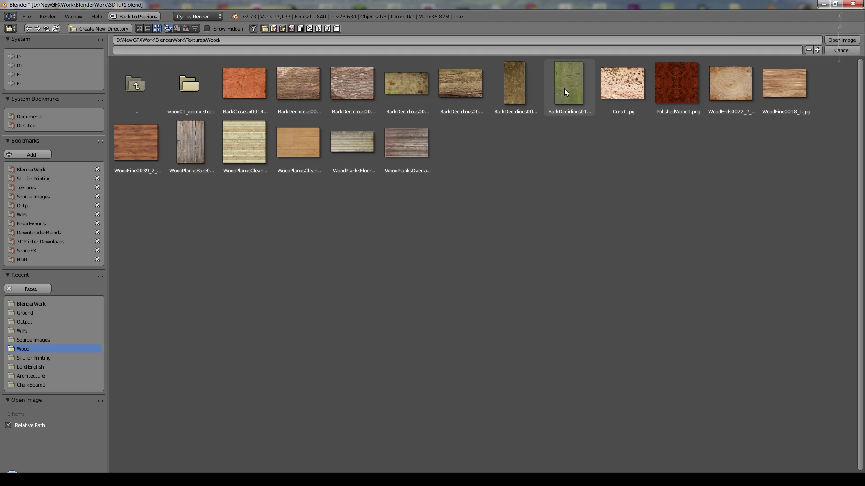
click(566, 92)
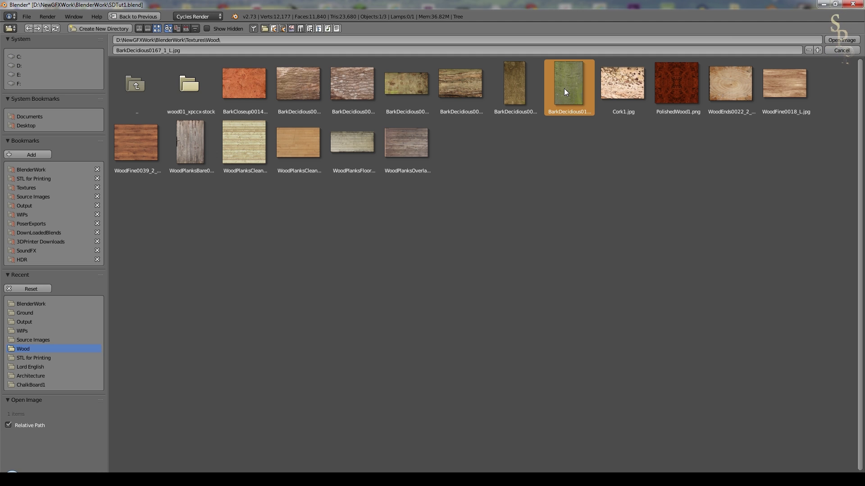
click(840, 44)
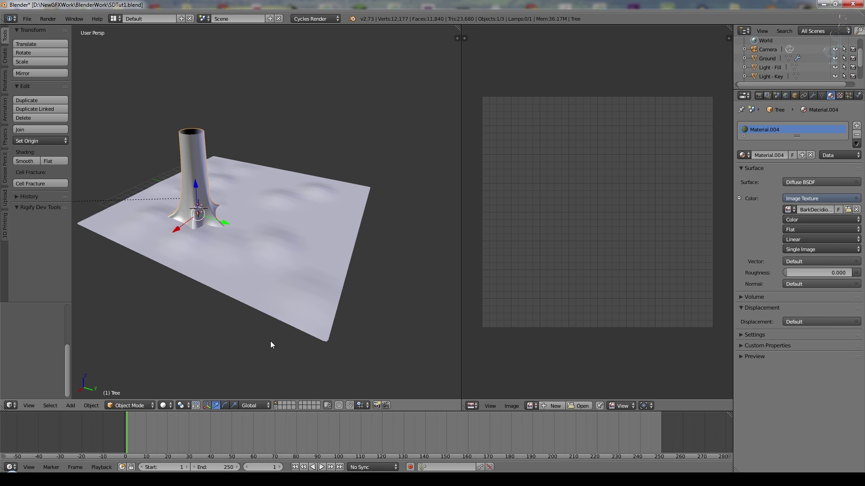
Preview the bark-textured trunk with Rendered shading and zoom into the camera view.
click(173, 386)
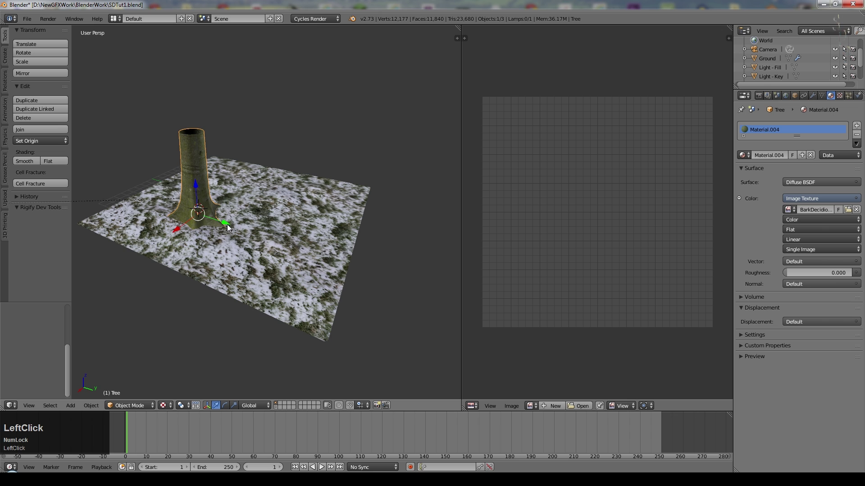
middle_click(400, 285)
scroll(up, 3)
middle_click(305, 179)
scroll(up, 3)
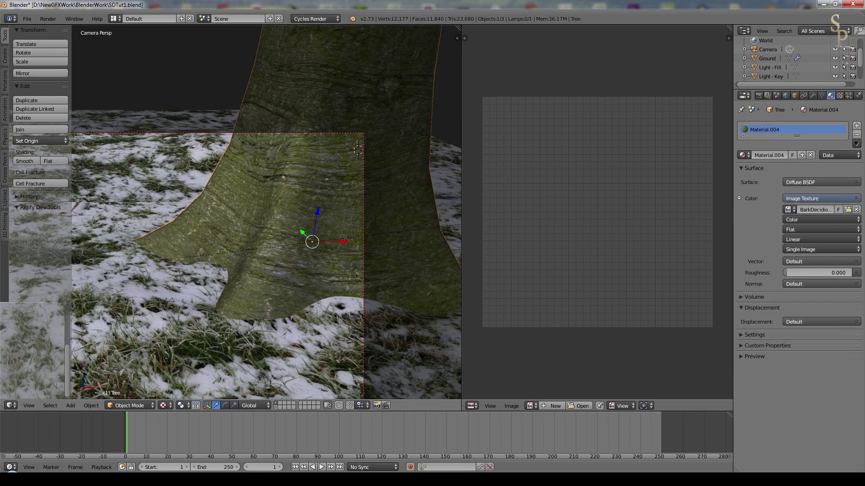
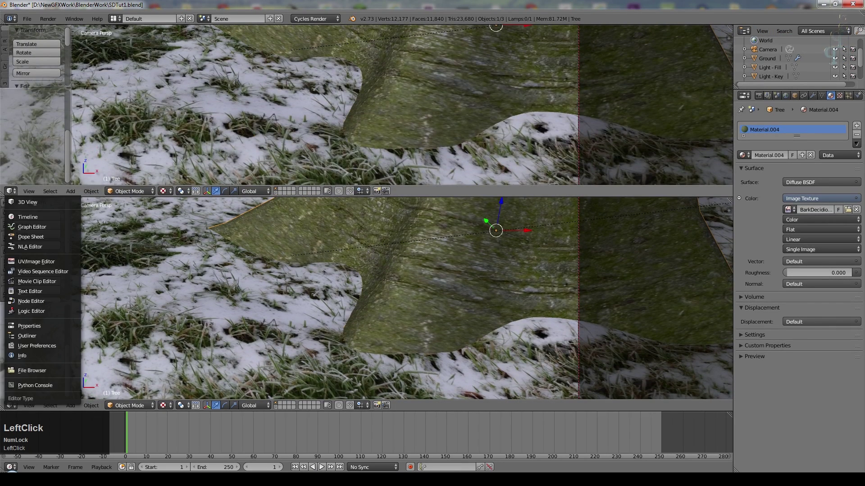
scroll(up, 3)
Show the Tree node tree and insert a Gamma node at 1.100 before the diffuse shader.
click(223, 95)
click(356, 77)
middle_click(115, 200)
click(70, 194)
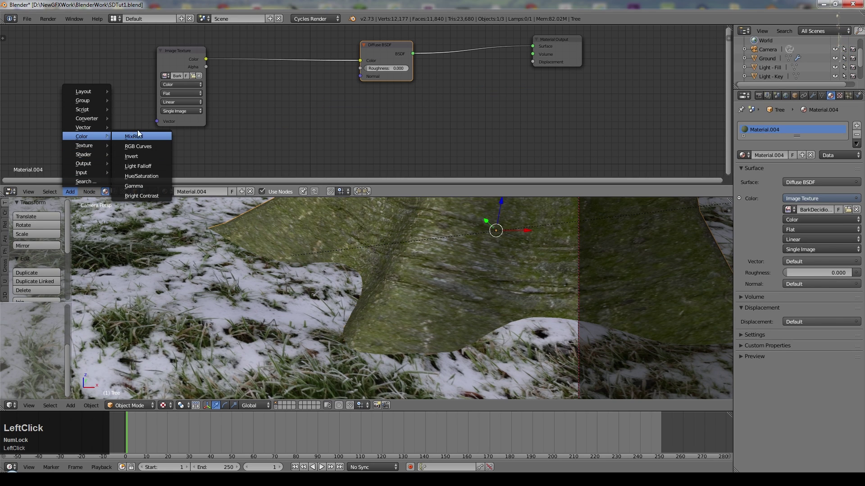
click(145, 187)
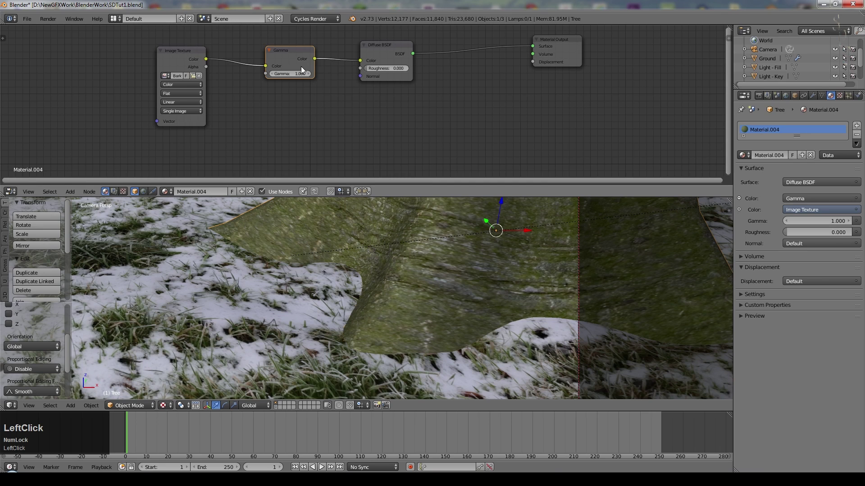
click(309, 75)
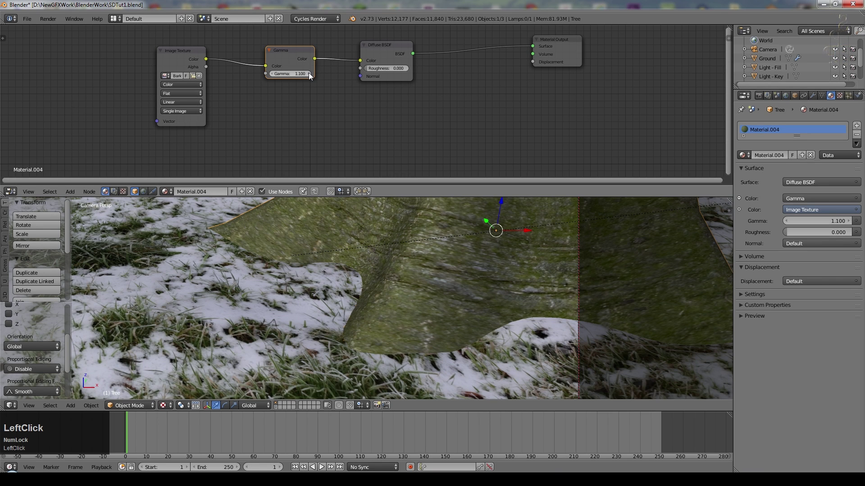
click(295, 54)
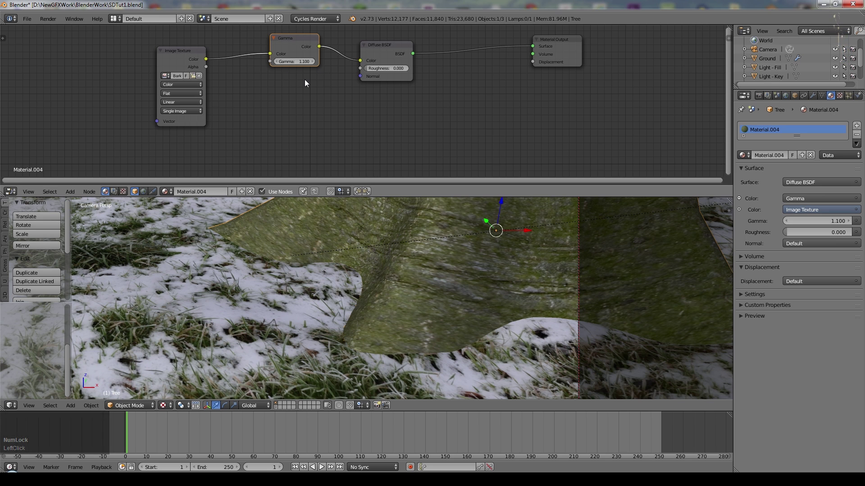
Route the image texture through a ColorRamp set to B-Spline interpolation.
click(68, 196)
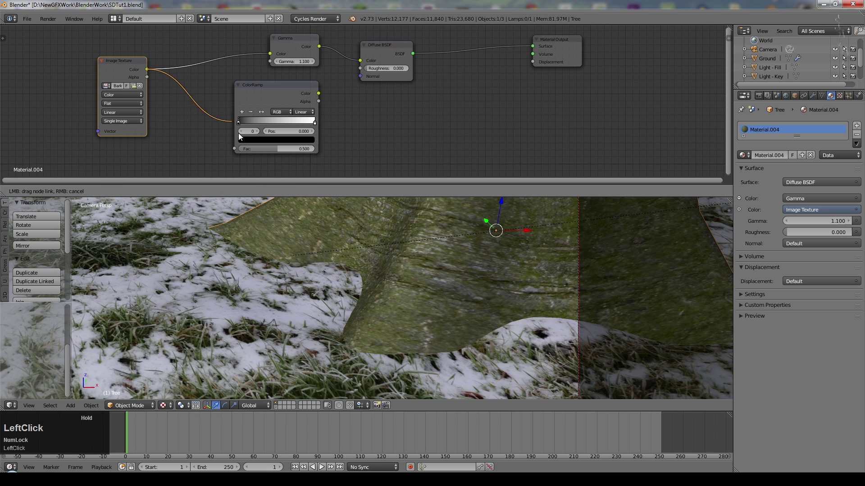
click(304, 114)
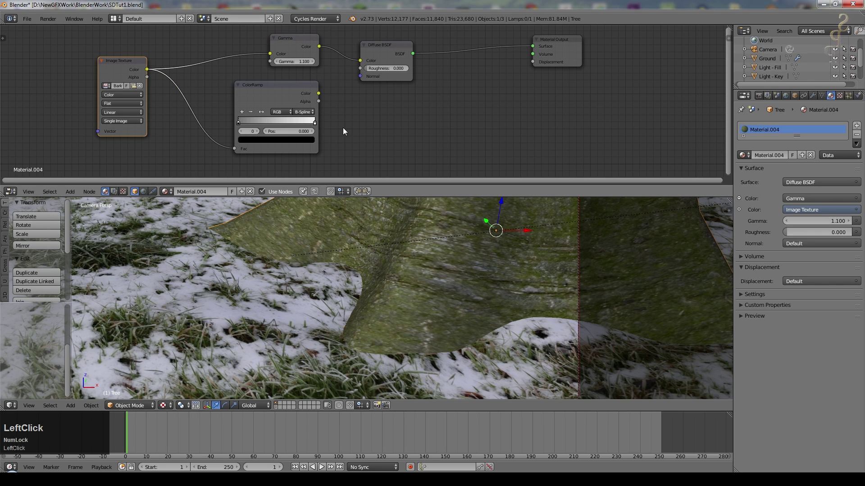
scroll(down, 3)
Add a Bump node fed by the ColorRamp into the Diffuse BSDF Normal.
click(380, 60)
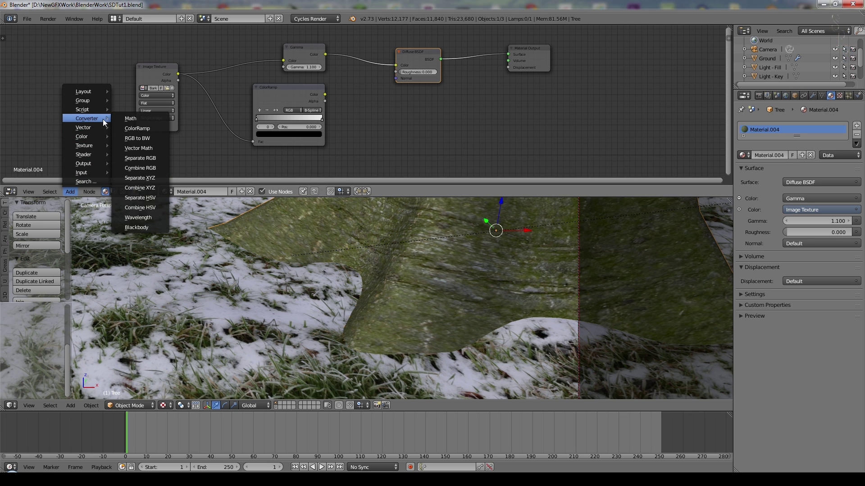
click(71, 192)
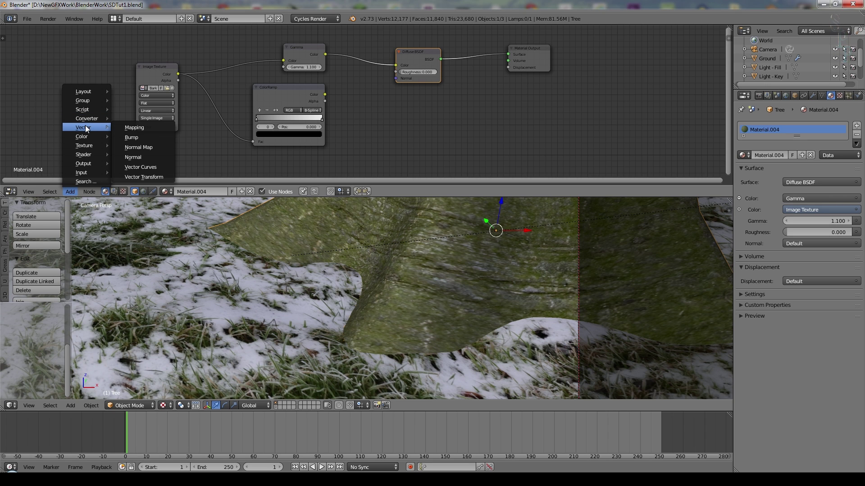
click(134, 140)
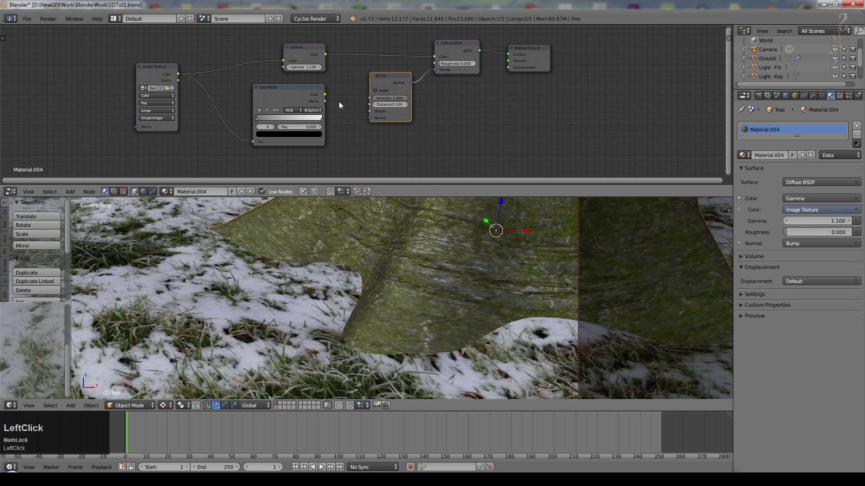
click(326, 97)
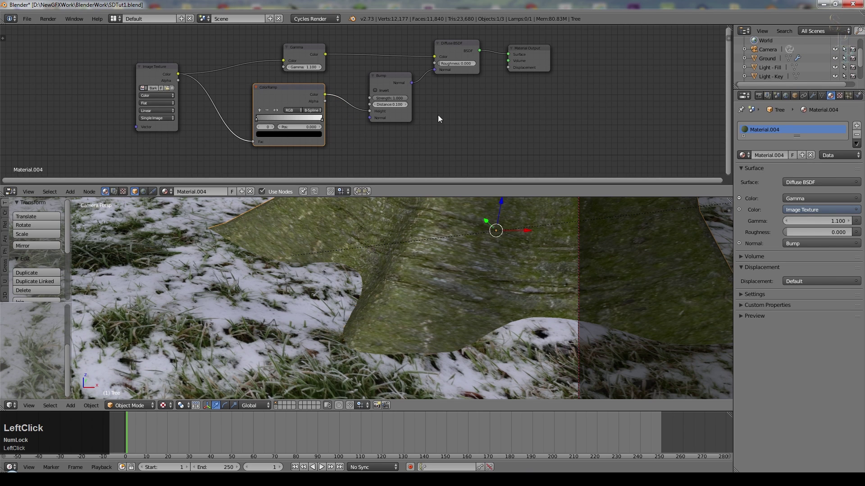
scroll(up, 3)
click(439, 99)
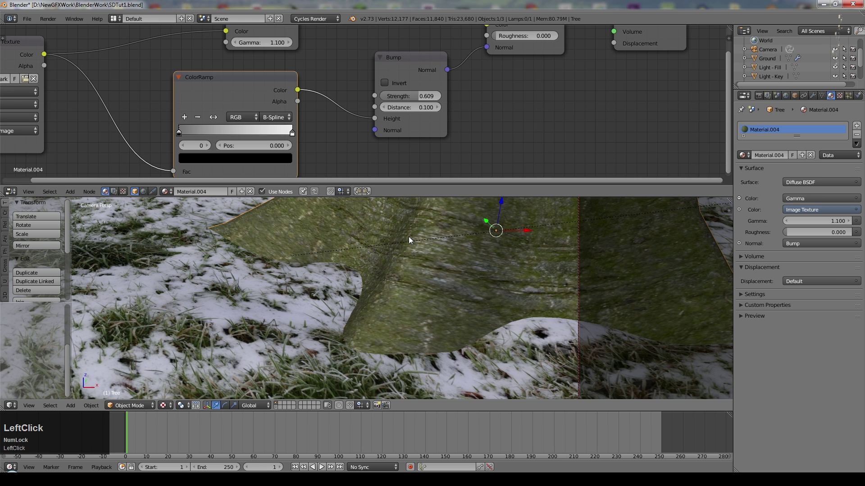
middle_click(478, 119)
Add a Mix Shader and an Ashikhmin-Shirley Glossy BSDF with roughness 0.25 feeding the mix.
click(70, 194)
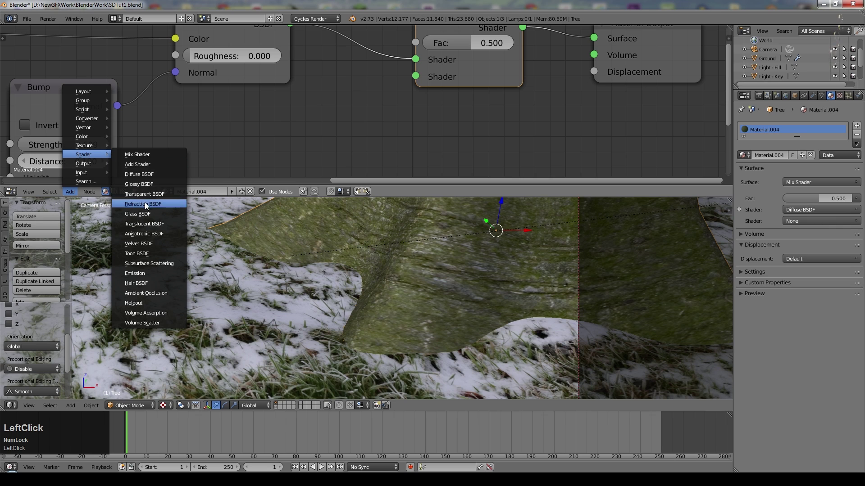
click(154, 185)
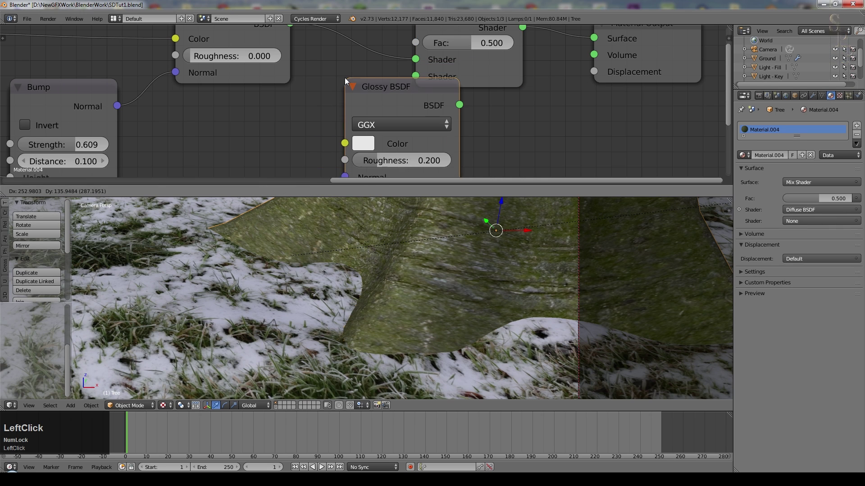
scroll(down, 3)
click(334, 114)
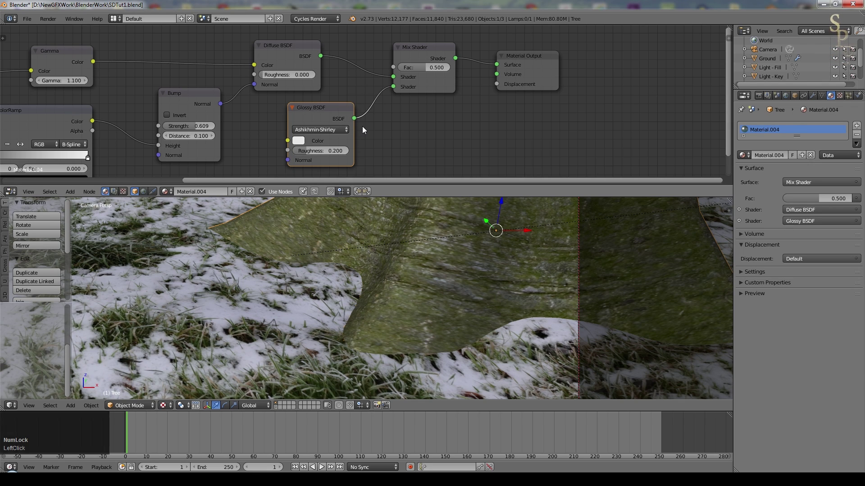
click(302, 140)
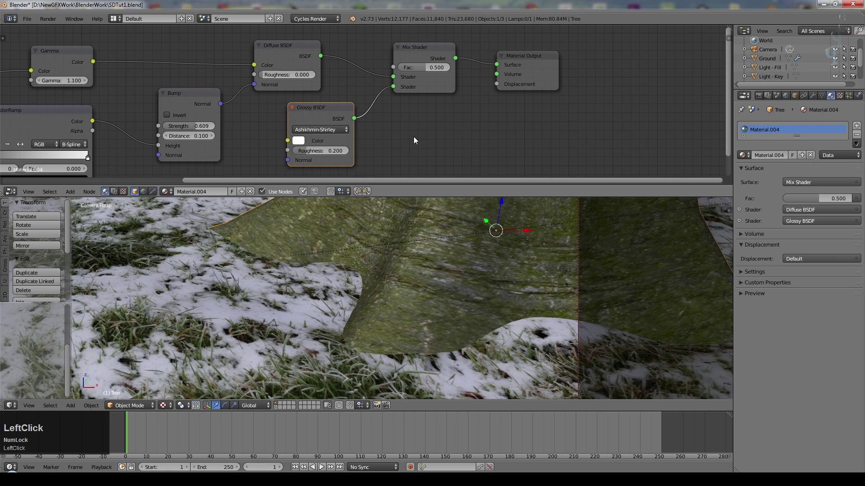
click(416, 140)
key(KP_Decimal)
key(KP_2)
key(KP_5)
key(KP_Enter)
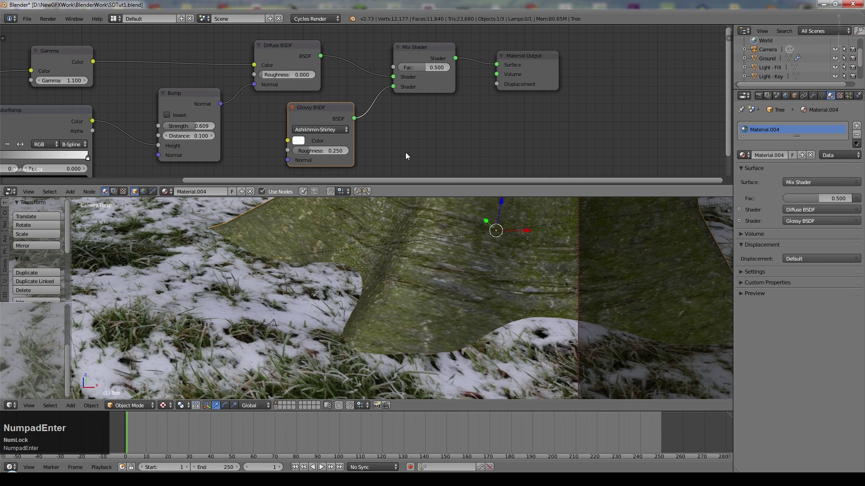
Set the mix shader factor to 0.007 so the glossy stays faint.
click(428, 72)
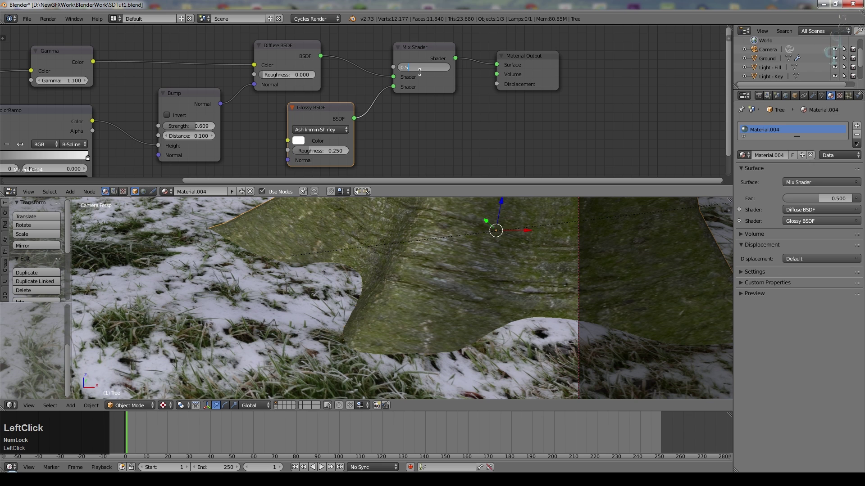
key(KP_Decimal)
key(KP_0)
key(KP_7)
key(KP_Enter)
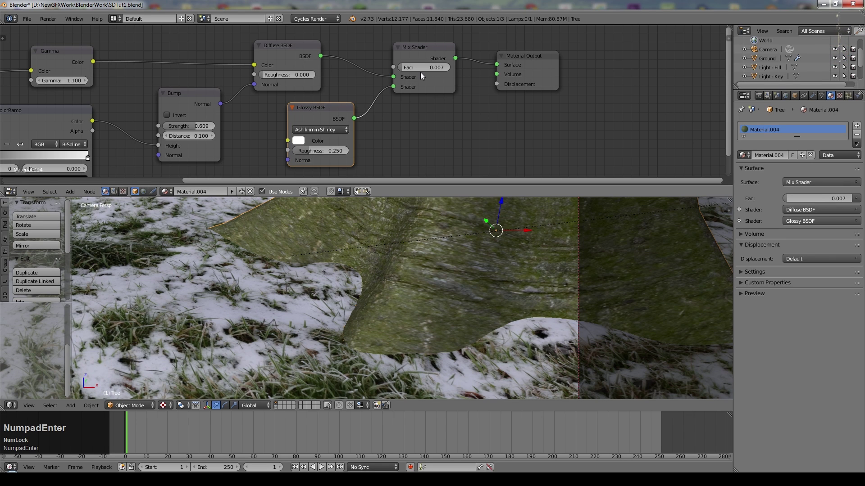
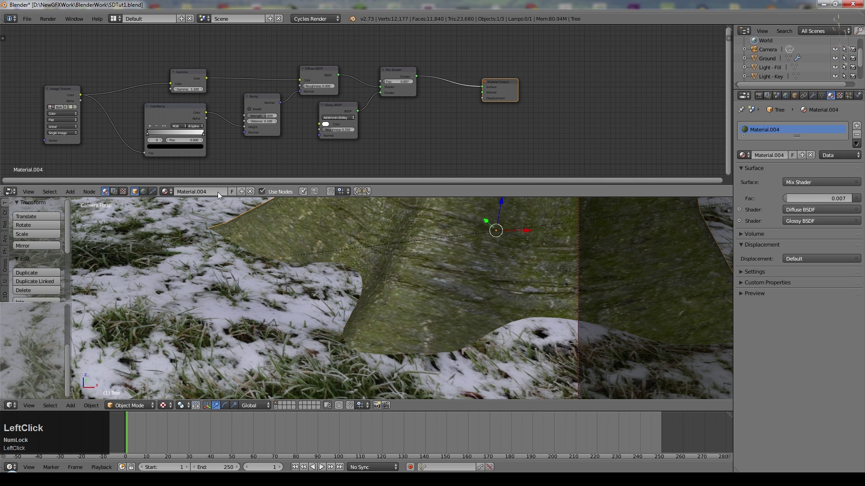
Add a ColorRamp node and wire it into the Material Output's Displacement input.
key(shift+d)
click(443, 124)
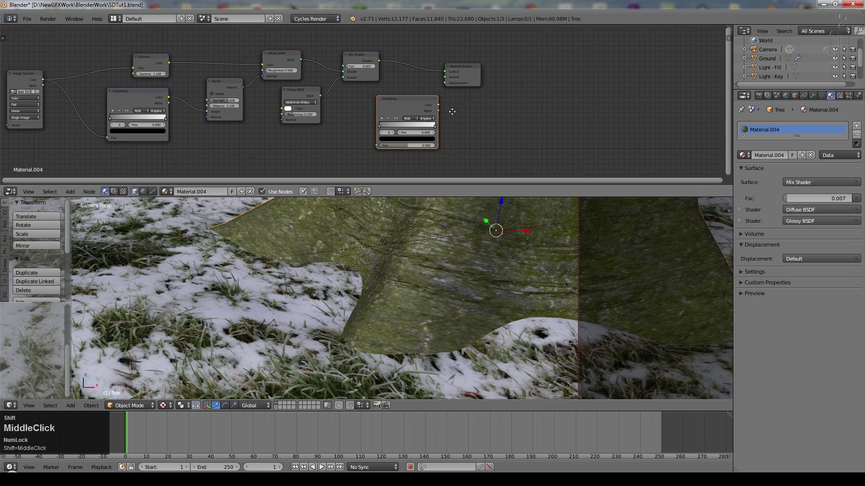
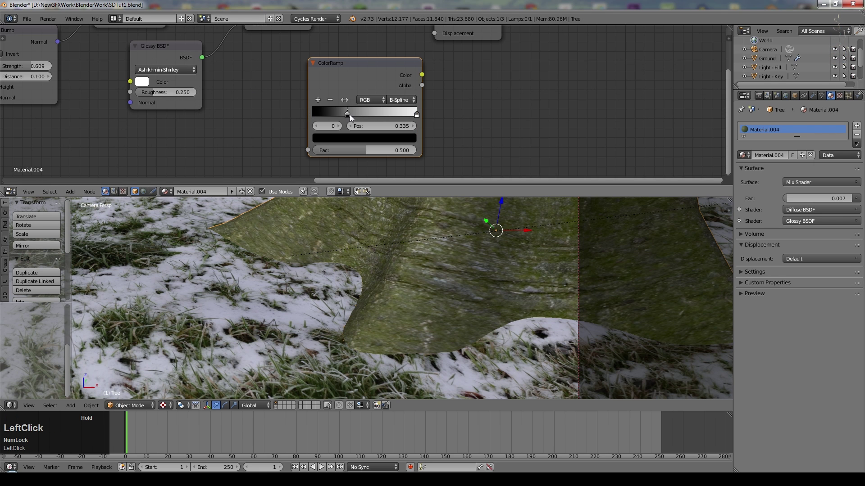
scroll(down, 3)
click(457, 45)
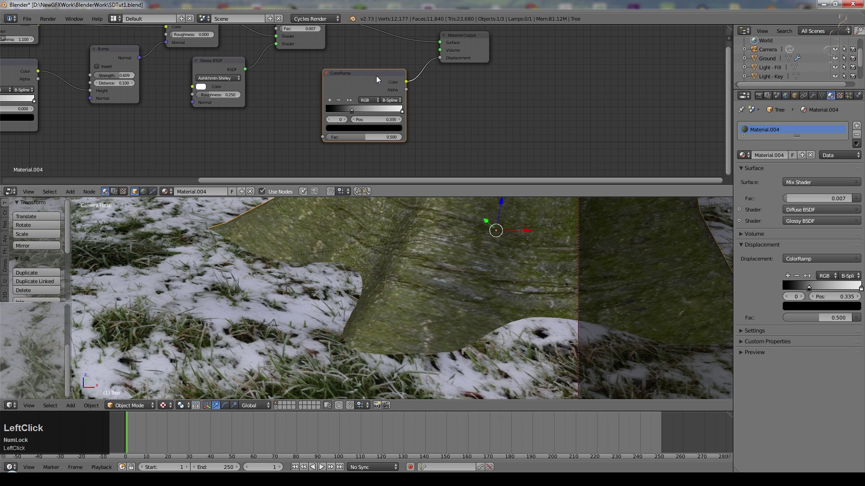
Add a Noise Texture with scale 12 driving the color ramp's factor.
scroll(down, 3)
click(74, 195)
click(147, 175)
scroll(up, 3)
click(282, 148)
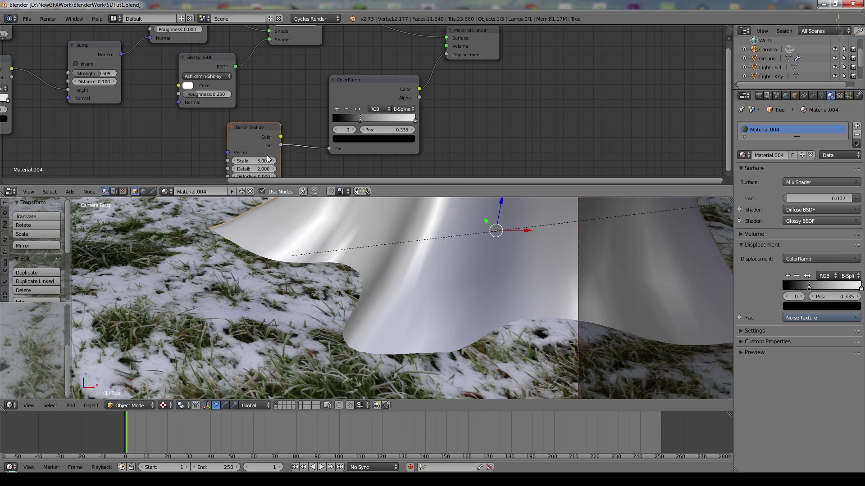
click(257, 161)
key(KP_2)
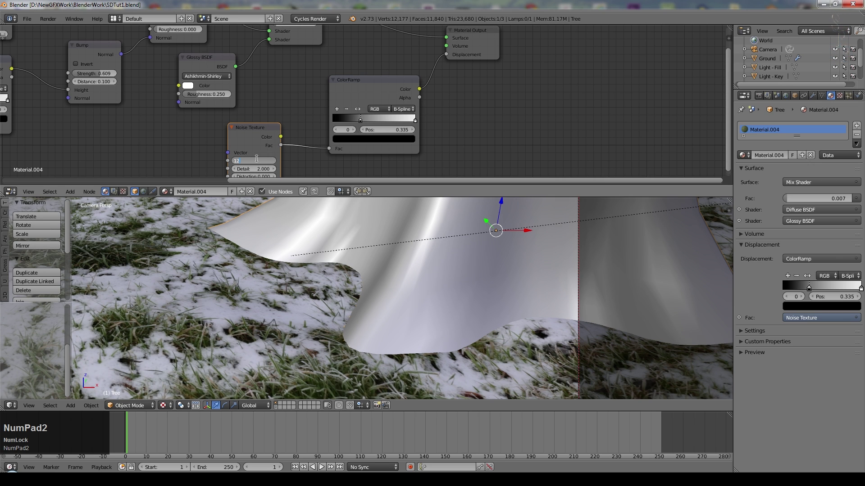
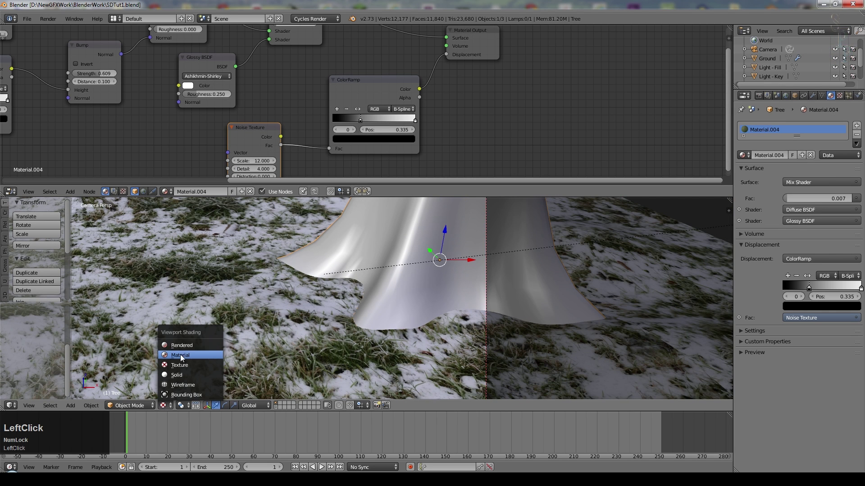
Rewire the material: drop the bark image from diffuse and reconnect the ramp to displacement.
middle_click(311, 313)
scroll(up, 3)
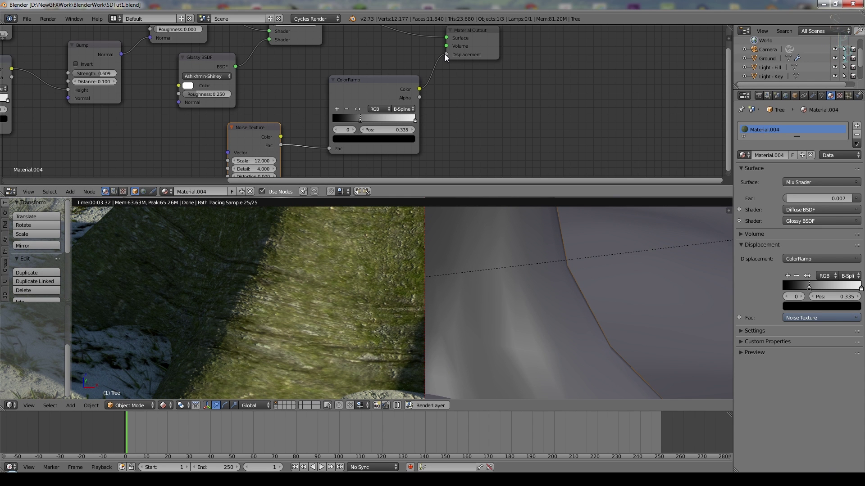
click(444, 57)
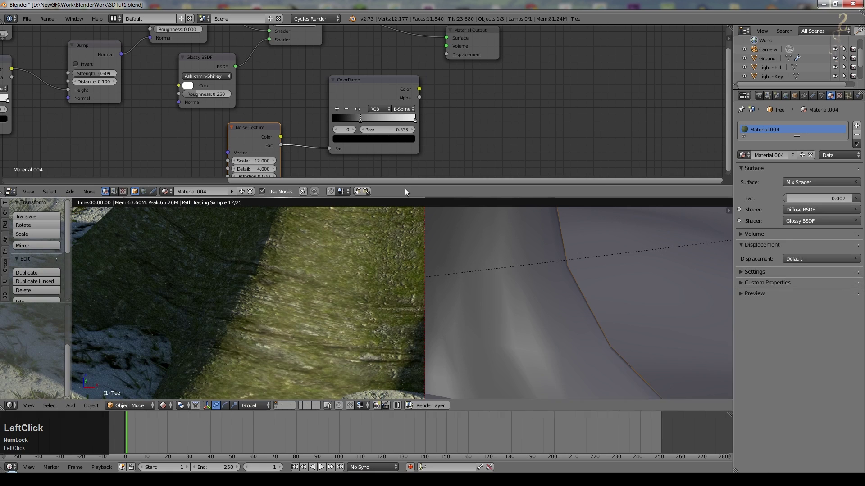
scroll(down, 3)
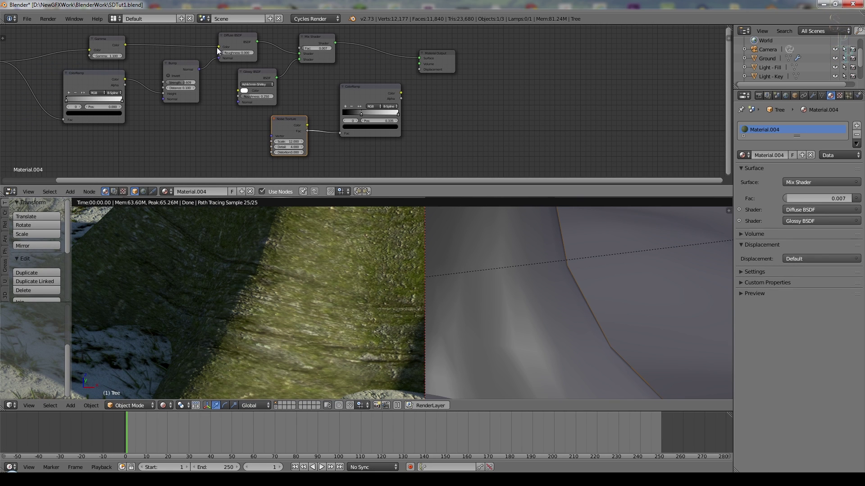
click(217, 49)
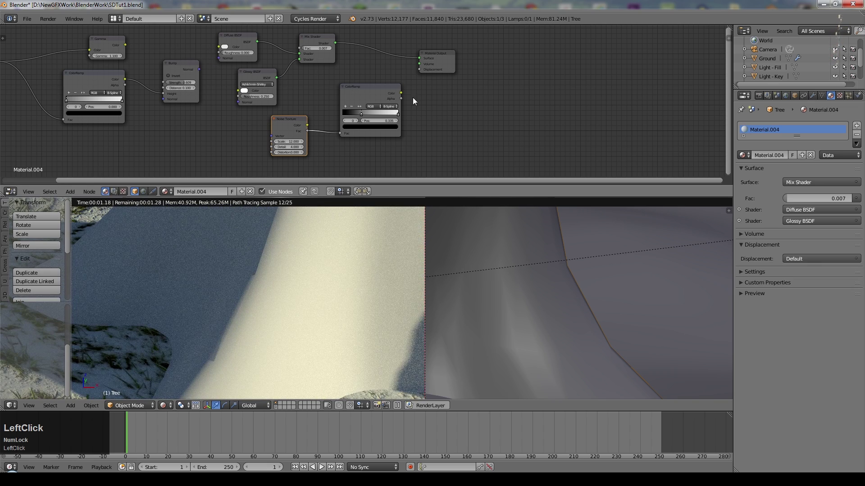
click(403, 95)
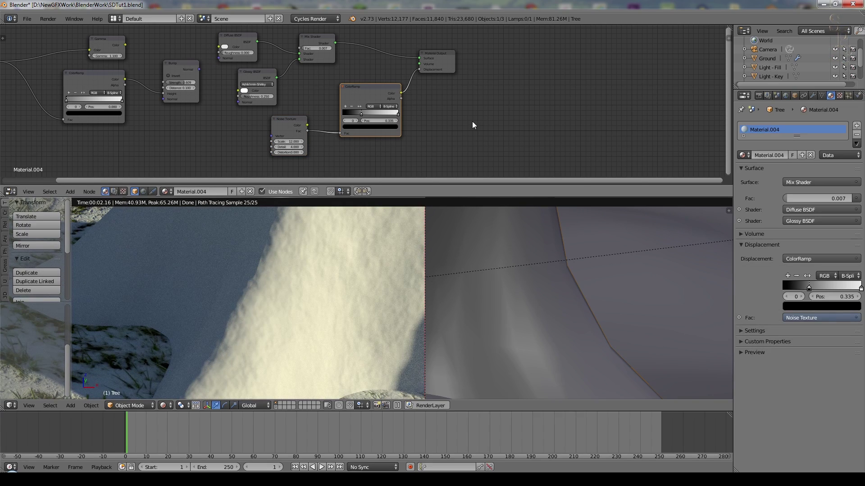
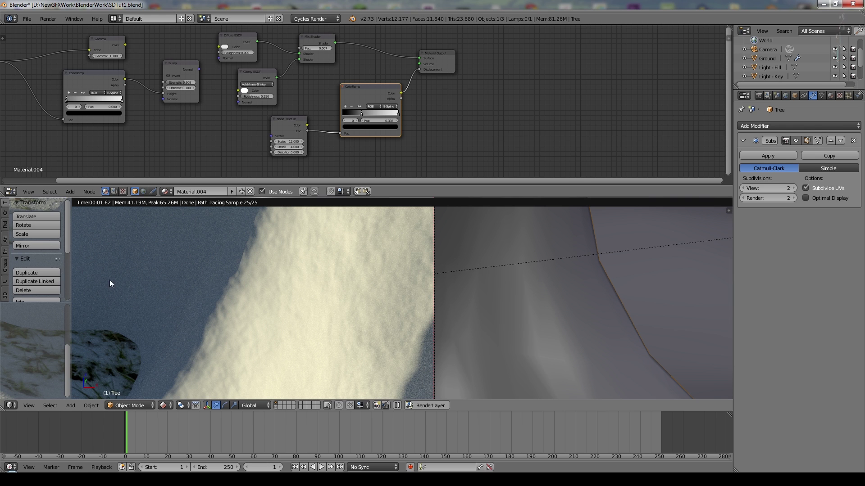
Toggle the displacement link to compare the bumpy and flat renders.
scroll(down, 3)
click(29, 300)
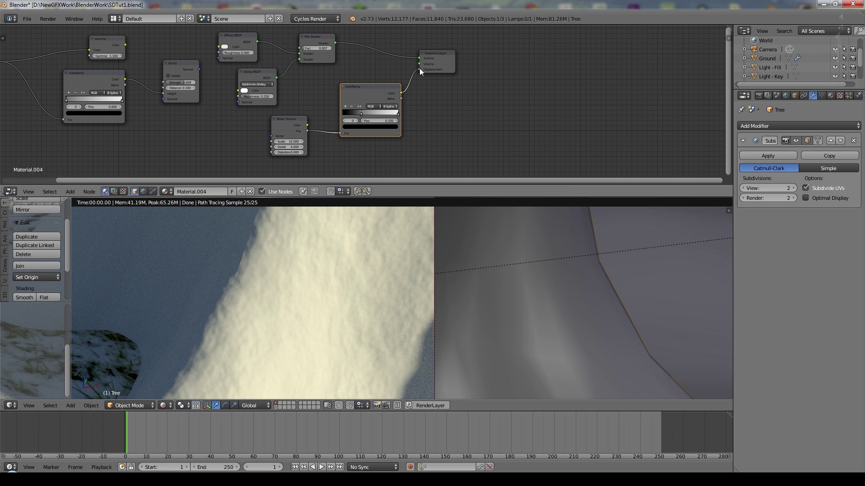
click(421, 73)
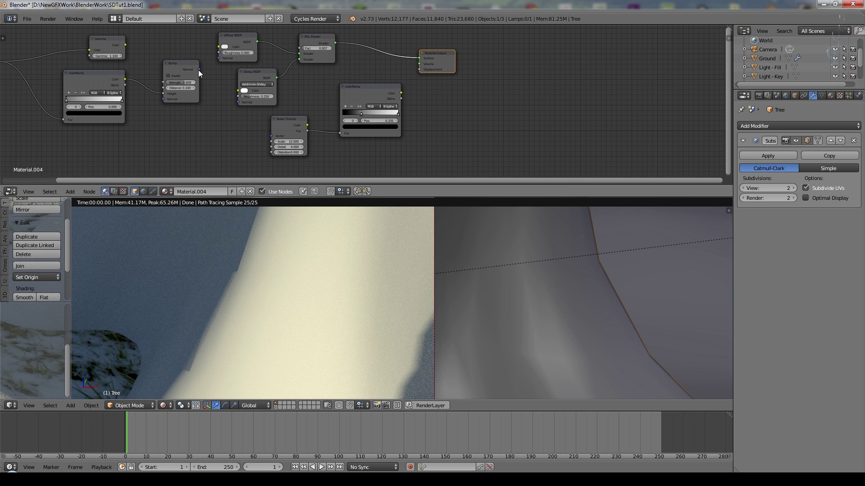
click(200, 72)
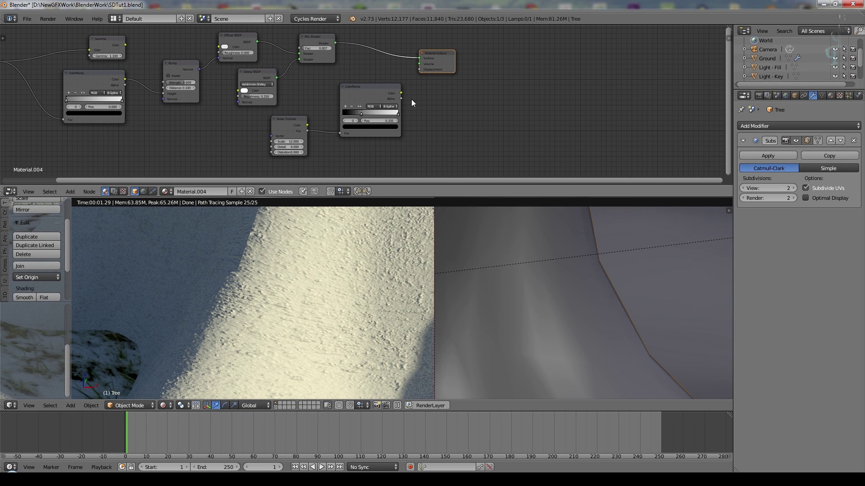
click(403, 96)
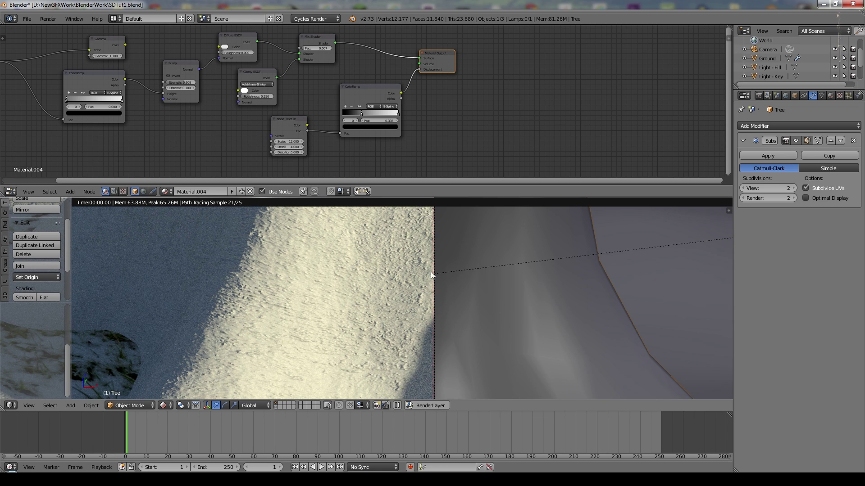
middle_click(270, 89)
Reconnect the bark image to diffuse and shift the color ramp's dark stop to 0.259.
click(259, 91)
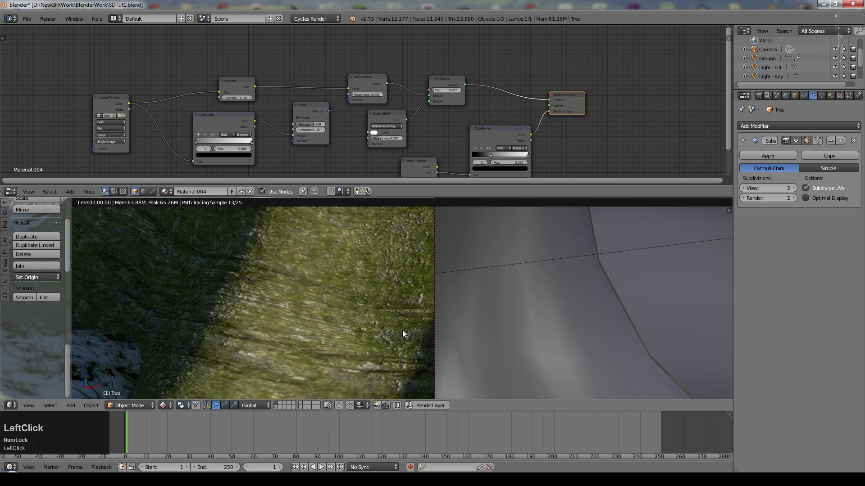
middle_click(278, 169)
click(423, 75)
scroll(up, 3)
click(251, 136)
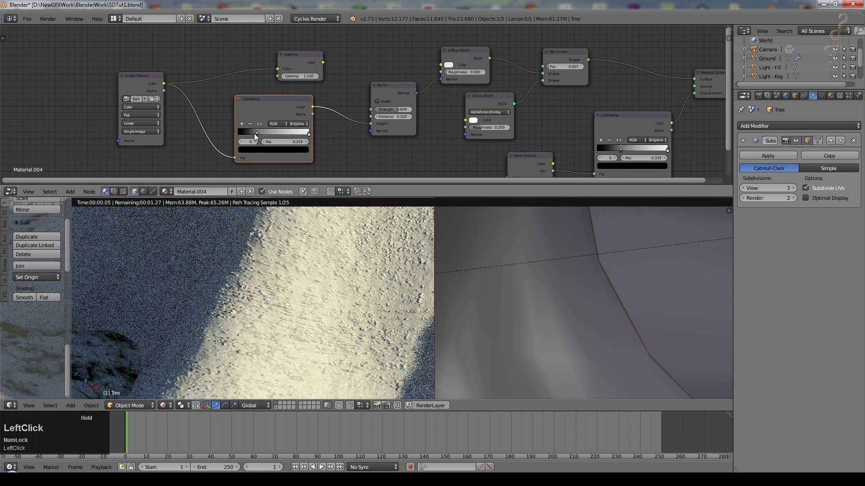
click(323, 65)
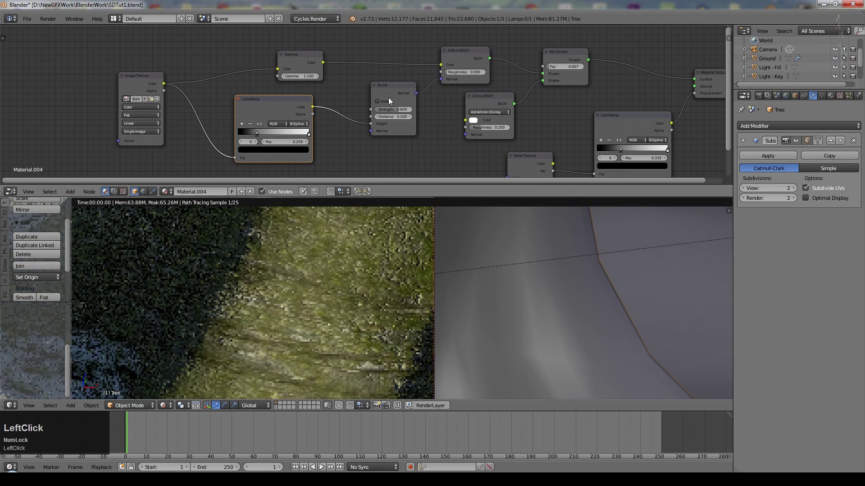
Switch to an empty scene layer with the 3D viewport maximized for modelling.
scroll(down, 3)
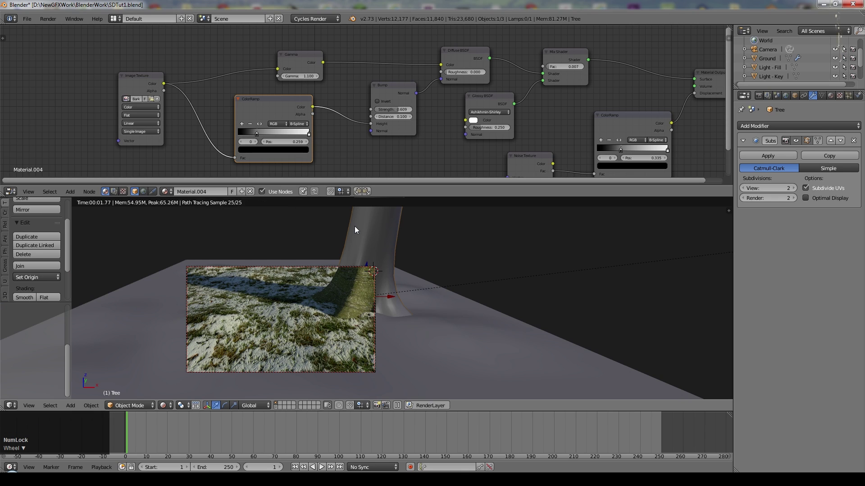
key(ctrl+Num_Lock)
scroll(down, 3)
key(ctrl+s)
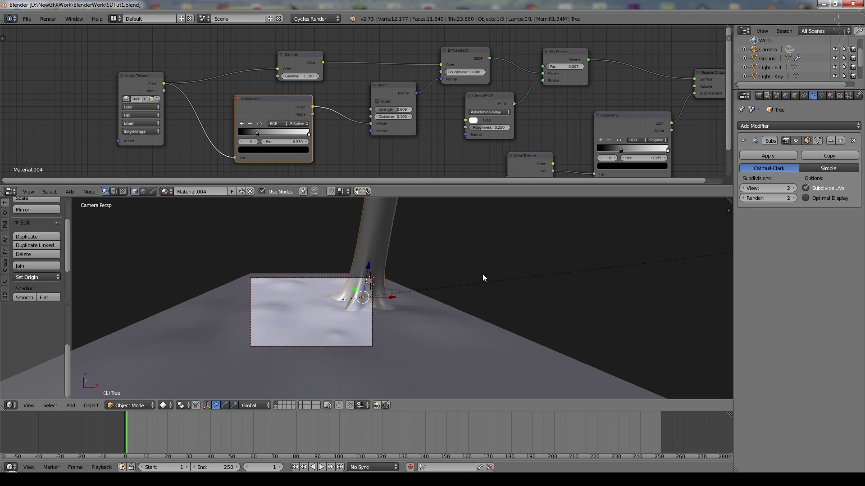
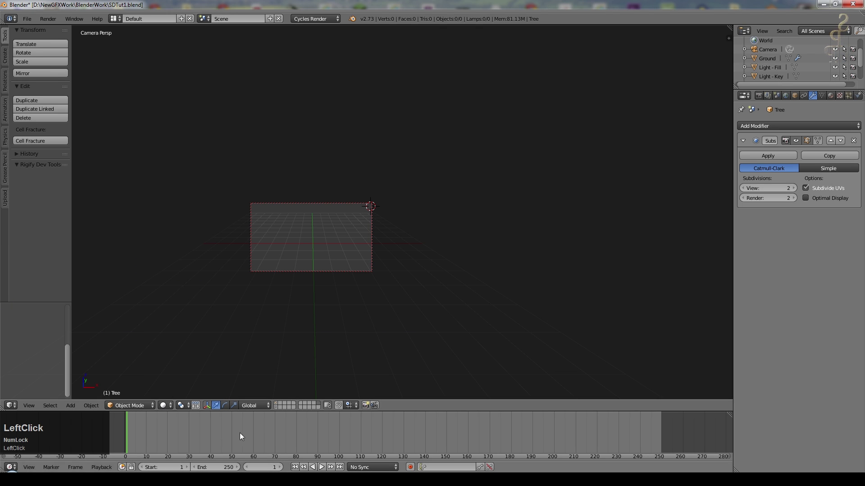
Add a Sun lamp on the empty layer and move it up above the camera frame.
key(shift+a)
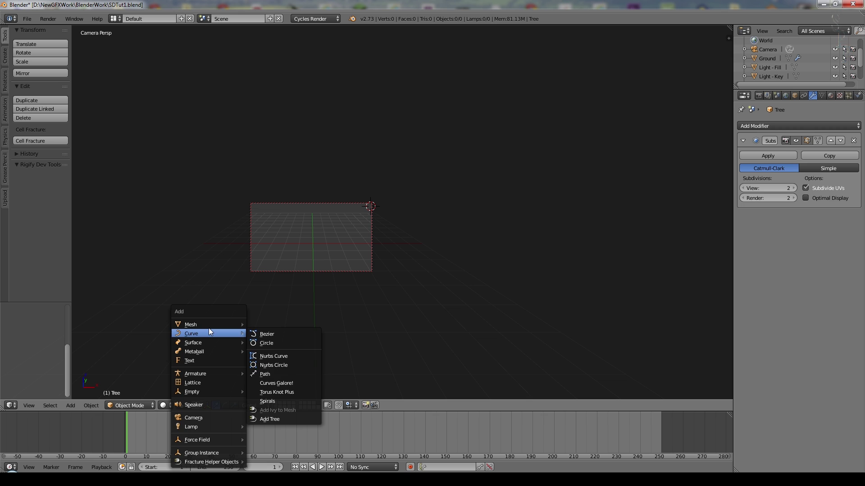
click(274, 396)
key(g)
click(526, 145)
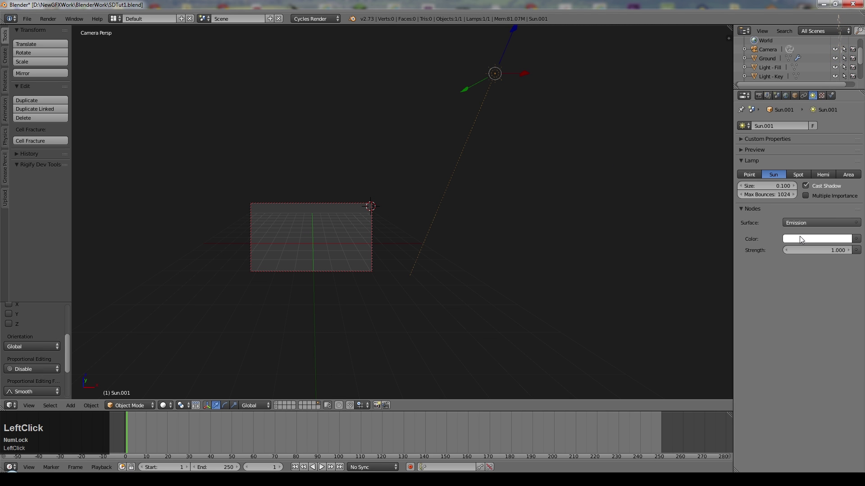
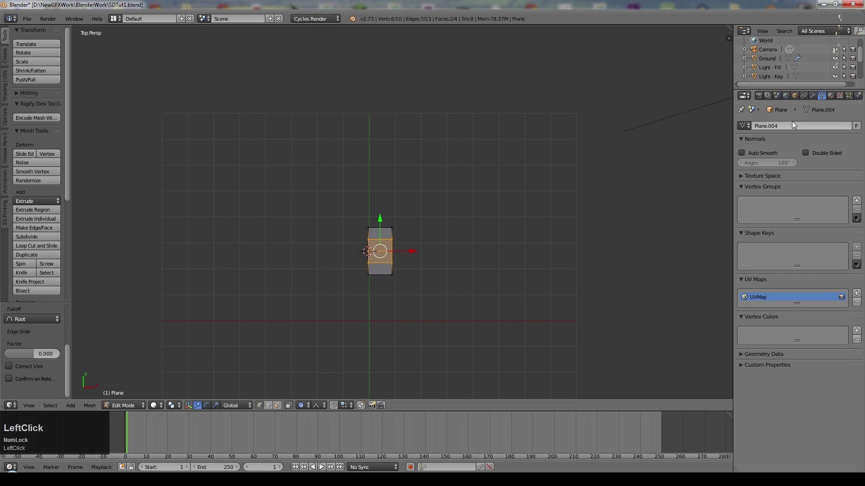
Add a Mirror modifier and scale the plane narrow along X into a blade width.
click(817, 98)
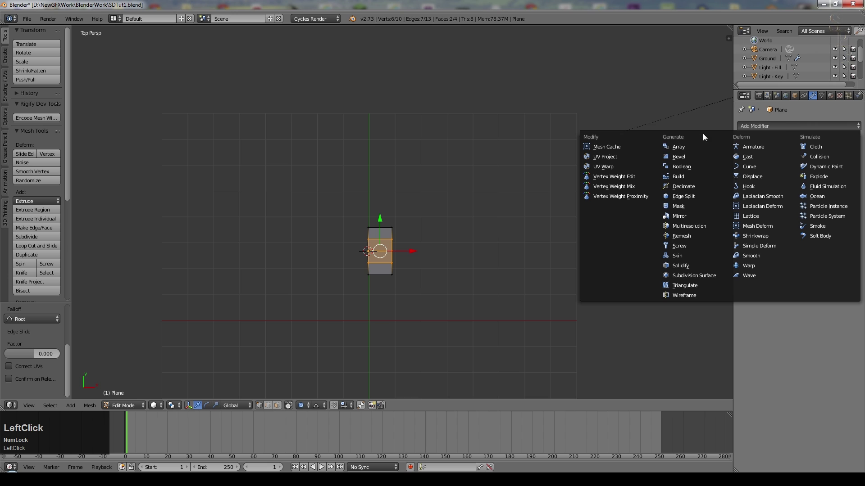
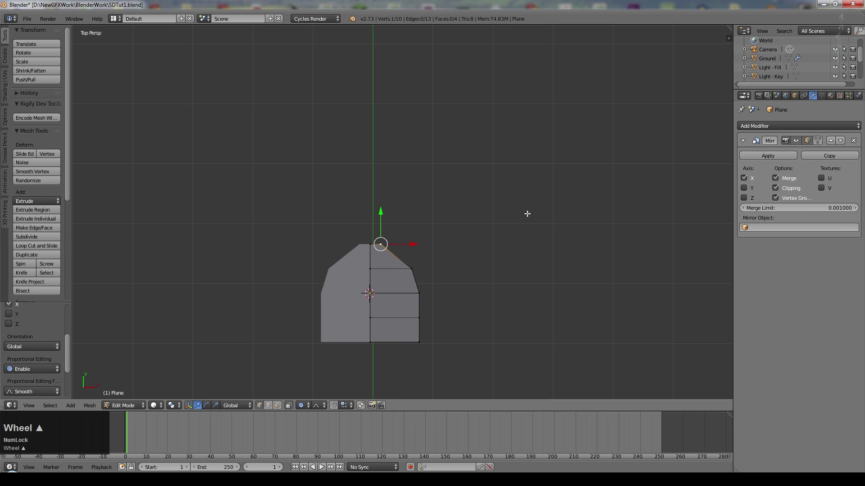
key(Tab)
scroll(down, 3)
key(s)
key(x)
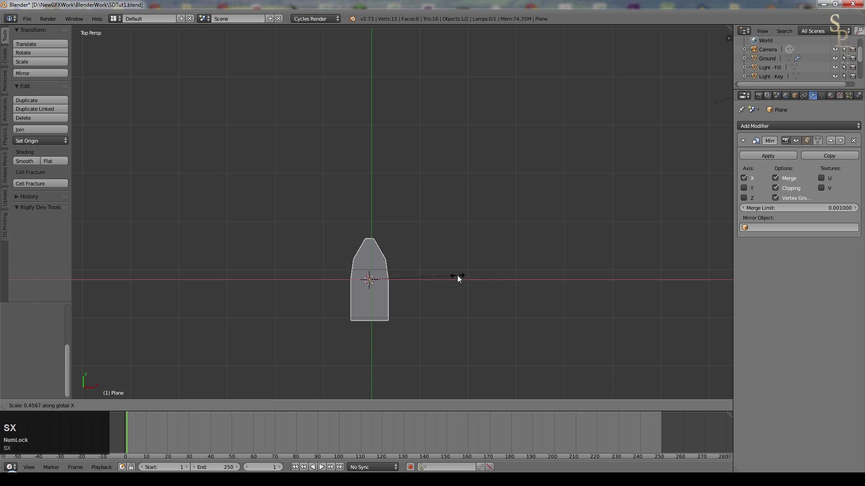
click(425, 281)
key(s)
click(598, 332)
Narrow the blade further along X and taper it into a slender pointed grass blade.
scroll(down, 3)
key(s)
click(471, 279)
key(s)
key(x)
click(409, 266)
key(Tab)
key(a)
key(a)
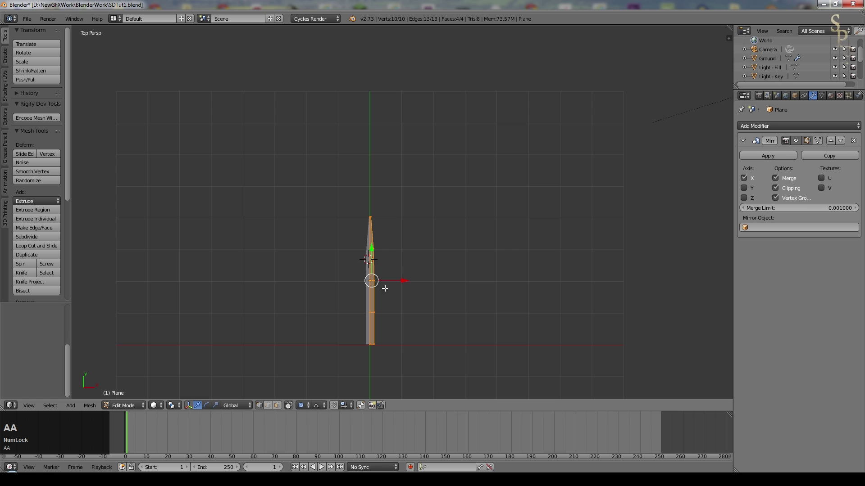
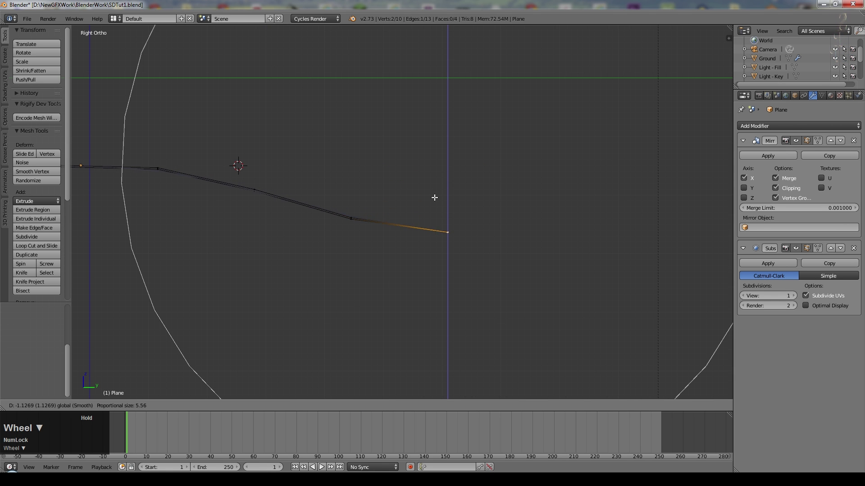
Bend the blade tip downward with proportional editing and check it from top and side views.
scroll(up, 3)
scroll(down, 3)
key(r)
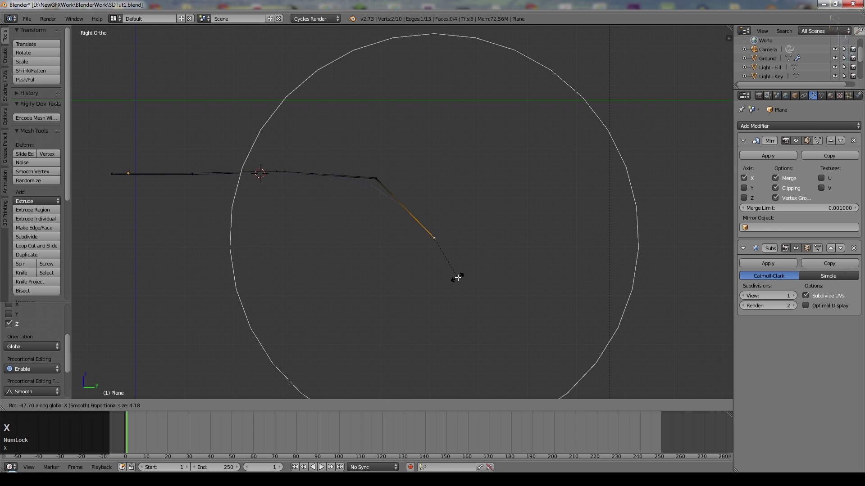
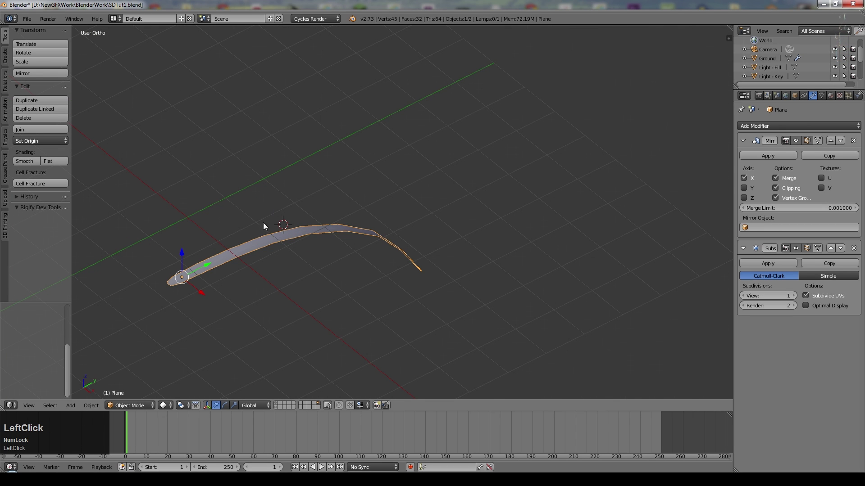
middle_click(217, 195)
click(131, 96)
key(KP_7)
key(KP_3)
scroll(down, 3)
key(r)
click(406, 72)
middle_click(334, 163)
scroll(up, 3)
middle_click(445, 228)
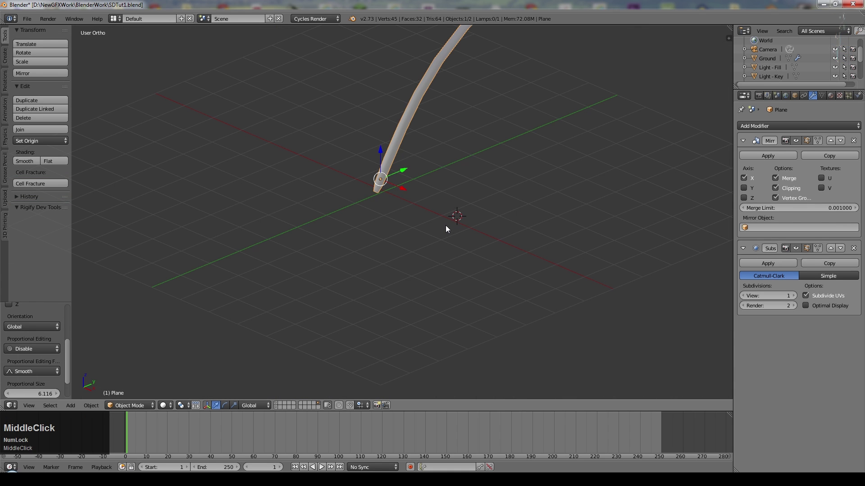
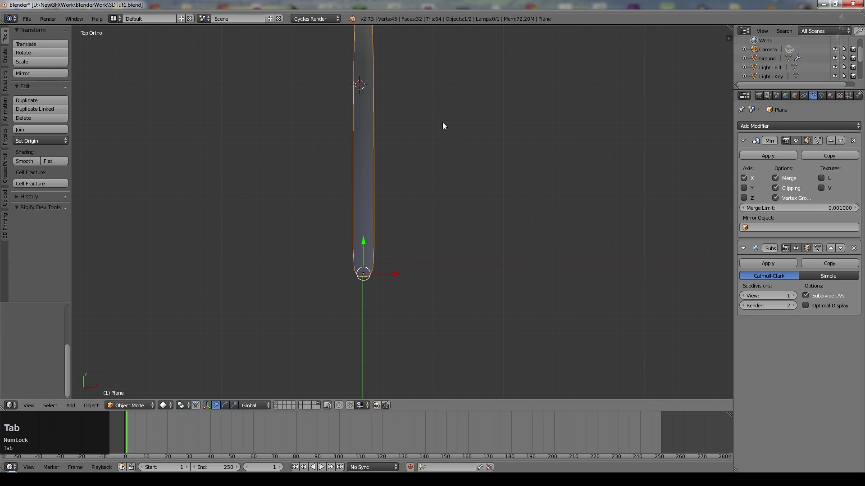
Duplicate the blade in place as Plane.001 and rotate it 120° around Z from the shared base.
key(o)
key(shift+d)
click(452, 240)
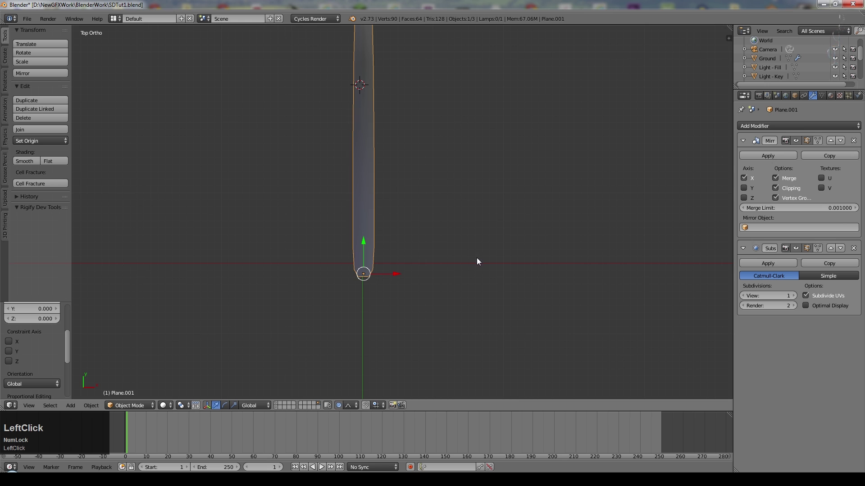
key(r)
key(z)
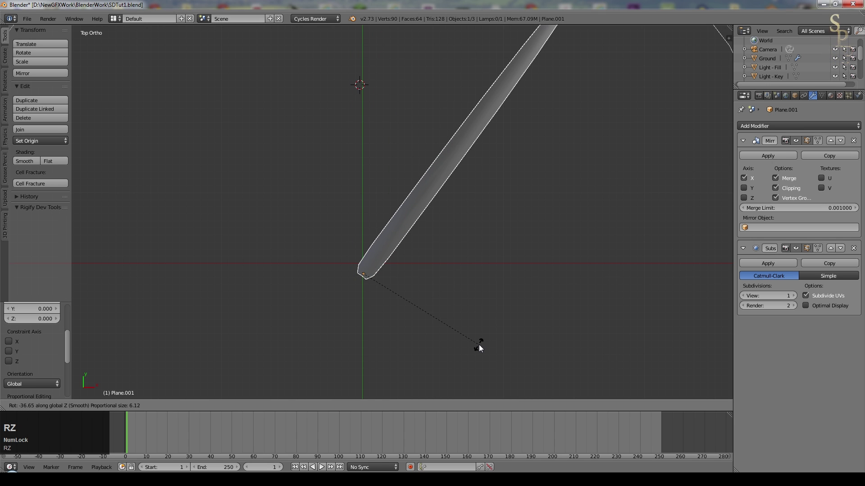
key(Escape)
key(o)
key(r)
key(z)
key(Escape)
key(r)
key(KP_1)
key(KP_2)
key(KP_0)
key(KP_Enter)
scroll(down, 3)
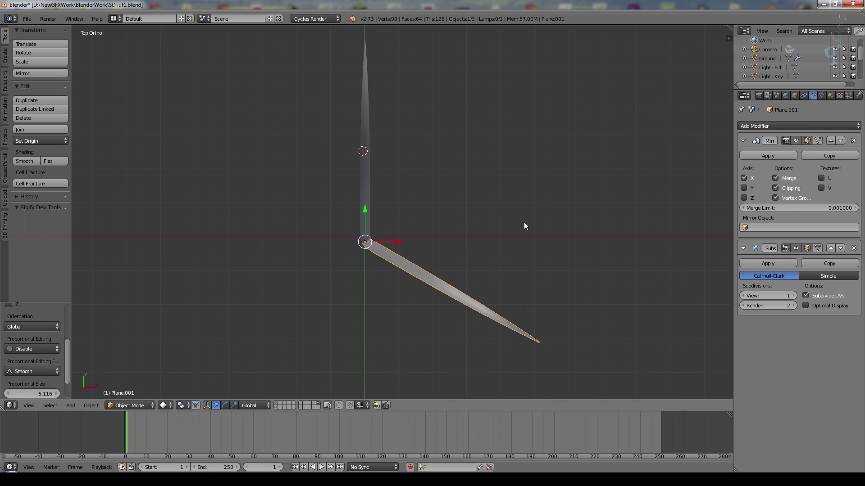
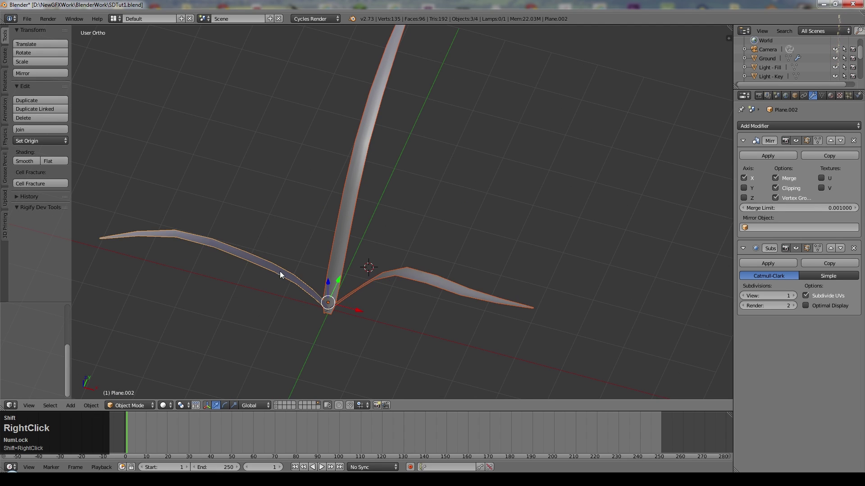
Duplicate another blade at the base and rotate it 60° to splay it outward.
key(KP_7)
key(shift+d)
click(492, 258)
key(r)
key(KP_6)
key(KP_0)
key(KP_Enter)
middle_click(506, 320)
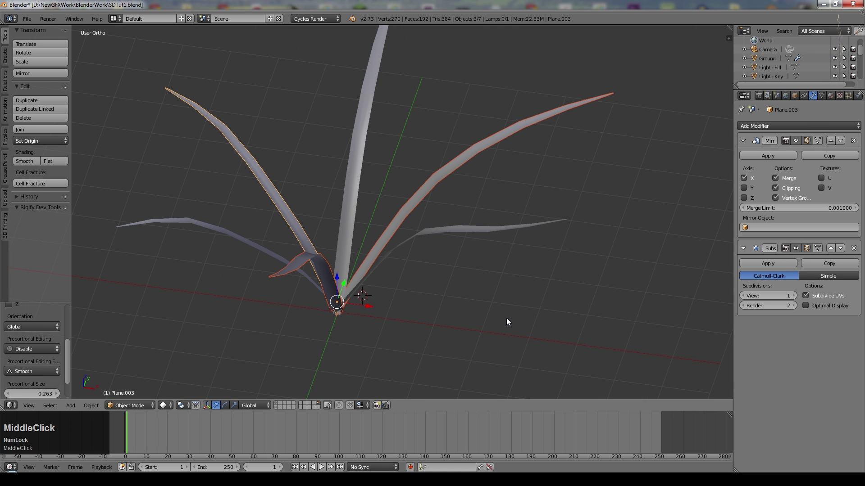
key(s)
key(z)
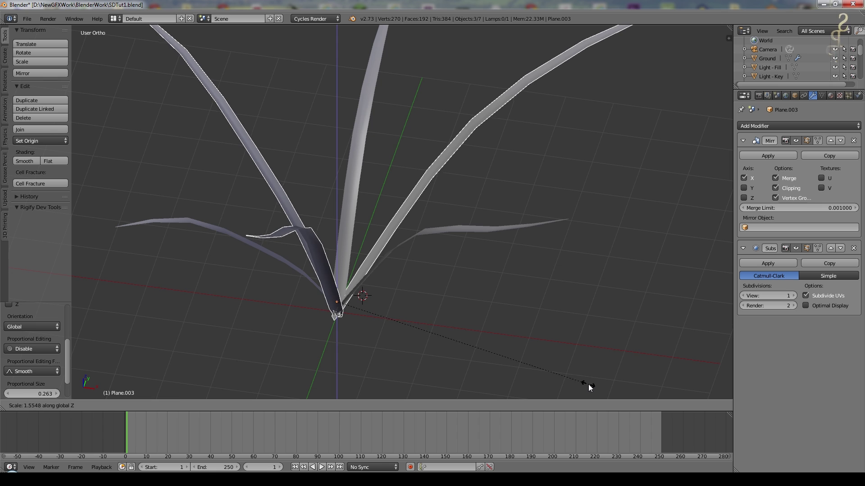
click(593, 391)
Duplicate and rotate more blades around the base to fill out the tuft.
scroll(down, 3)
right_click(353, 257)
middle_click(400, 294)
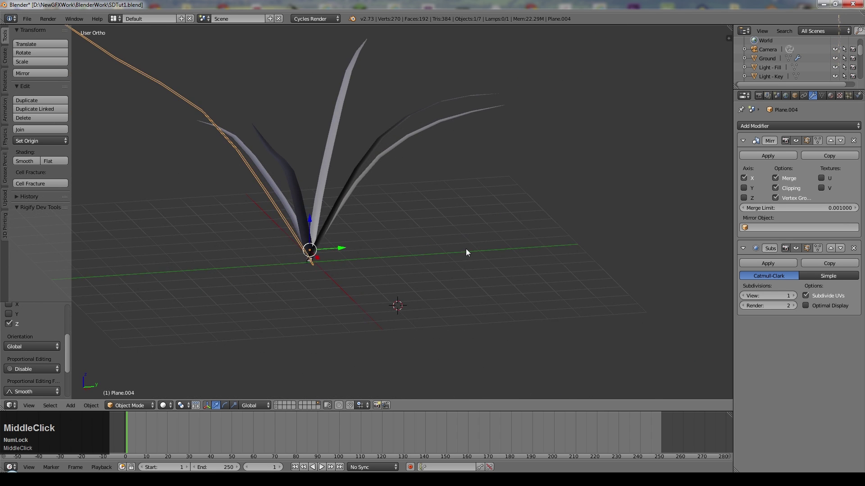
key(r)
click(465, 235)
right_click(376, 147)
click(458, 223)
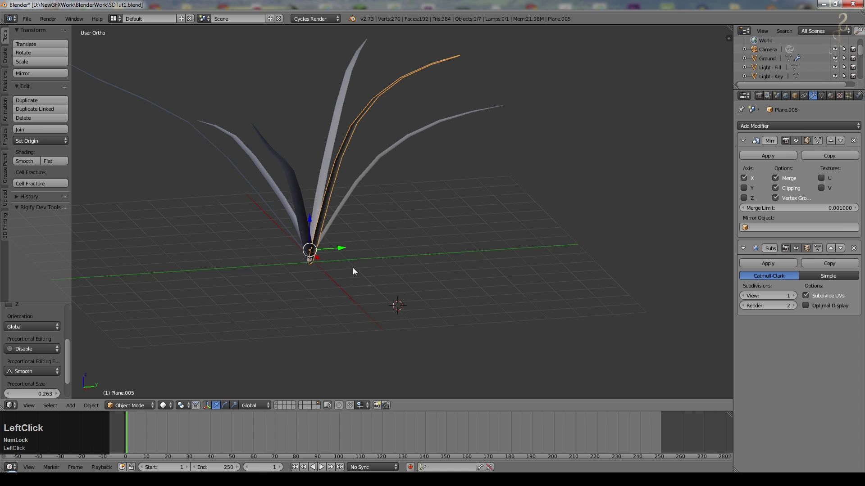
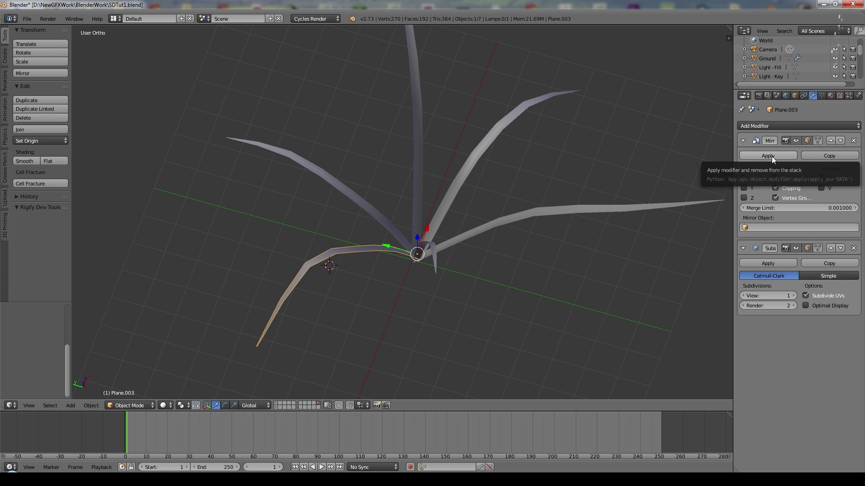
Apply the Mirror modifier on each blade to make the mirrored halves permanent.
click(774, 161)
right_click(521, 224)
click(769, 159)
right_click(433, 251)
click(778, 176)
right_click(463, 175)
click(730, 162)
right_click(421, 156)
click(389, 159)
right_click(389, 159)
click(765, 159)
Select all blades and join them into a single grass tuft object.
middle_click(455, 218)
right_click(305, 221)
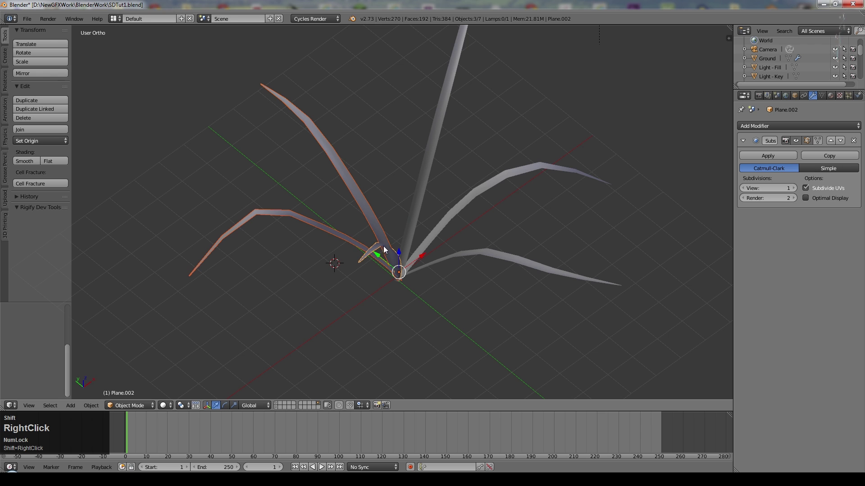
middle_click(536, 205)
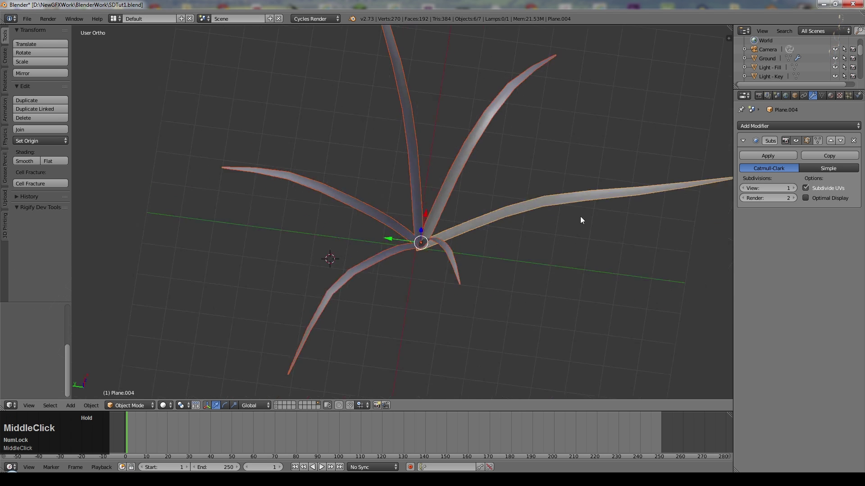
click(32, 131)
middle_click(448, 192)
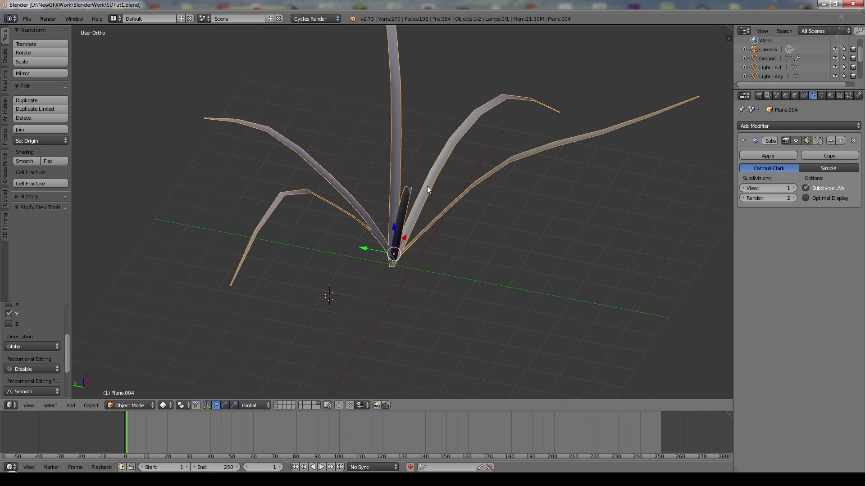
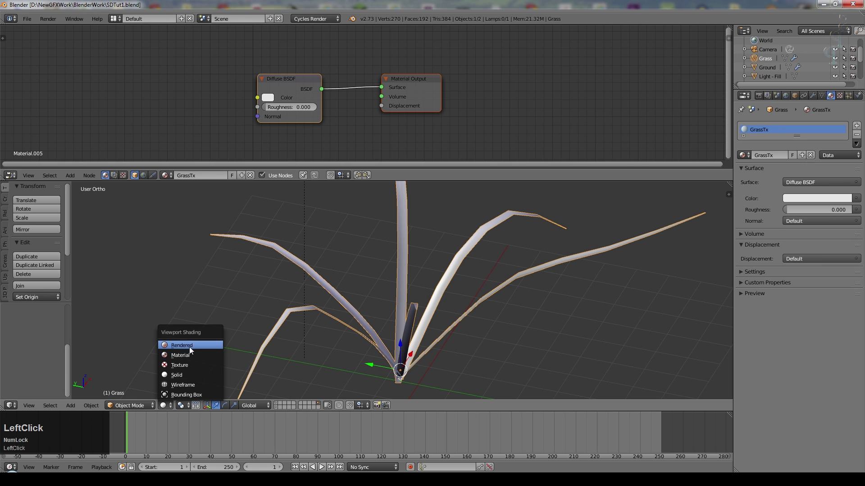
Preview the grass tuft in rendered shading with a higher subdivision level.
key(ctrl+s)
click(372, 271)
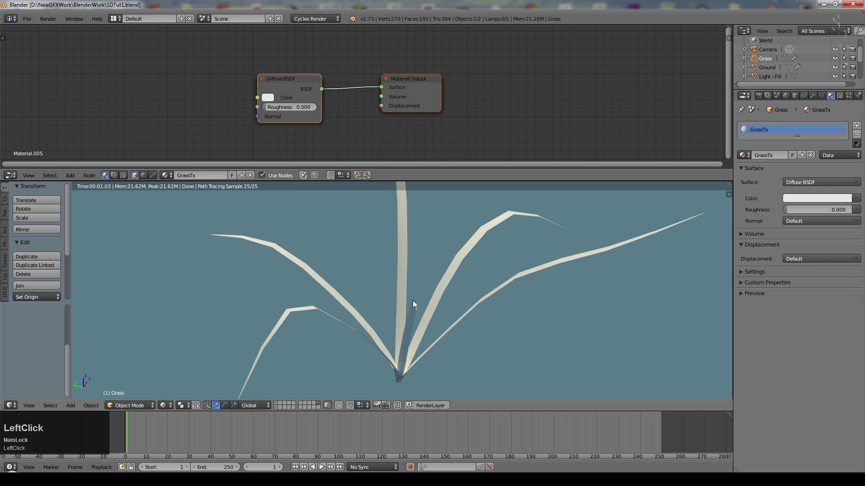
right_click(457, 269)
click(812, 97)
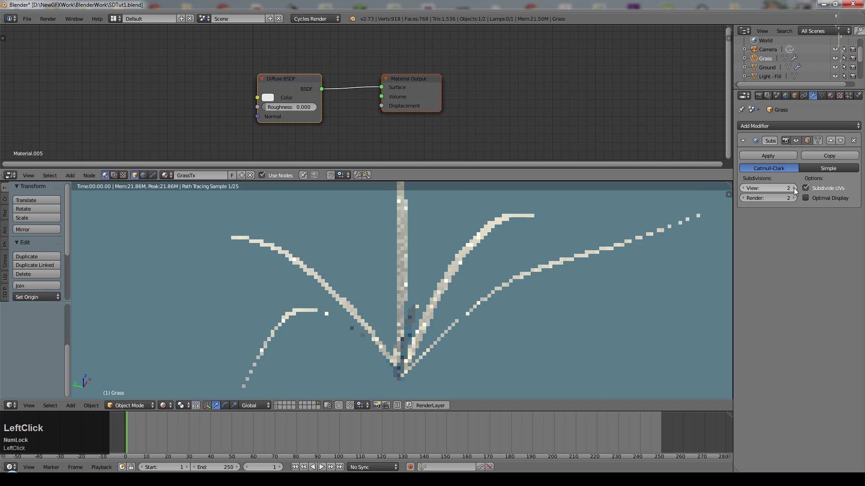
scroll(down, 3)
click(29, 269)
middle_click(307, 85)
click(258, 187)
scroll(down, 3)
Add a Gradient Texture node and feed its colour into the diffuse colour.
click(332, 90)
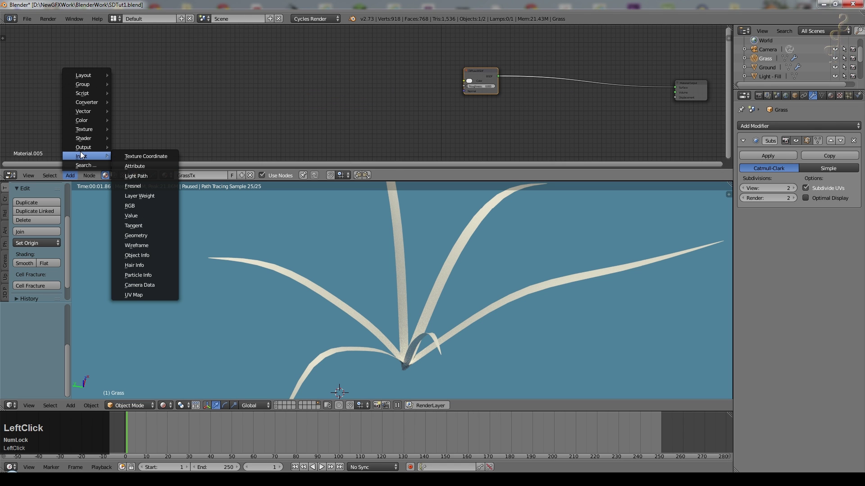
click(154, 198)
scroll(up, 3)
click(293, 42)
scroll(up, 3)
click(313, 58)
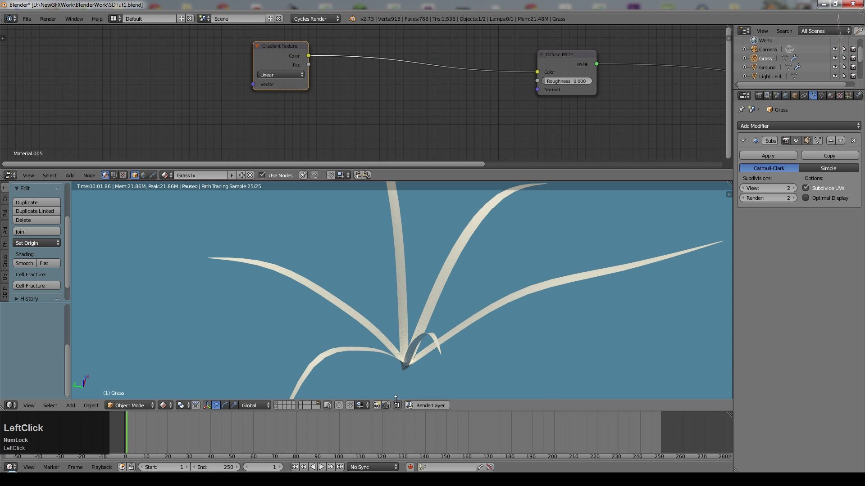
click(402, 409)
scroll(down, 3)
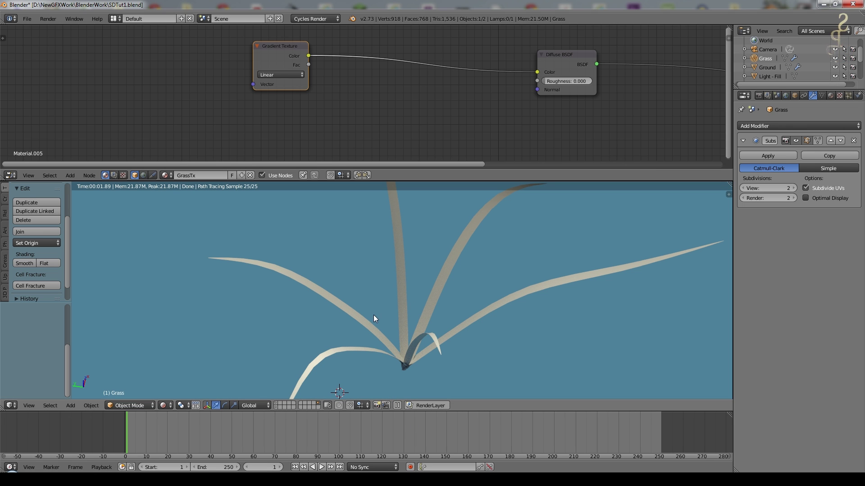
scroll(down, 3)
middle_click(432, 272)
middle_click(410, 276)
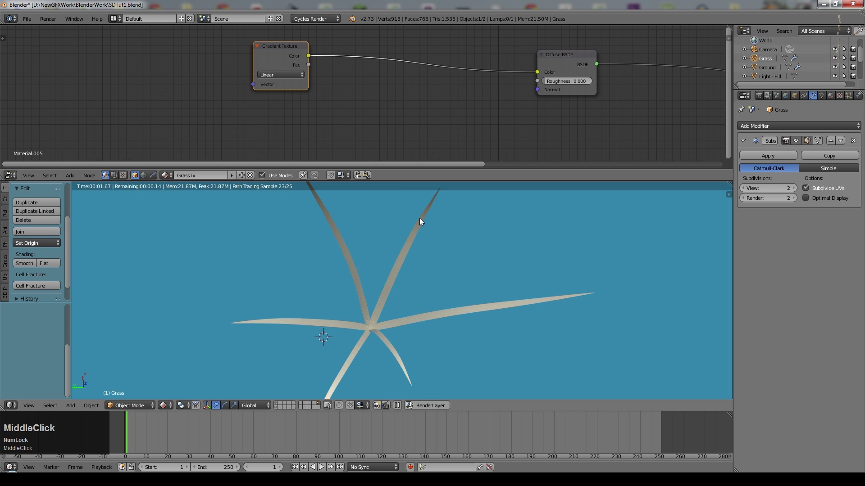
Add a Texture Coordinate node and drive the gradient's vector from its output.
click(75, 178)
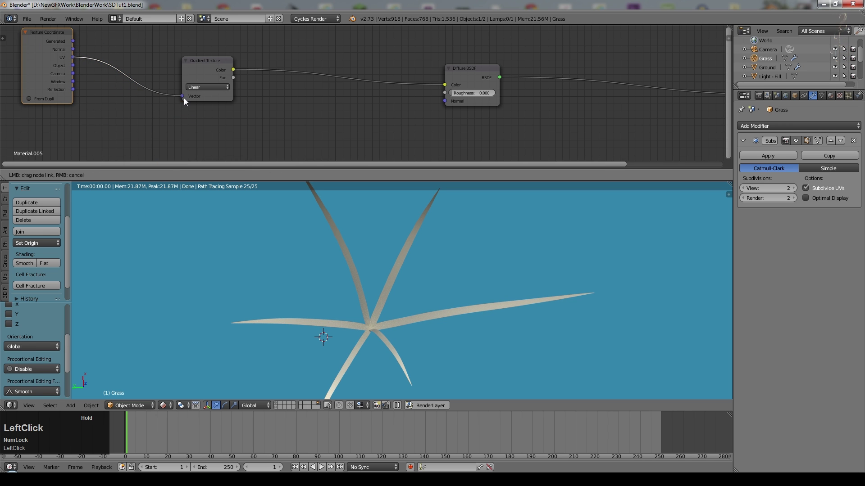
scroll(up, 3)
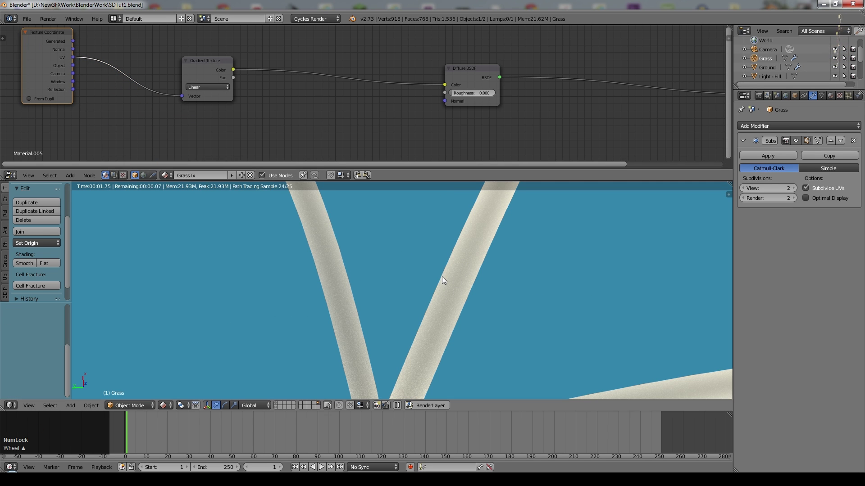
click(188, 103)
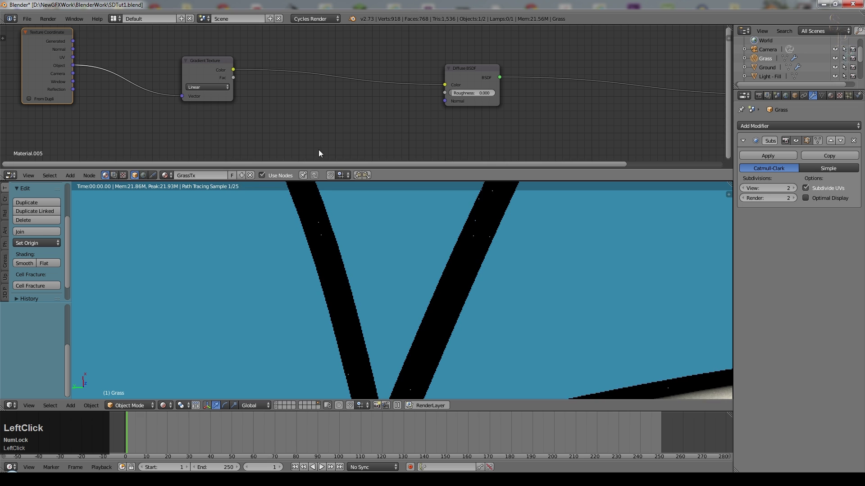
click(206, 123)
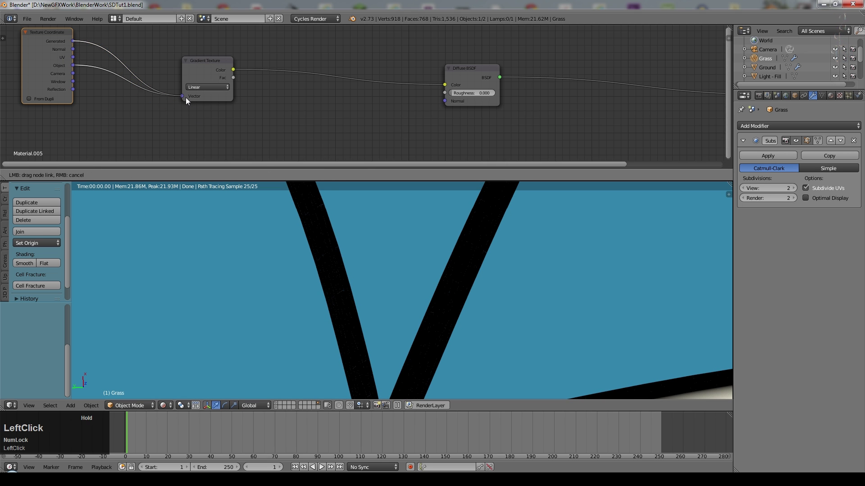
scroll(down, 3)
click(75, 60)
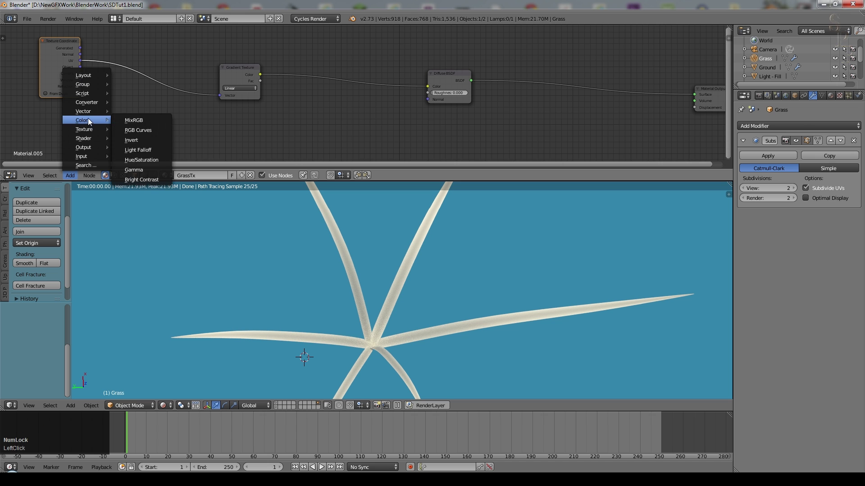
Insert a ColorRamp on the gradient–diffuse link and set it to B-Spline interpolation.
click(81, 168)
click(304, 47)
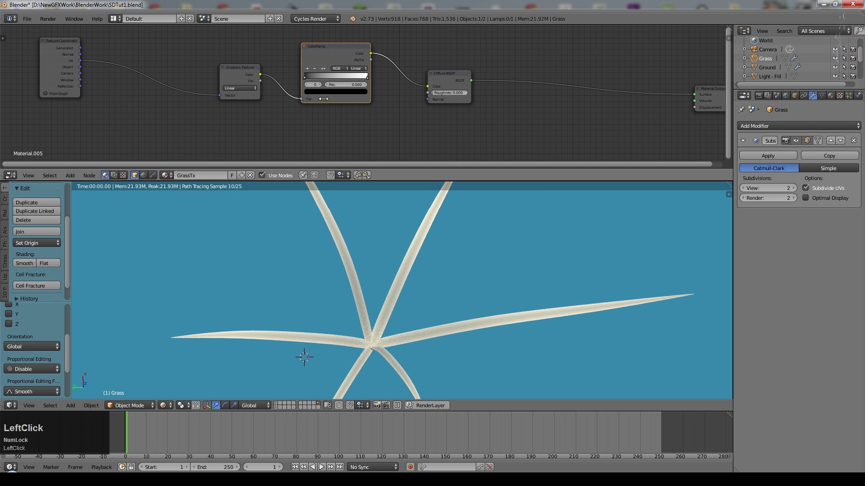
scroll(up, 3)
middle_click(403, 129)
click(343, 92)
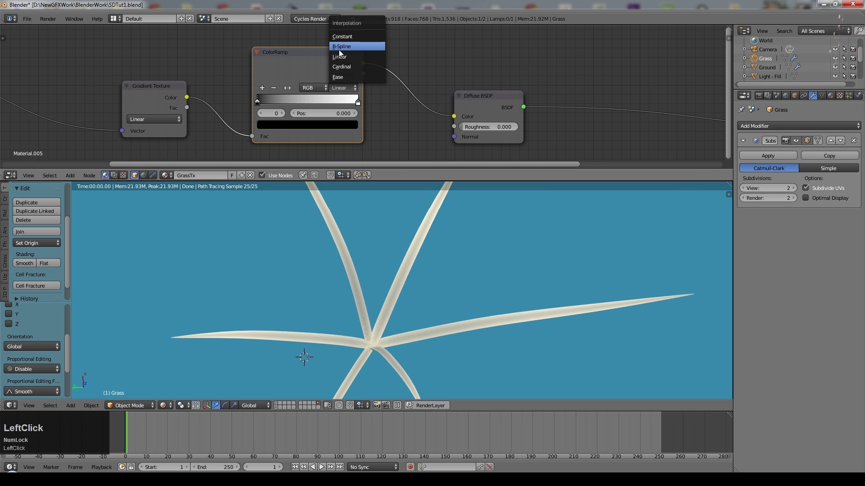
scroll(up, 3)
click(232, 108)
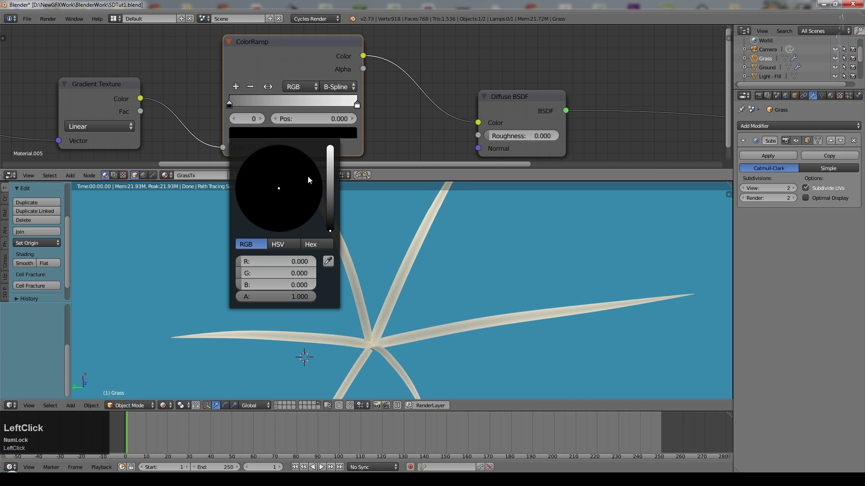
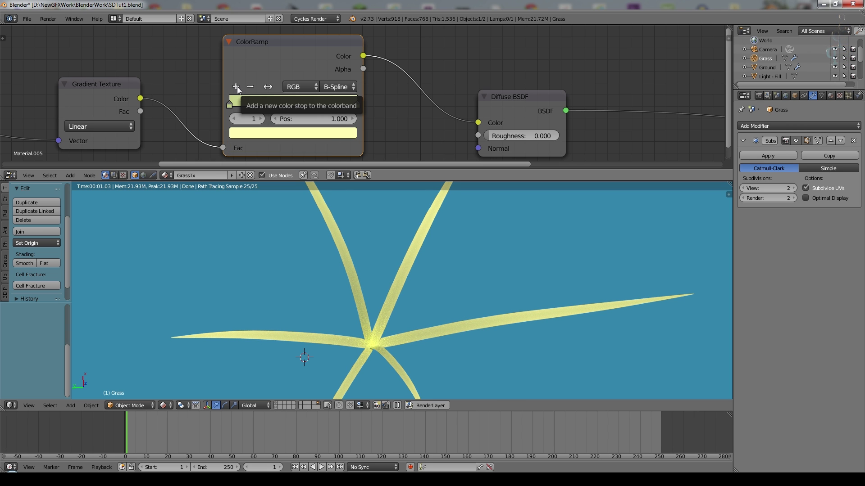
Add an extra colour stop to the ramp and select the right-end stop for green tinting.
click(239, 90)
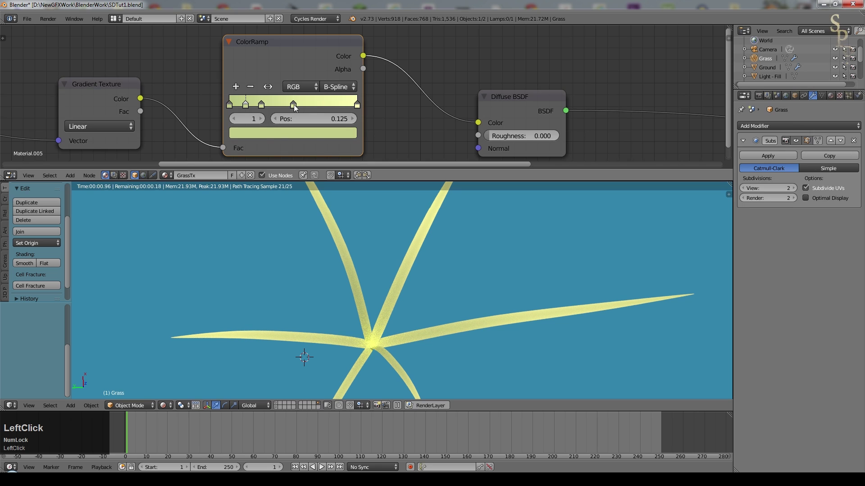
click(296, 108)
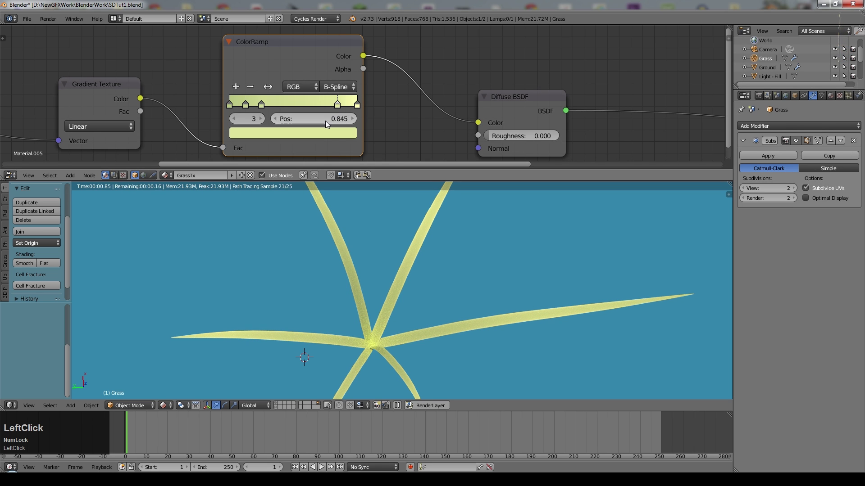
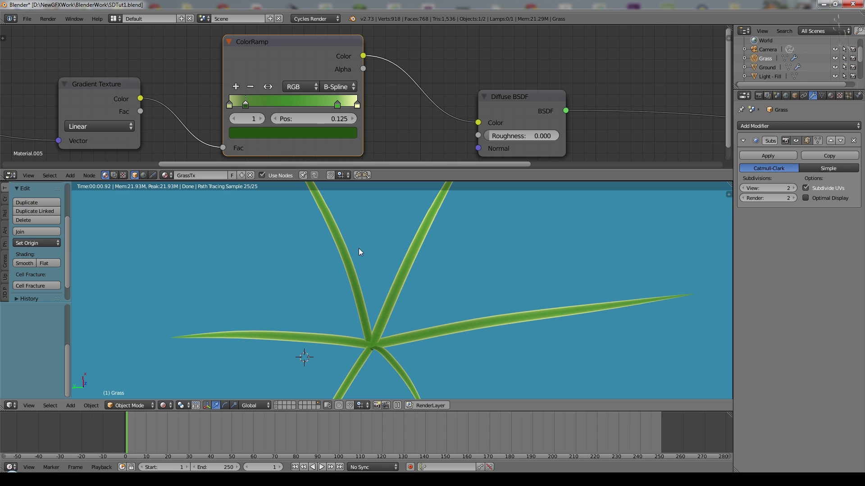
scroll(down, 3)
click(129, 70)
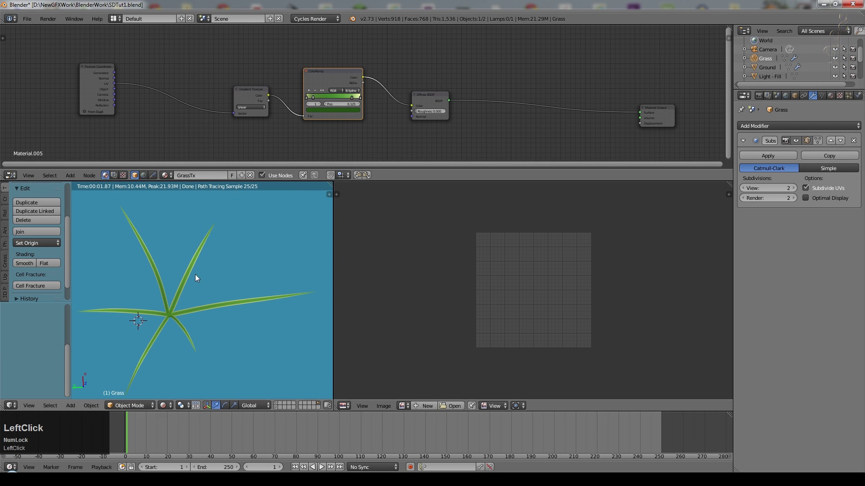
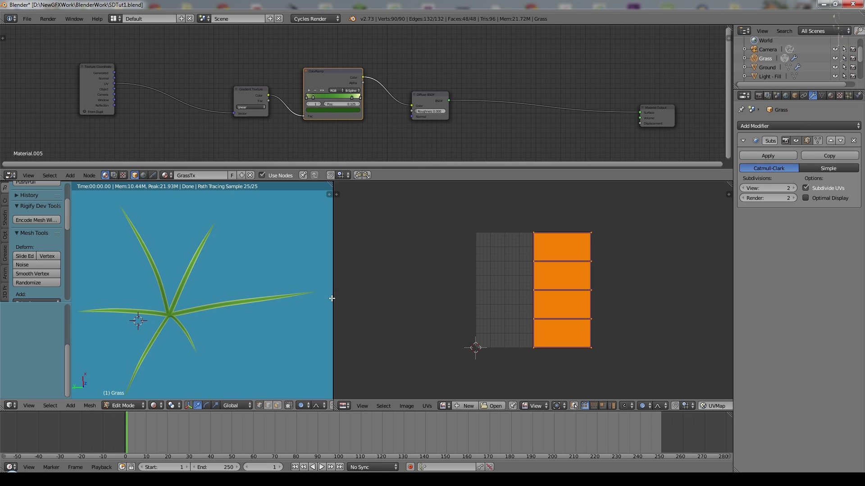
Rotate all the grass UV faces by 90 degrees.
key(r)
key(KP_9)
key(KP_0)
key(KP_Enter)
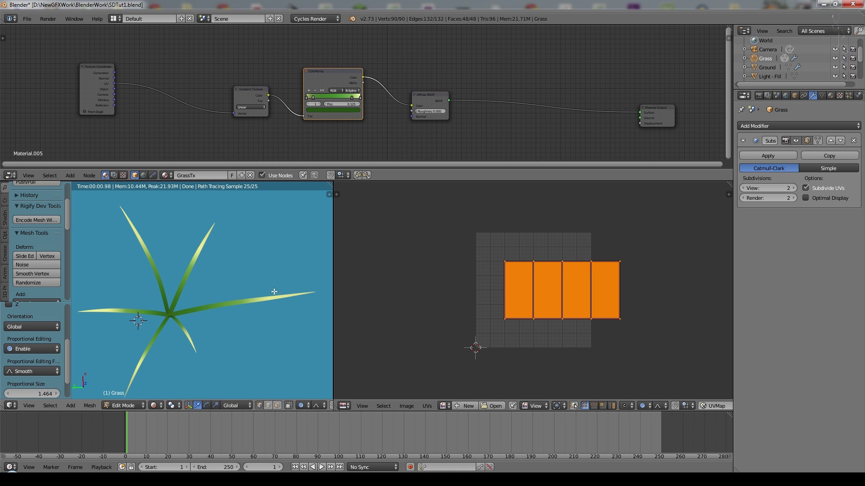
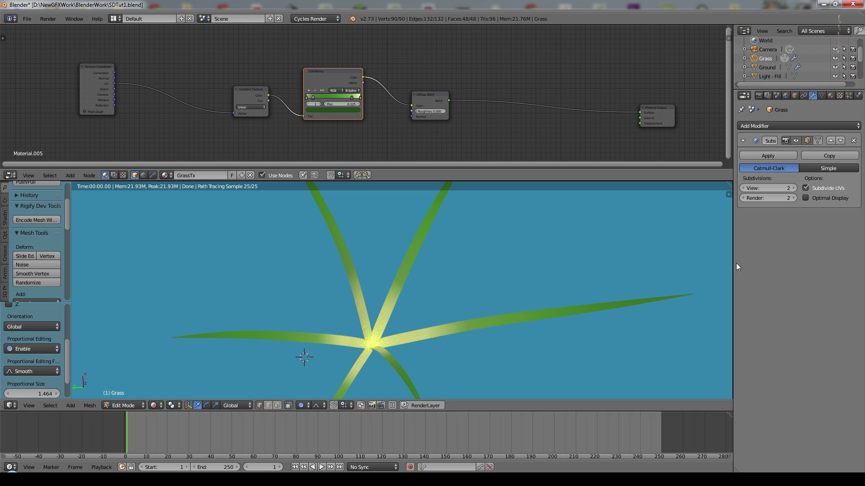
Select the dark green stop and shift the UV faces in the UV layout.
scroll(up, 3)
click(252, 105)
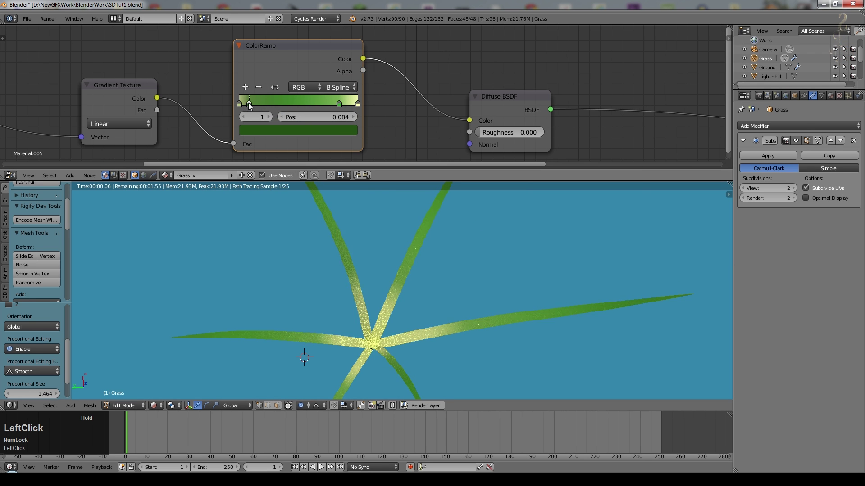
key(g)
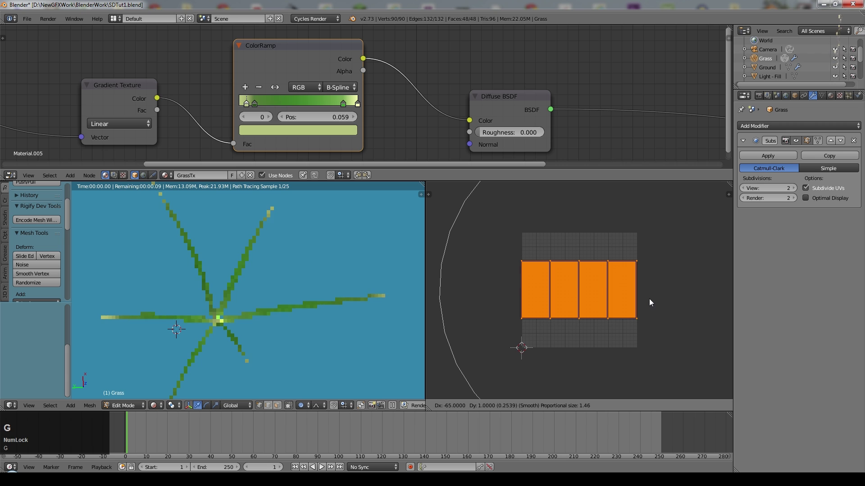
click(651, 302)
key(s)
click(666, 304)
key(g)
click(664, 304)
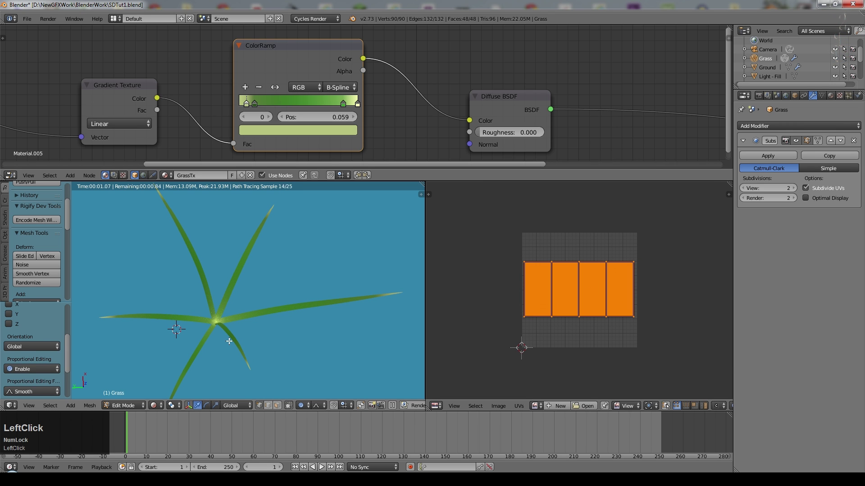
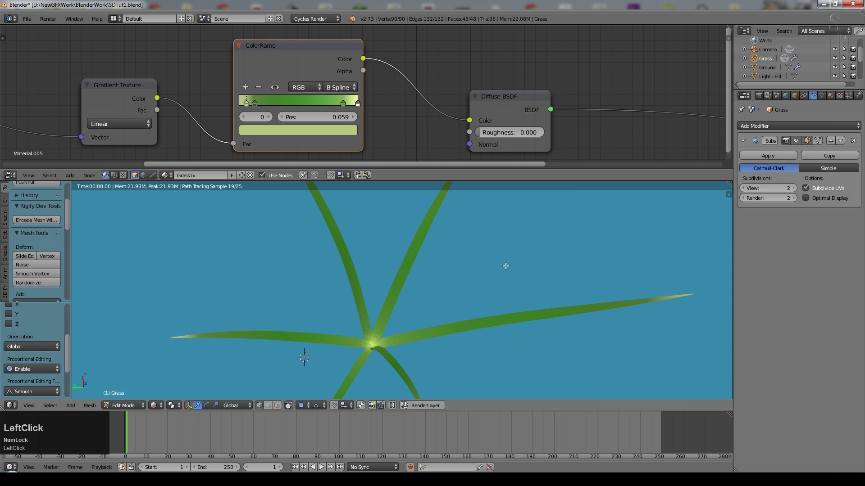
Reposition the green ramp stops, moving the second stop to 0.702, and recolour the first stop.
click(346, 110)
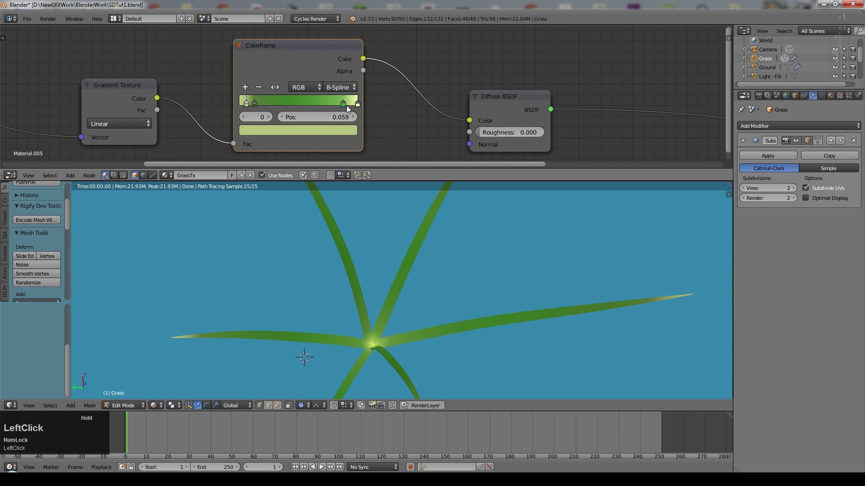
click(351, 108)
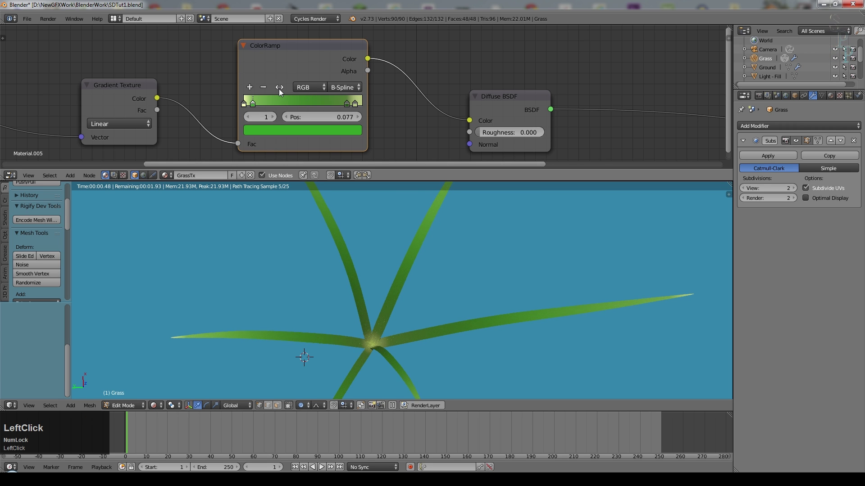
click(242, 109)
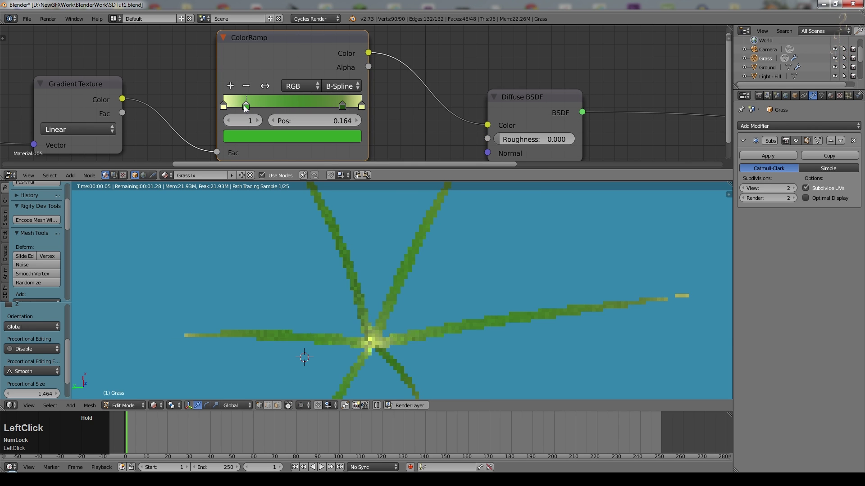
click(226, 113)
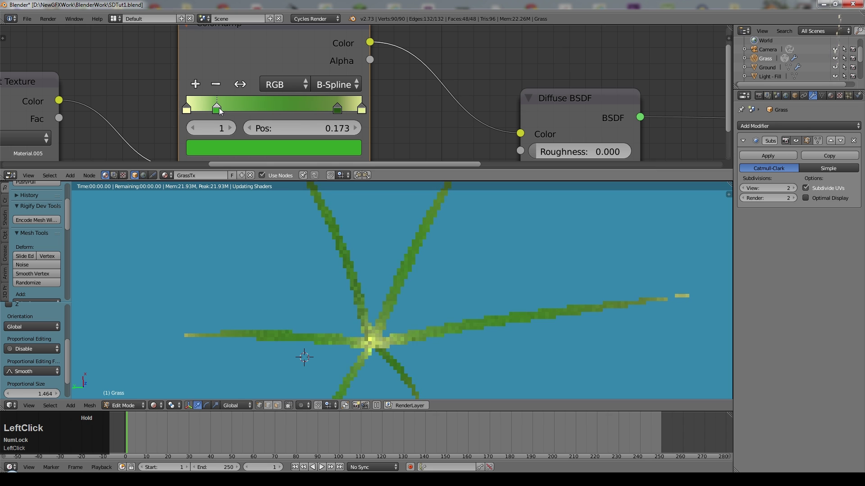
click(195, 113)
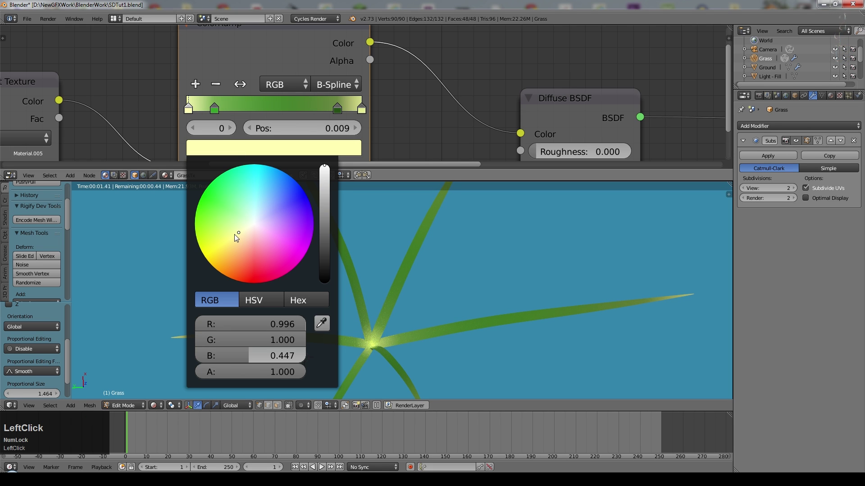
click(337, 112)
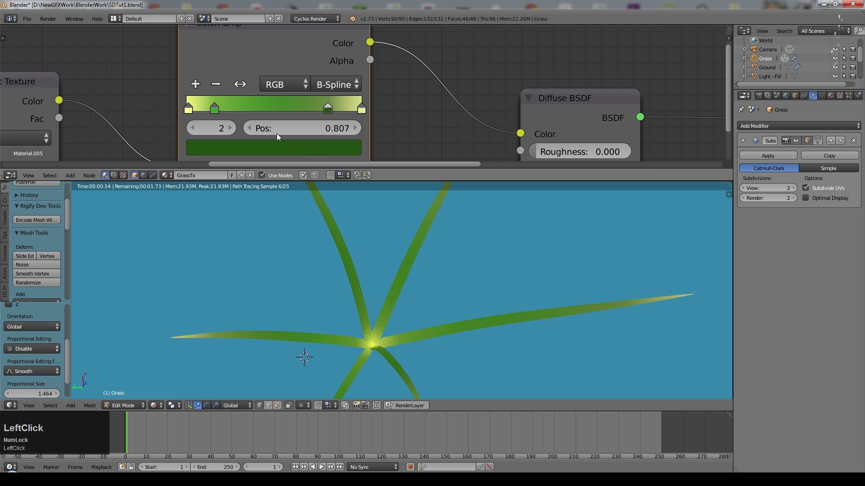
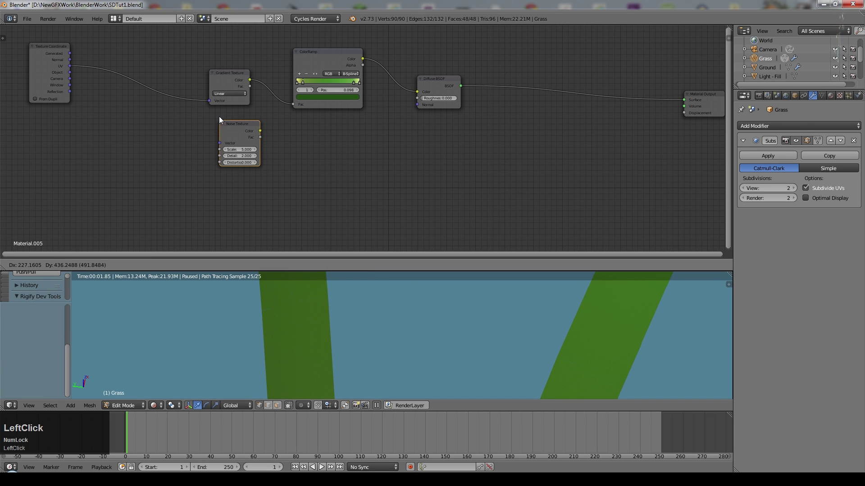
Feed a UV-driven Noise Texture into a Multiply MixRGB between the gradient and the colour ramp.
middle_click(304, 173)
click(158, 50)
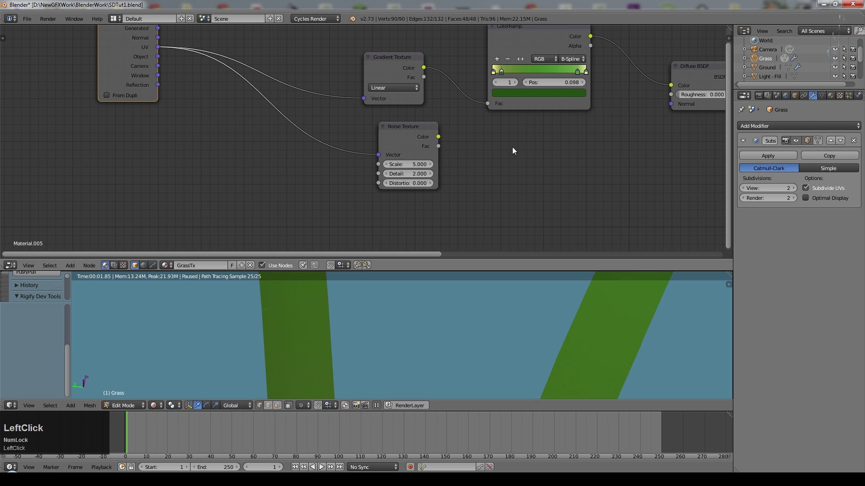
click(396, 127)
middle_click(468, 165)
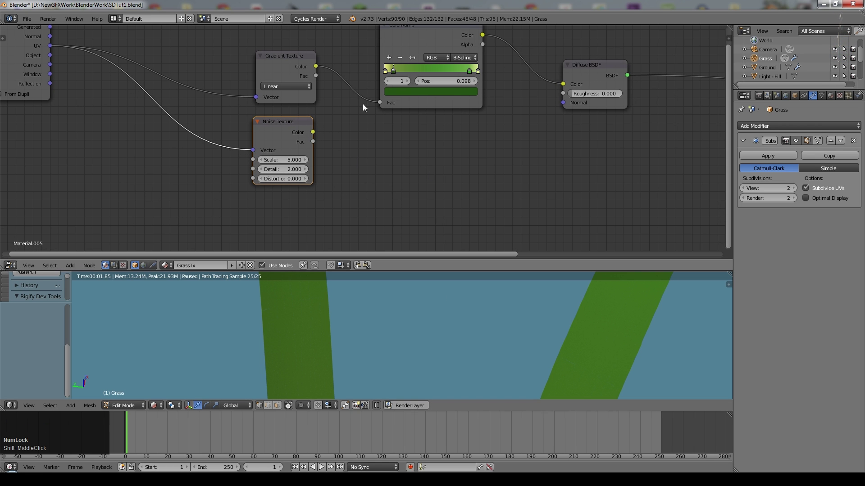
click(289, 61)
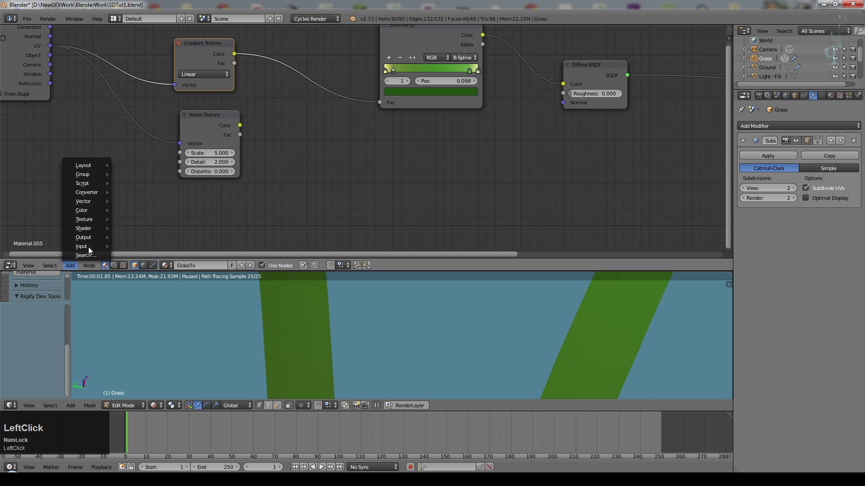
click(142, 215)
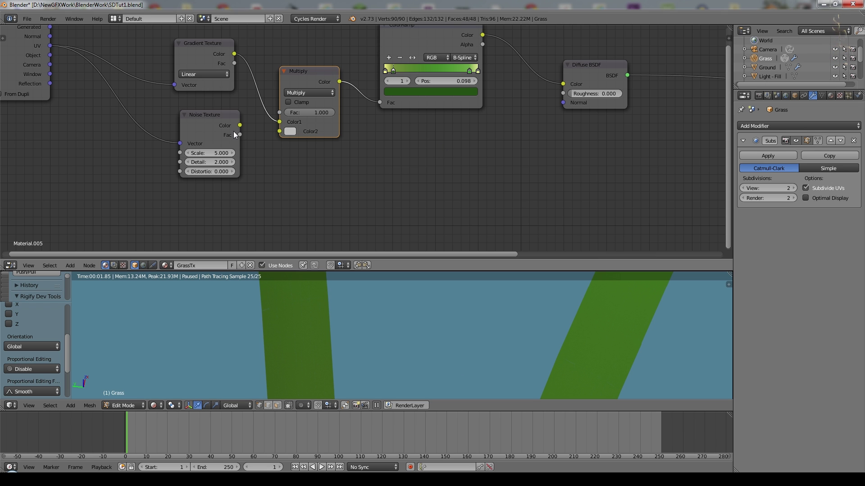
click(244, 129)
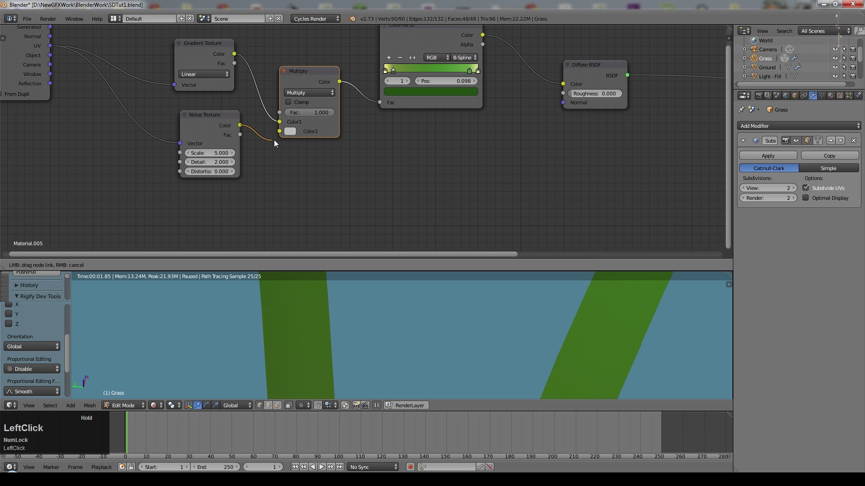
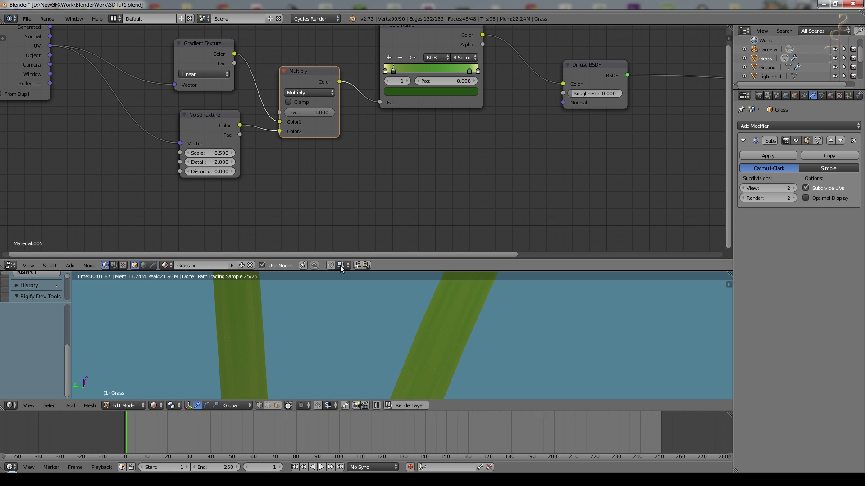
Route the noise through a B-Spline colour ramp and a Math Multiply into the displacement output.
click(76, 267)
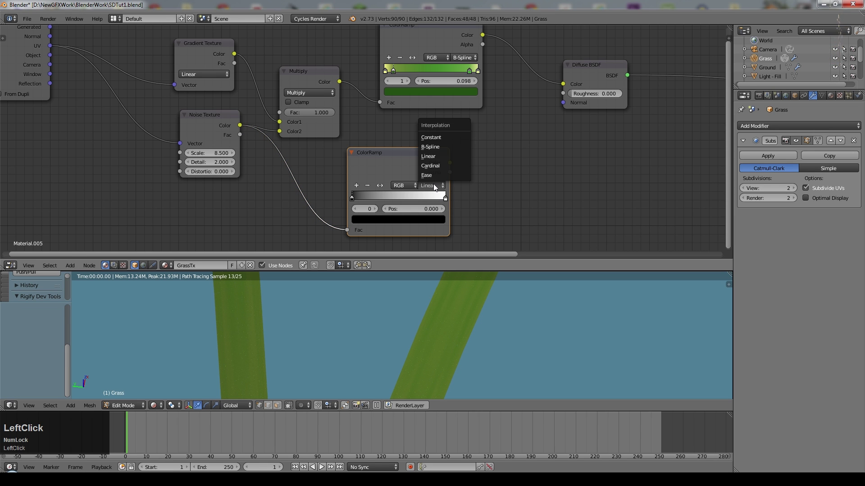
click(75, 269)
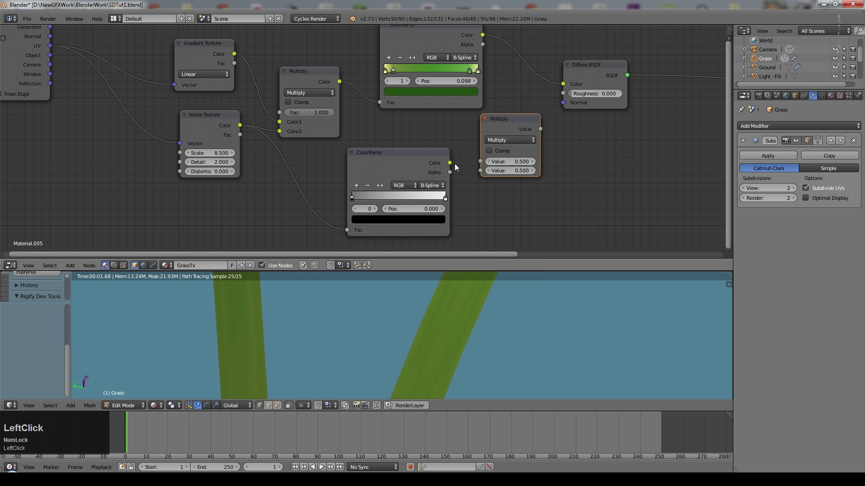
click(457, 165)
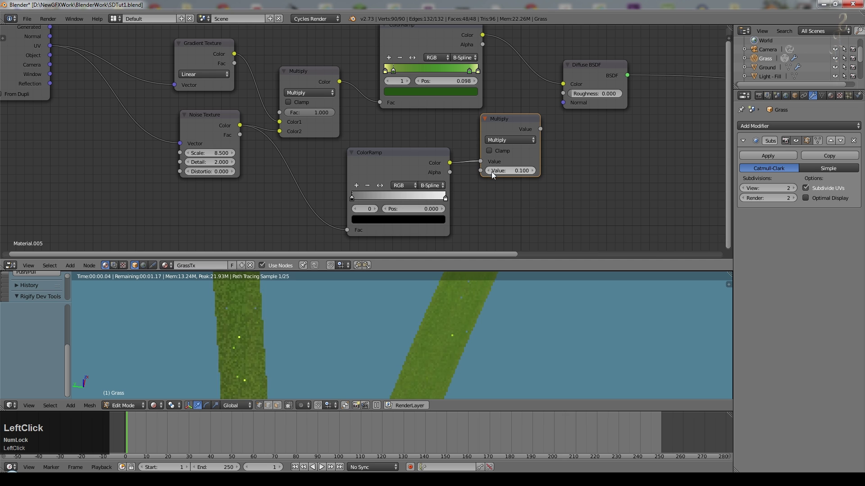
middle_click(588, 143)
click(542, 155)
scroll(up, 3)
click(378, 204)
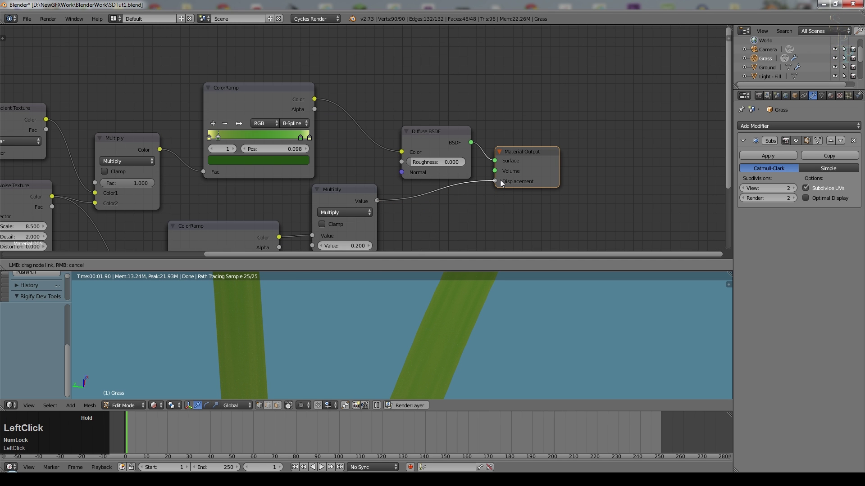
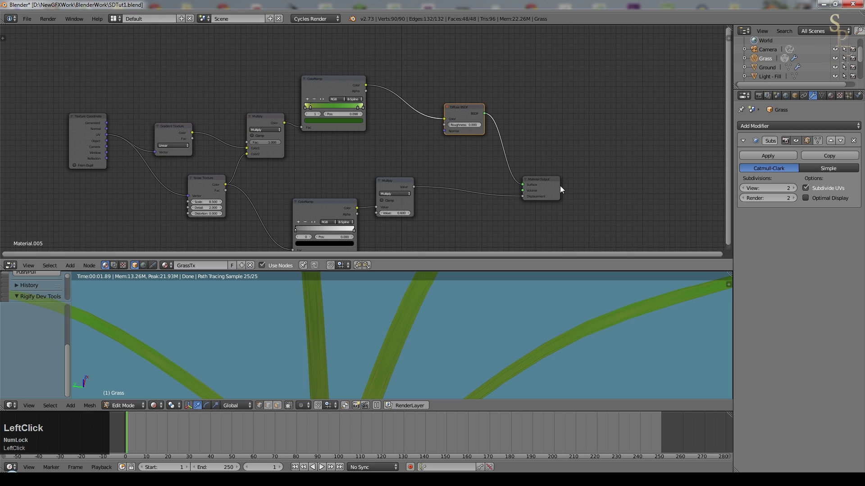
Add a Gamma node at 1.3 fed by the ramp colour.
click(616, 175)
key(ctrl+s)
click(517, 169)
click(138, 262)
click(381, 108)
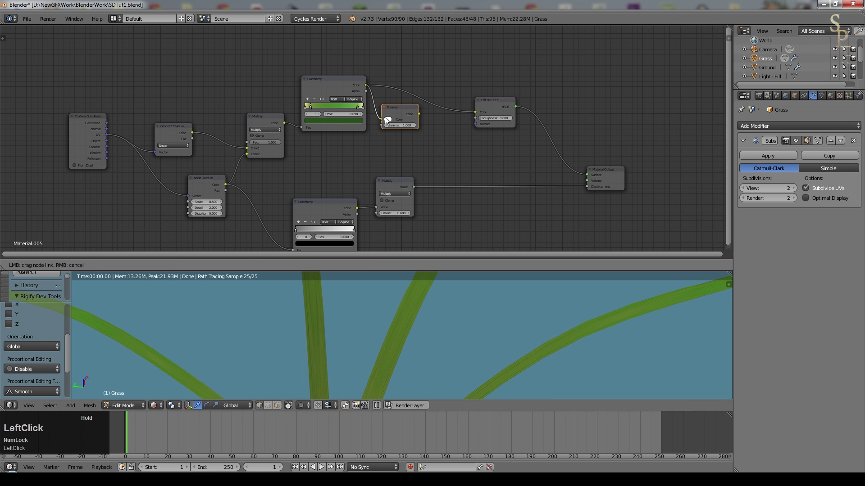
Combine the diffuse with a gamma-fed Translucent BSDF through an Add Shader into the surface.
middle_click(91, 256)
click(76, 268)
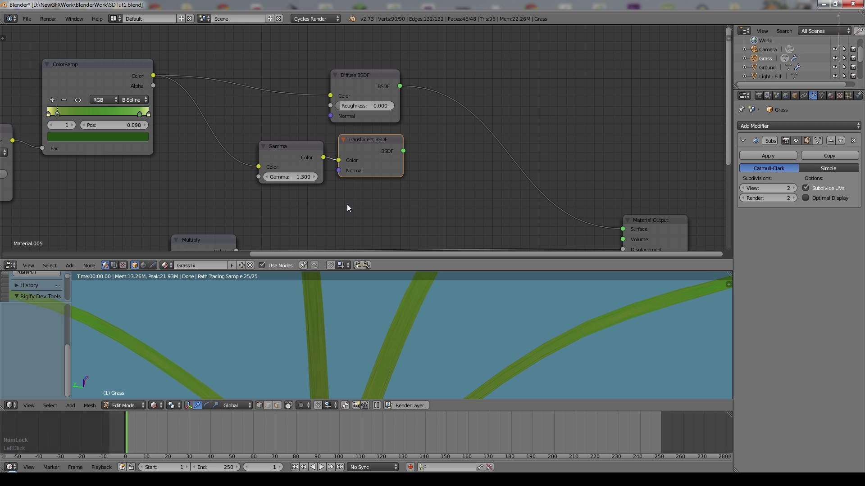
click(71, 268)
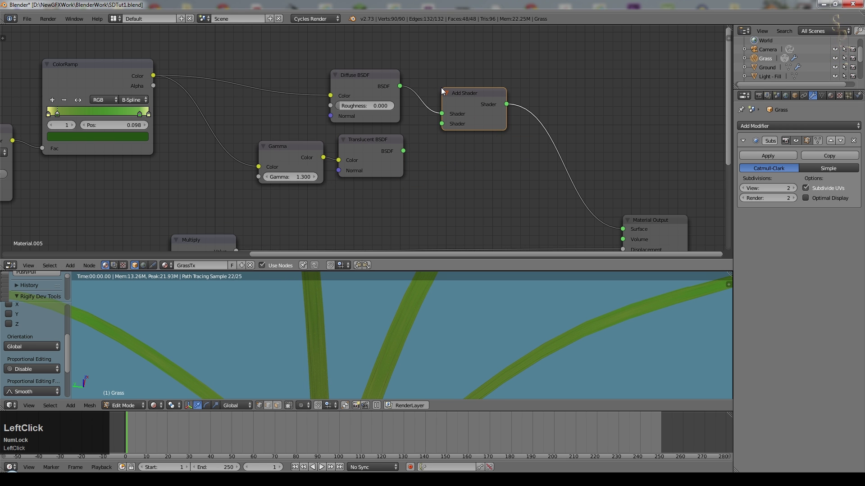
click(407, 154)
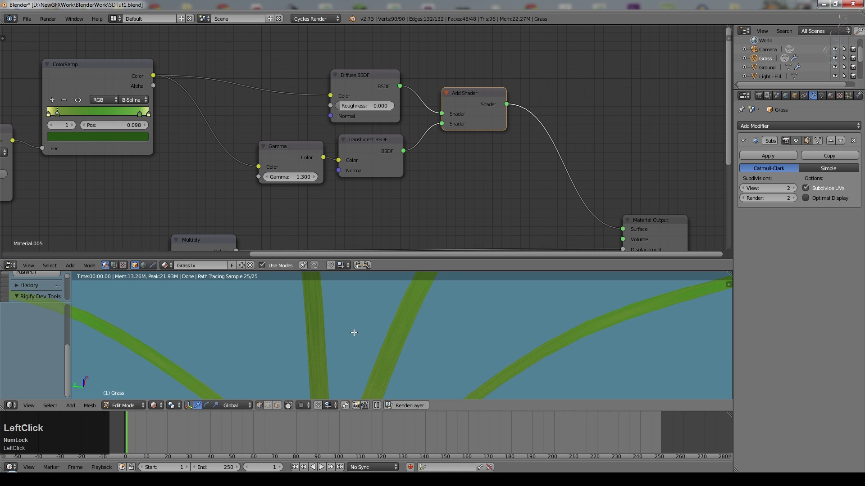
Add a Glossy BSDF and blend it with the Add Shader through a Mix Shader before the output.
click(277, 150)
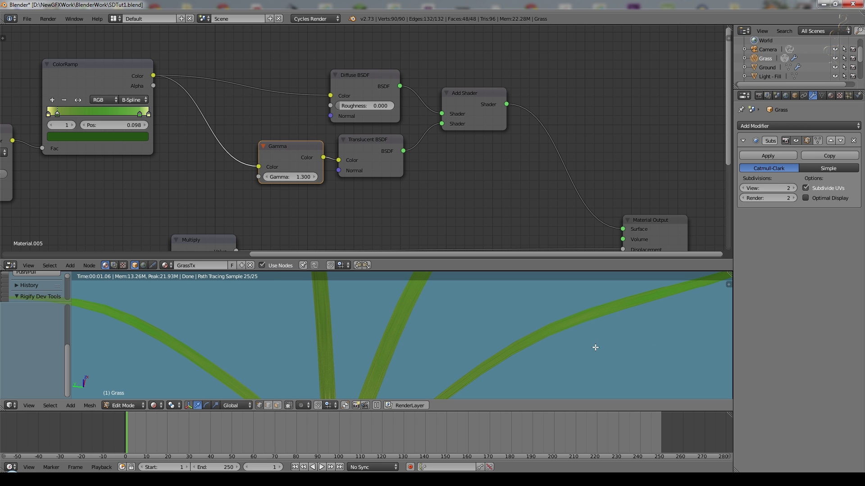
scroll(down, 3)
middle_click(437, 163)
click(98, 201)
click(138, 232)
scroll(up, 3)
click(395, 165)
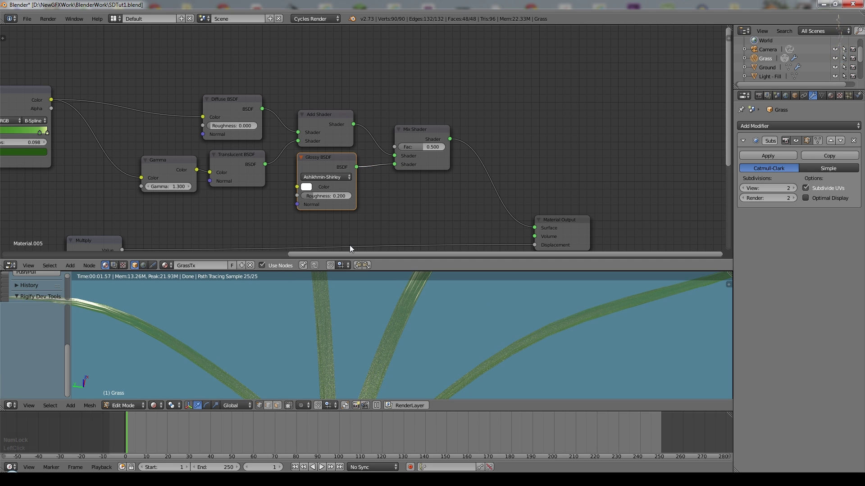
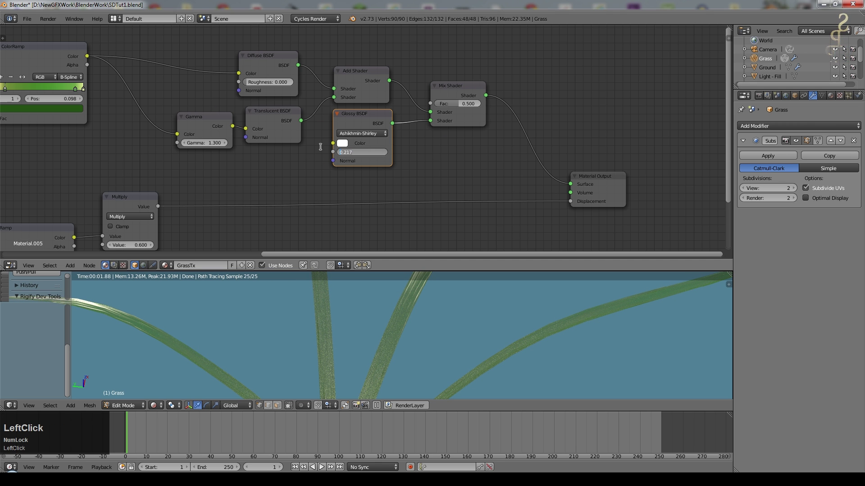
Set the glossy roughness to 0.15 and the mix factor to 0.010.
key(KP_Decimal)
key(KP_1)
key(KP_Enter)
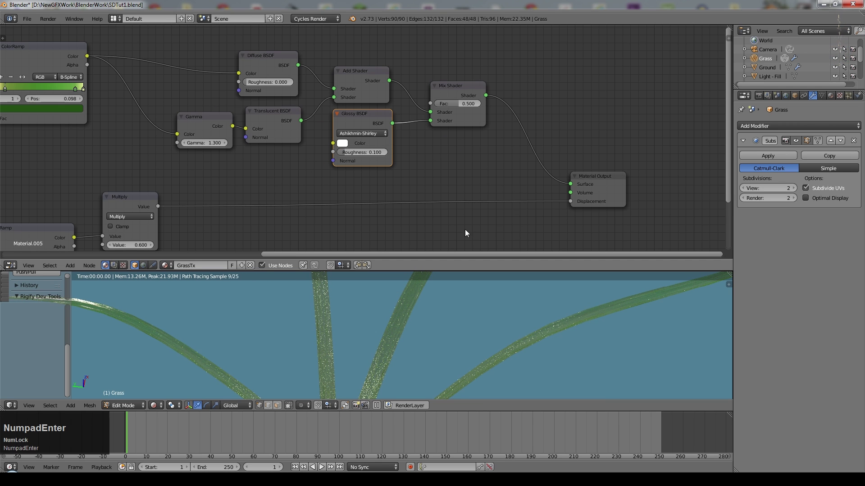
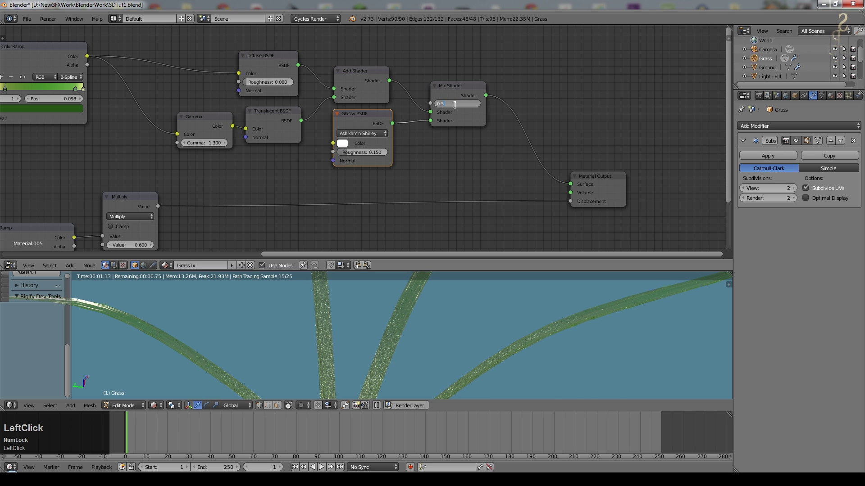
key(KP_Decimal)
key(KP_0)
key(KP_1)
key(KP_Enter)
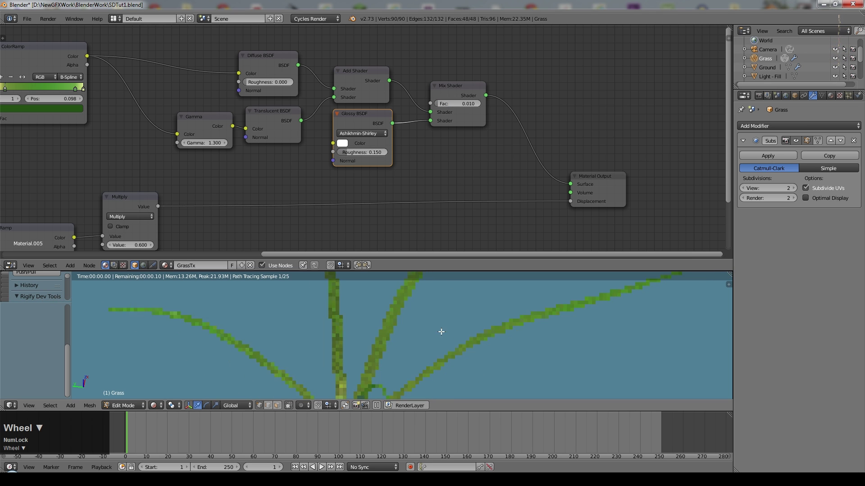
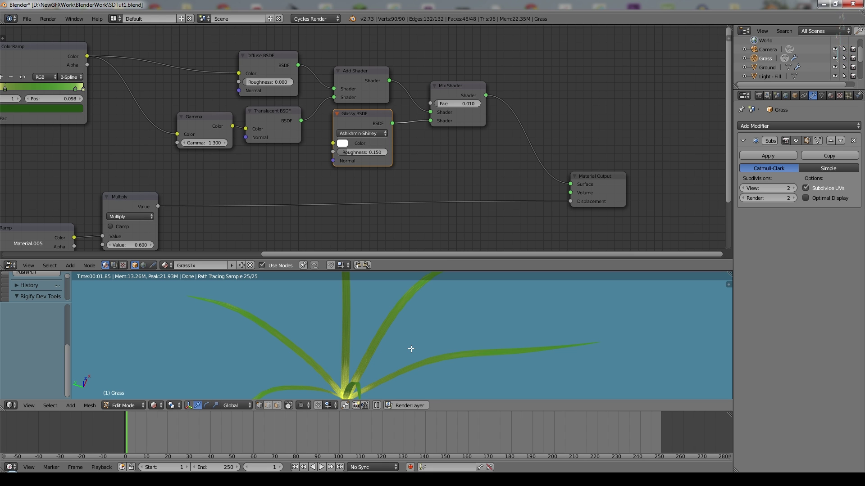
Move the ramp's first stop to 0.057 and show the tuft in a full-screen 3D view.
scroll(down, 3)
middle_click(410, 370)
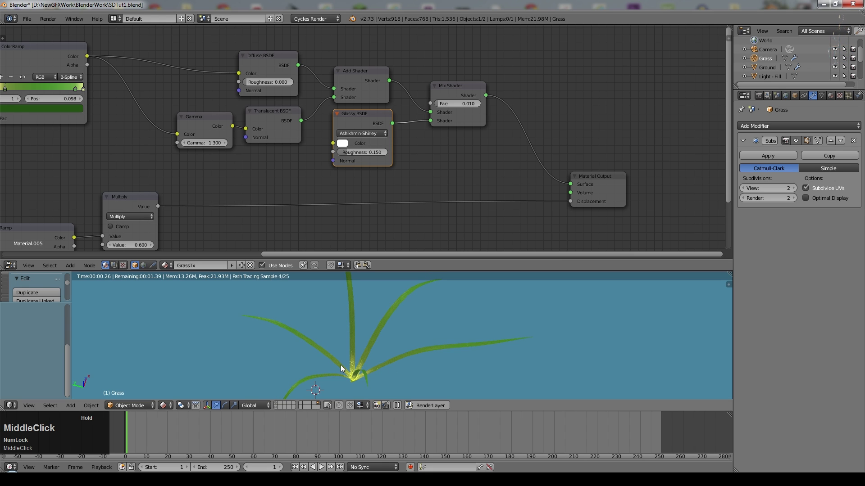
right_click(361, 377)
middle_click(140, 138)
scroll(up, 3)
click(146, 81)
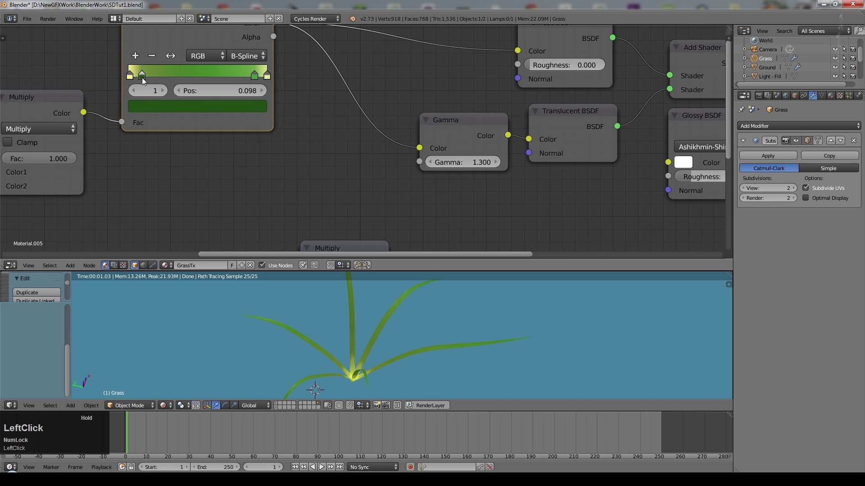
click(143, 78)
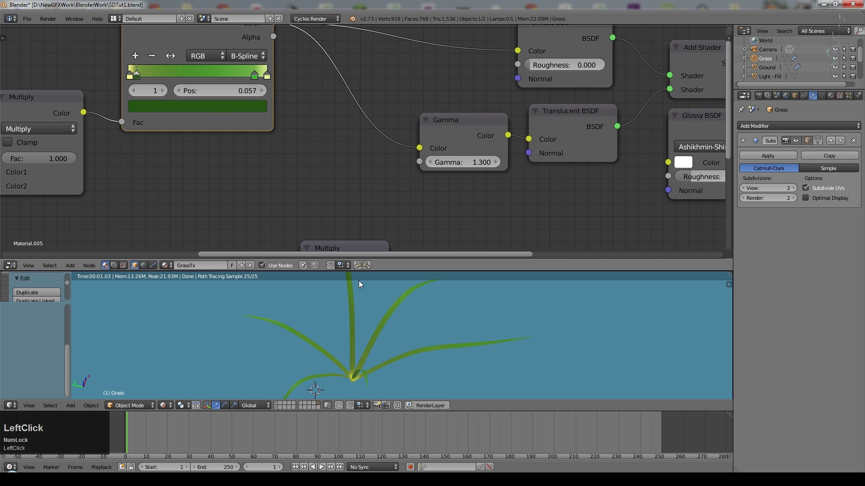
middle_click(441, 232)
key(KP_7)
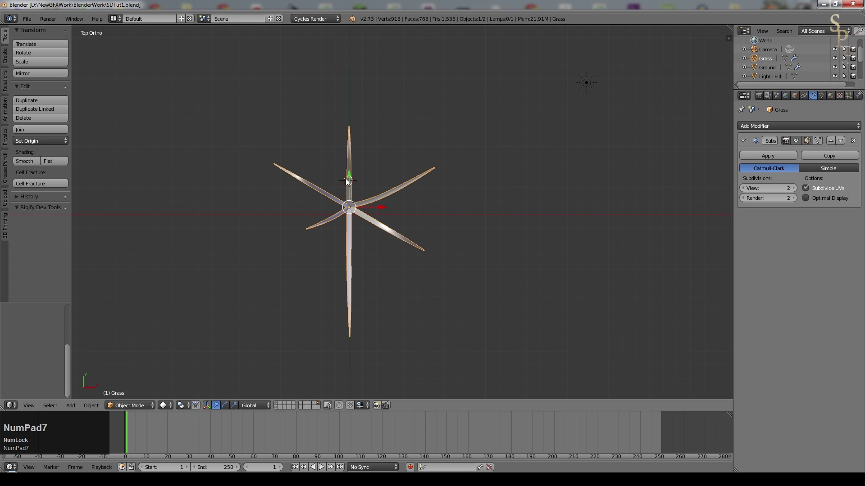
View the tufts from above and select all the grass tuft objects.
key(ctrl+s)
click(389, 260)
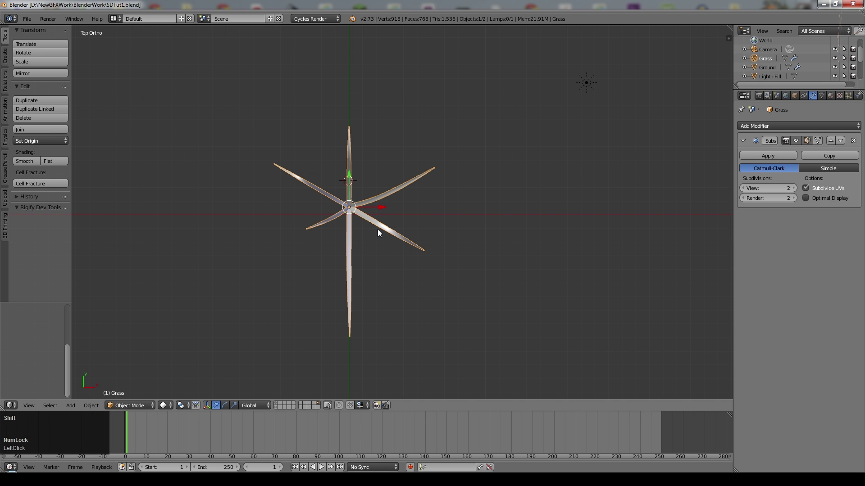
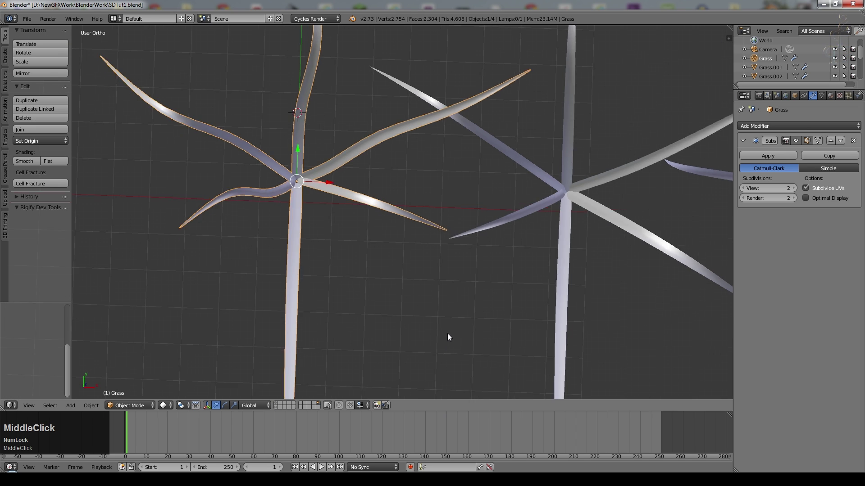
right_click(446, 221)
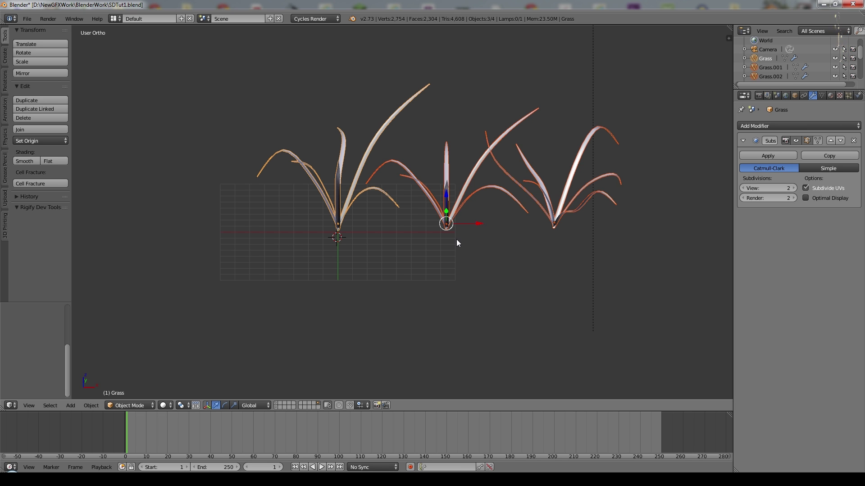
middle_click(485, 280)
middle_click(558, 297)
key(Tab)
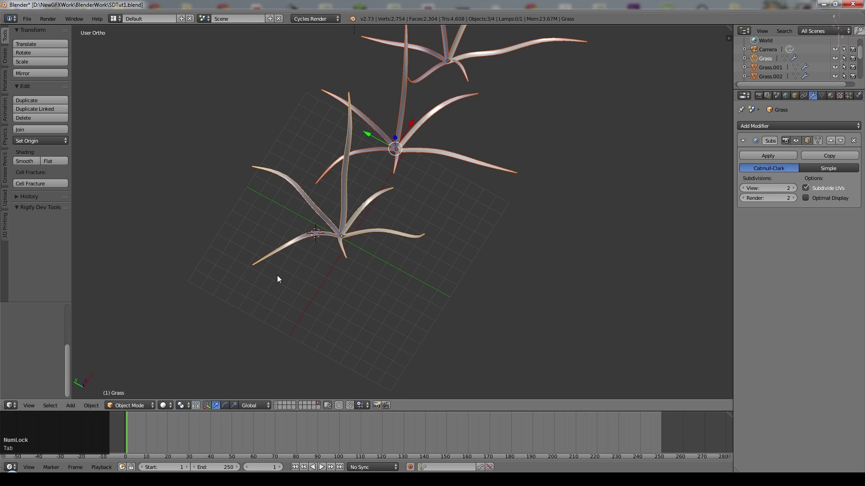
Create a new group from the tufts with Ctrl+G and start renaming it.
key(ctrl+g)
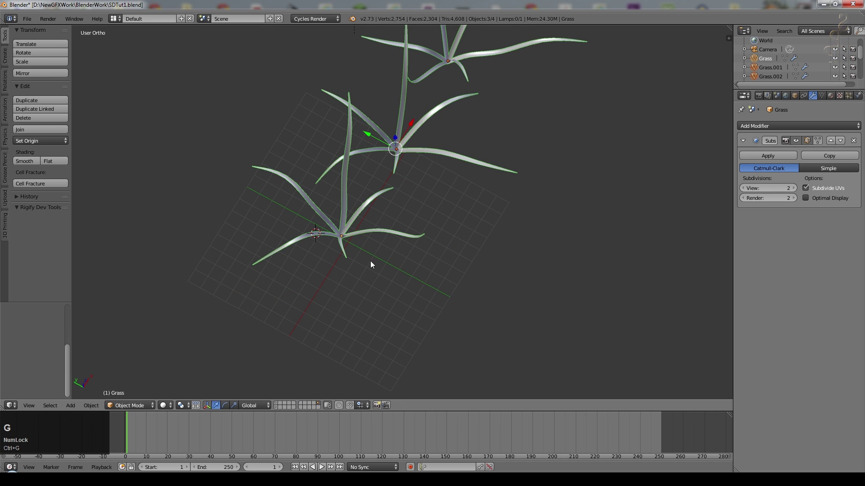
scroll(up, 3)
click(30, 337)
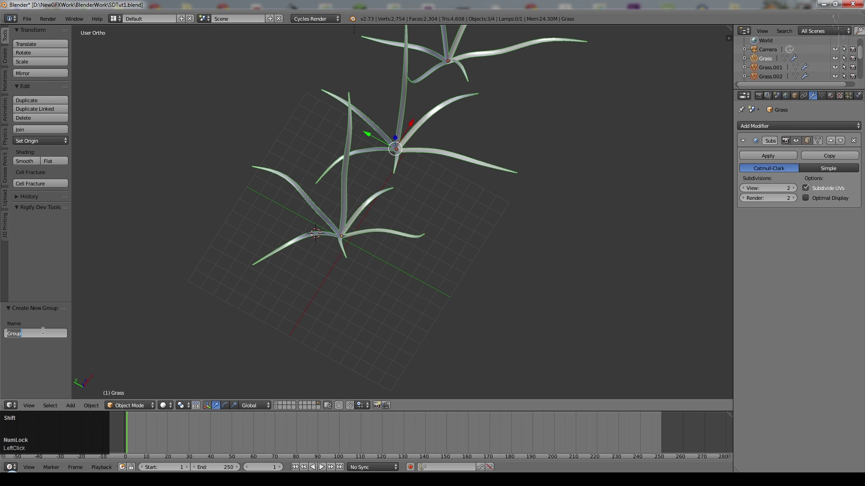
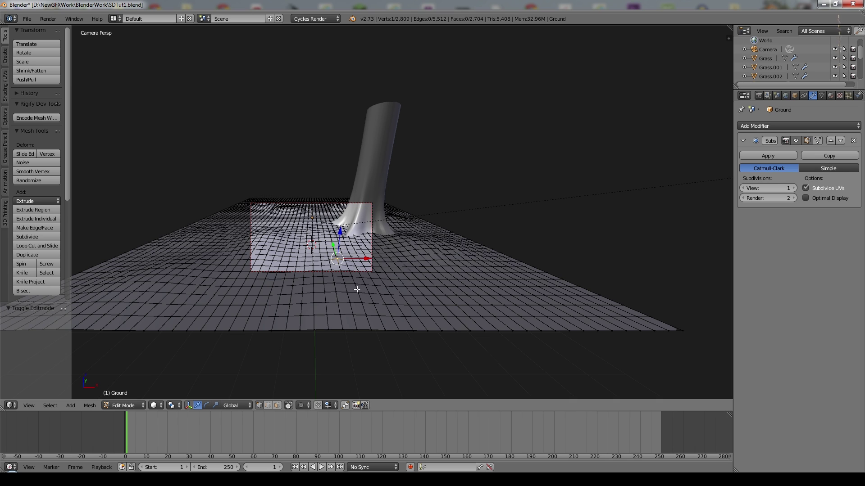
From top view, circle-select a triangular patch of faces across the middle of the Ground mesh.
key(a)
key(c)
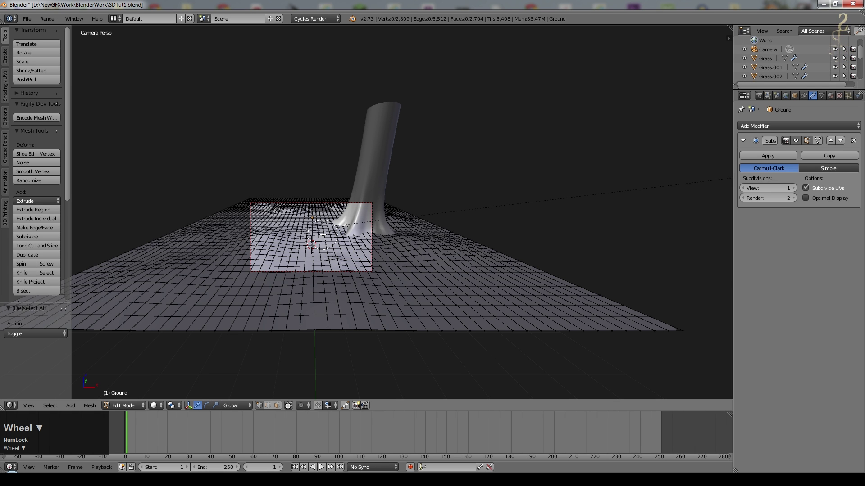
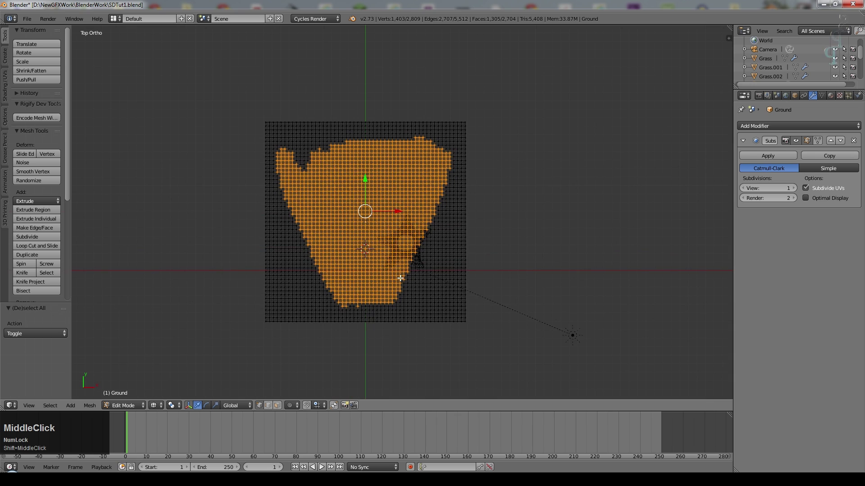
key(c)
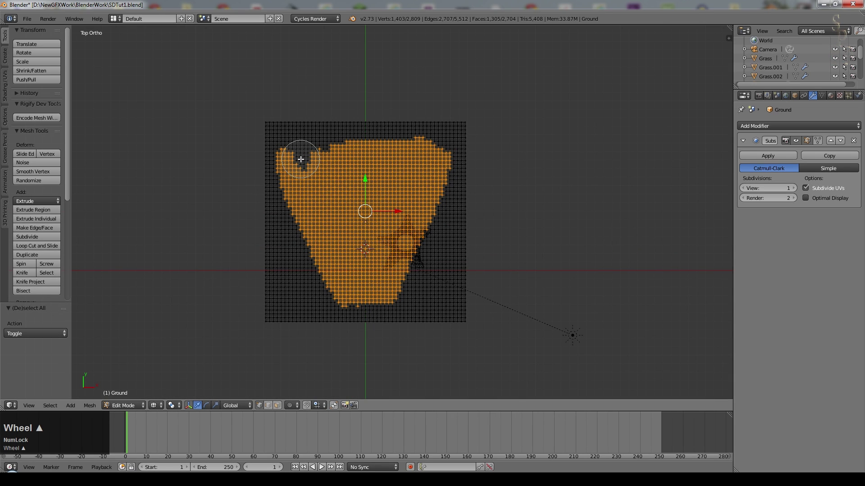
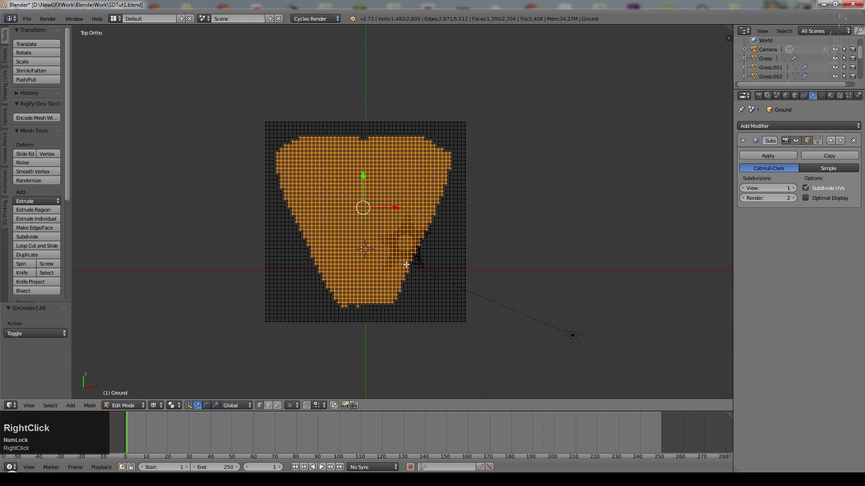
Add a new vertex group on the Ground mesh and name it Grass.
click(819, 98)
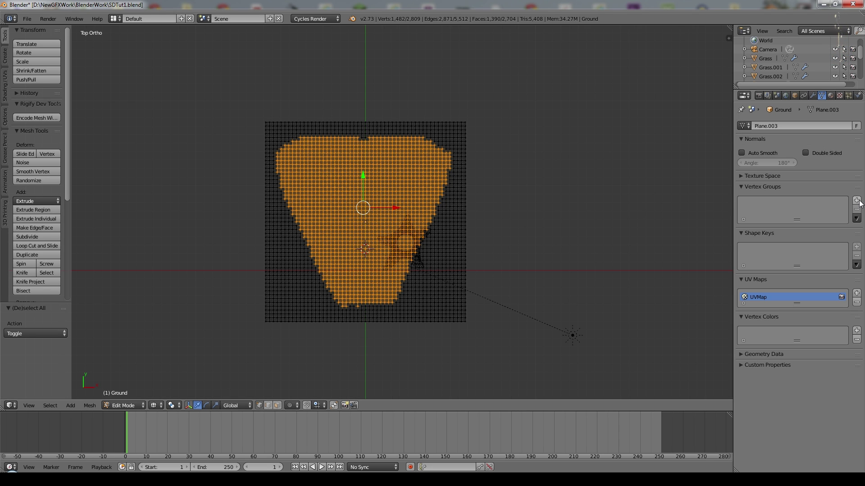
click(861, 203)
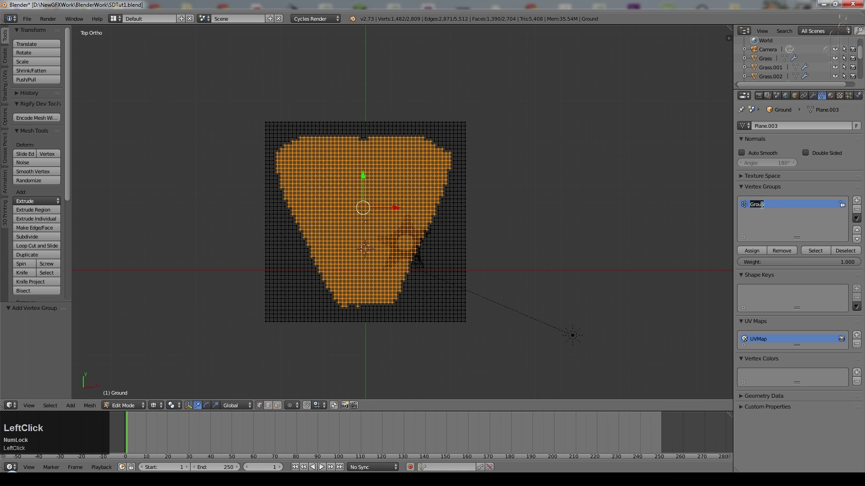
key(shift+g)
key(r)
text(rass)
key(Return)
Assign the selected faces to the Grass group, verify by reselecting, and leave edit mode.
click(757, 254)
key(a)
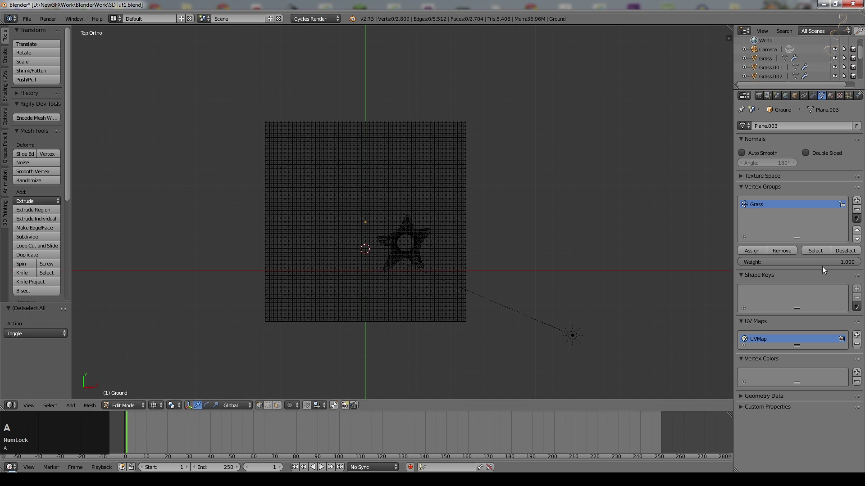
click(821, 251)
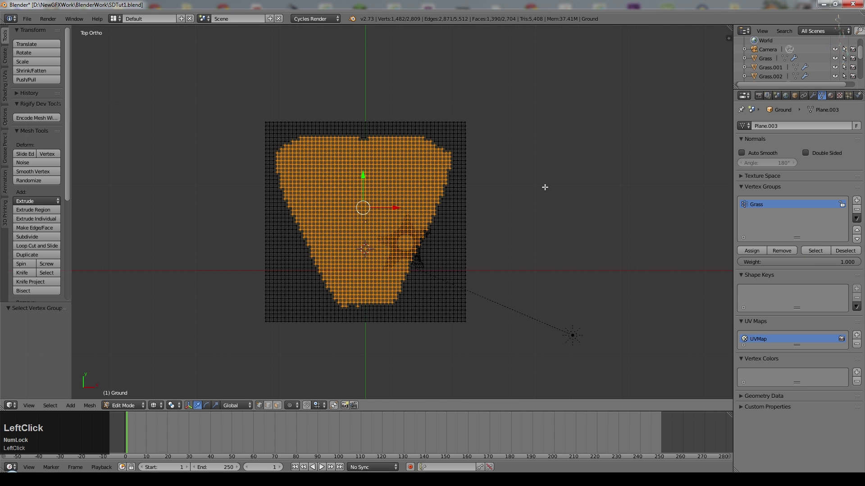
key(Tab)
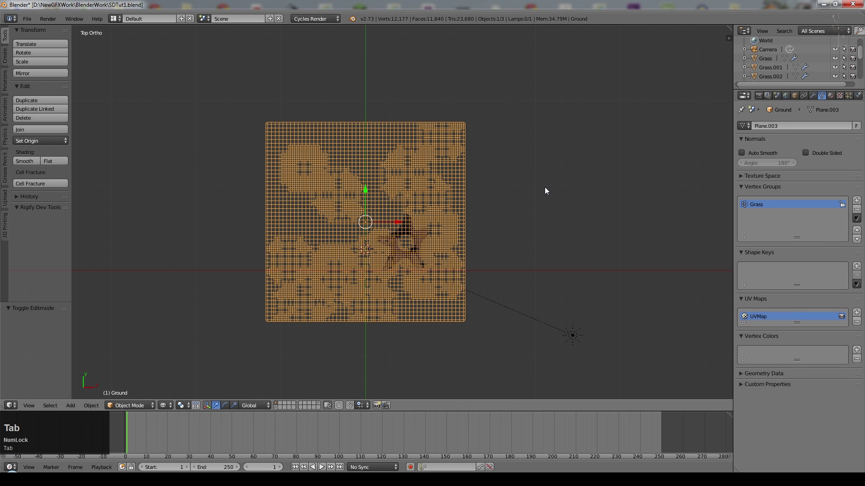
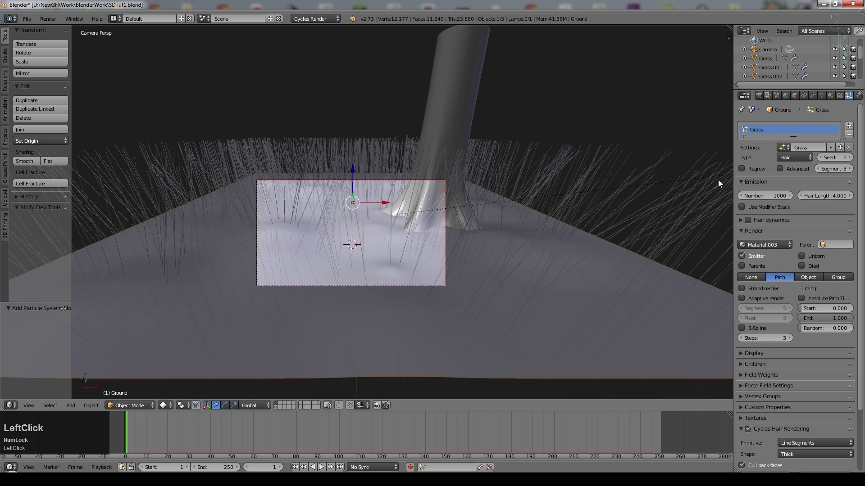
Set the Ground's hair particles to render as GrassGroup1 group instances picked at random.
scroll(down, 3)
click(747, 360)
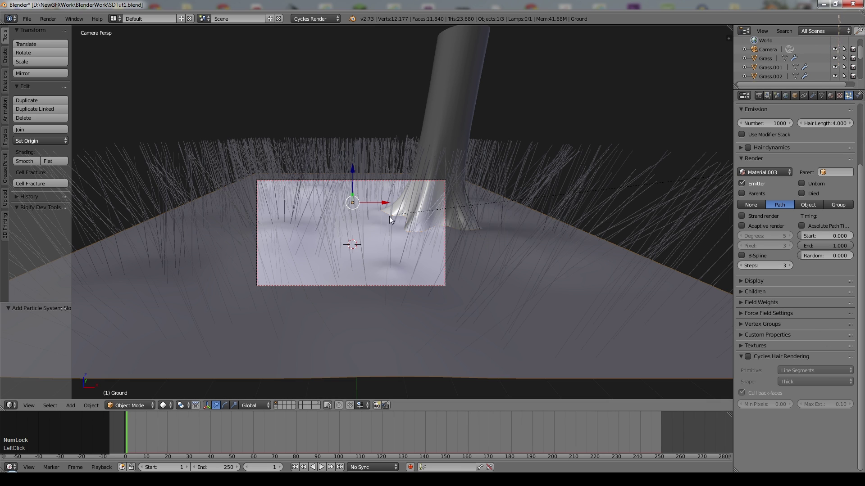
click(839, 209)
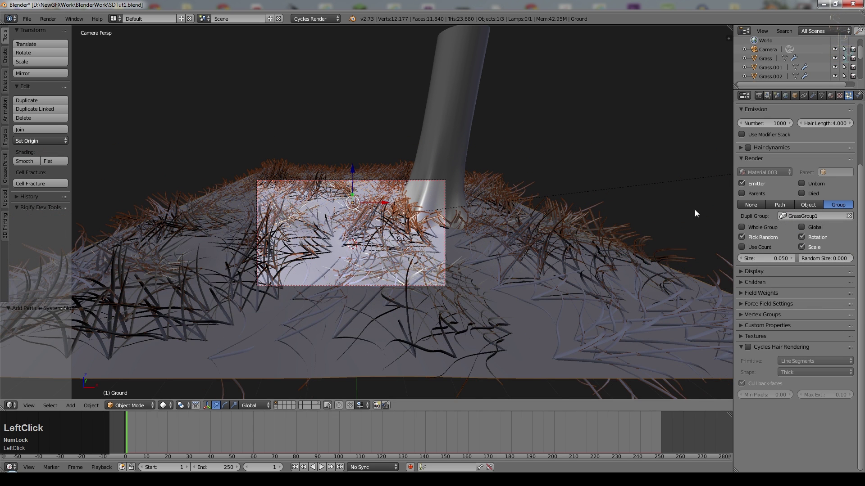
scroll(up, 3)
click(319, 408)
scroll(down, 3)
Select the grass tuft objects on their layer for adjustment.
right_click(365, 213)
right_click(464, 209)
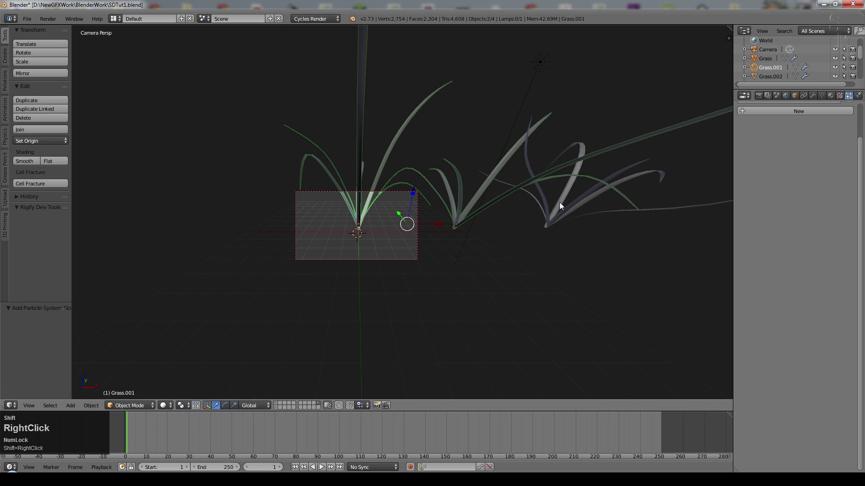
Rotate the grass tufts 90 degrees around the Y axis so instances stand upright.
key(r)
key(y)
key(KP_9)
key(KP_0)
key(KP_Enter)
Back in camera view, select the Ground and shorten the particle hair length from 4.000 to 1.680.
click(279, 406)
middle_click(356, 315)
key(KP_0)
scroll(up, 3)
scroll(down, 3)
right_click(421, 350)
scroll(up, 3)
click(832, 199)
key(KP_1)
key(KP_Enter)
click(834, 200)
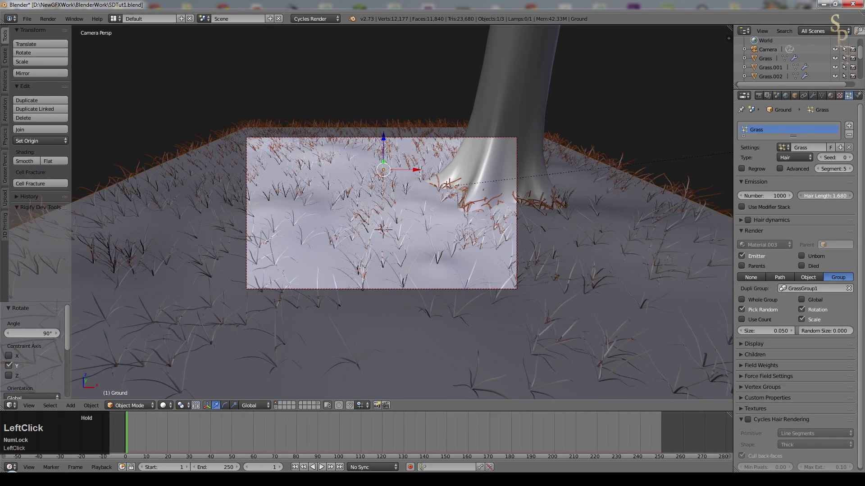
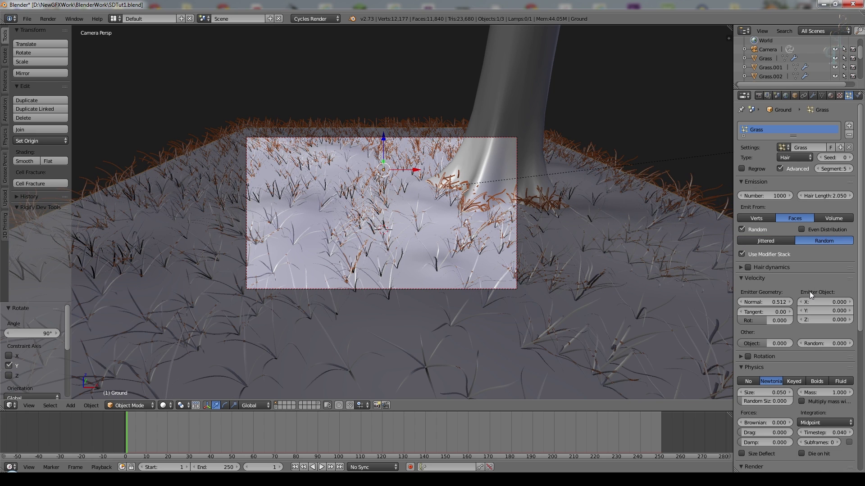
Enable randomised rotation, set Random Size 0.548, and use the Grass vertex group for density.
click(750, 287)
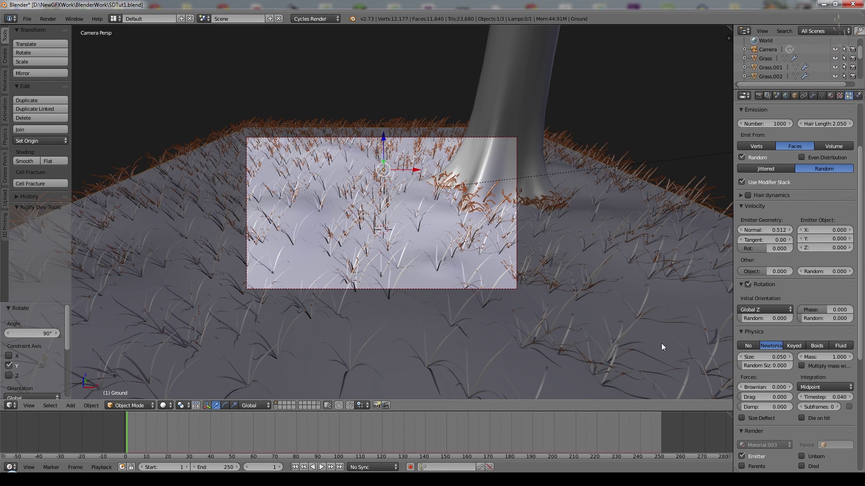
click(742, 321)
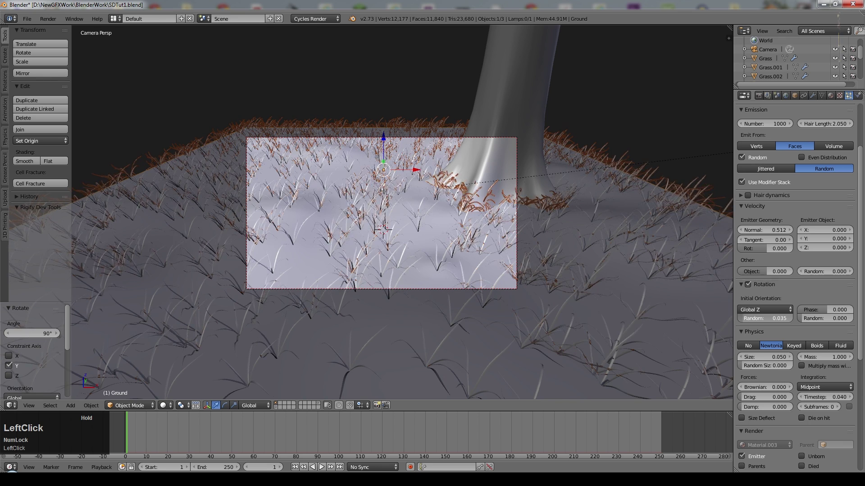
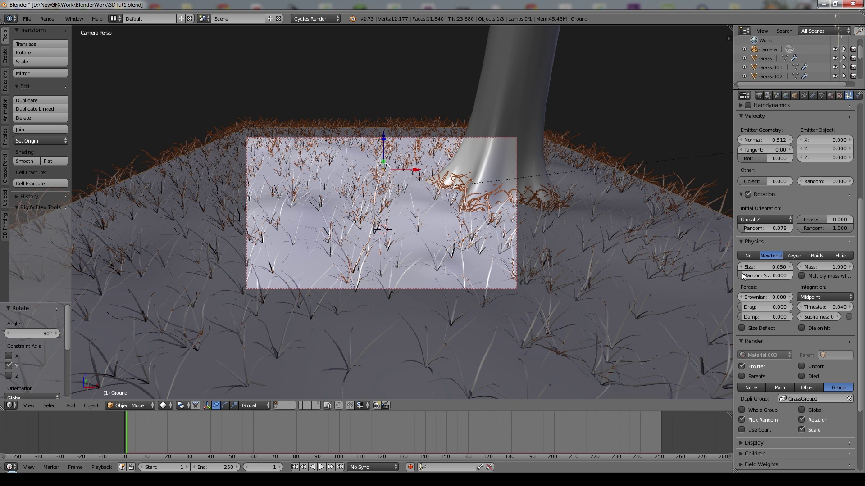
click(747, 278)
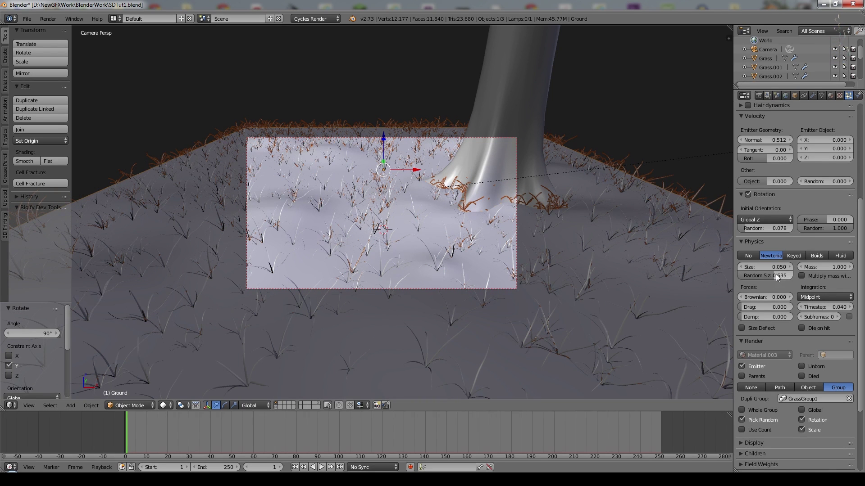
click(774, 277)
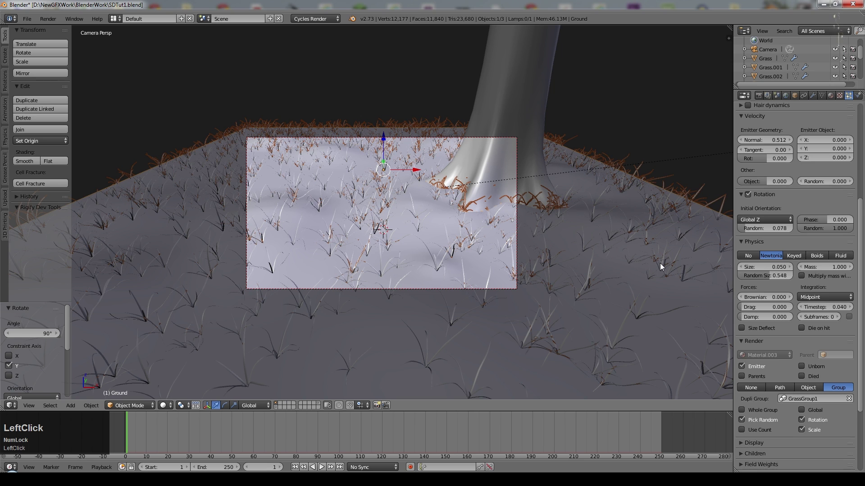
scroll(down, 3)
click(743, 388)
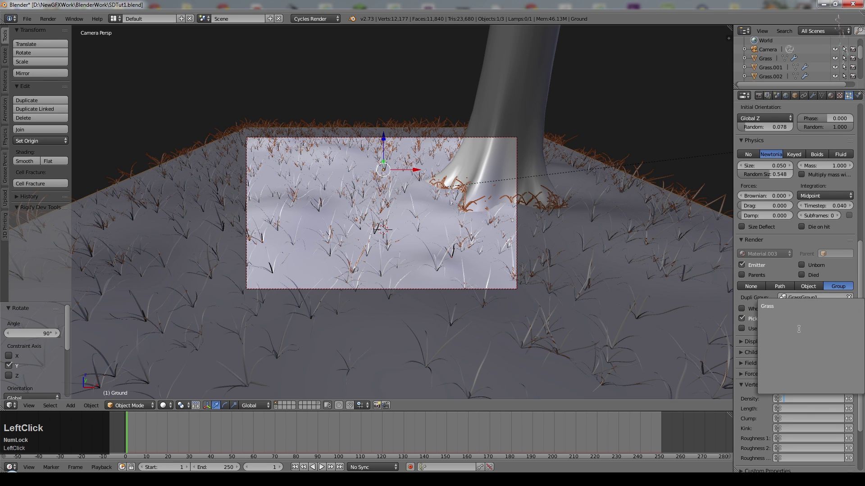